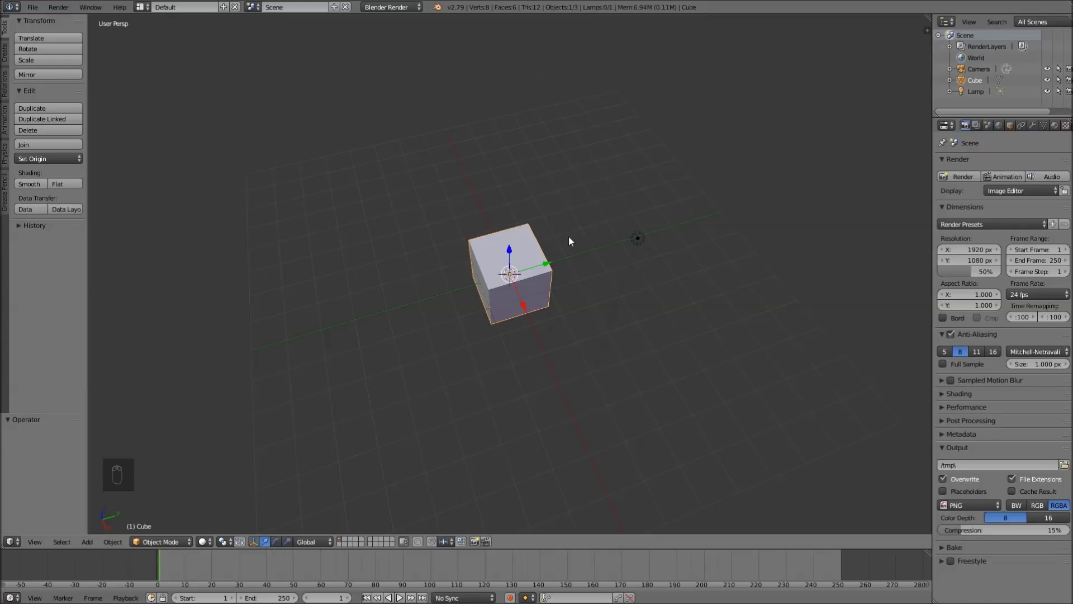
Step: Delete the default cube and add a 64-vertex circle viewed from the top
{"action": "left_click_drag", "start_coordinate": [579, 240], "coordinate": [578, 241]}
{"action": "key", "text": "x"}
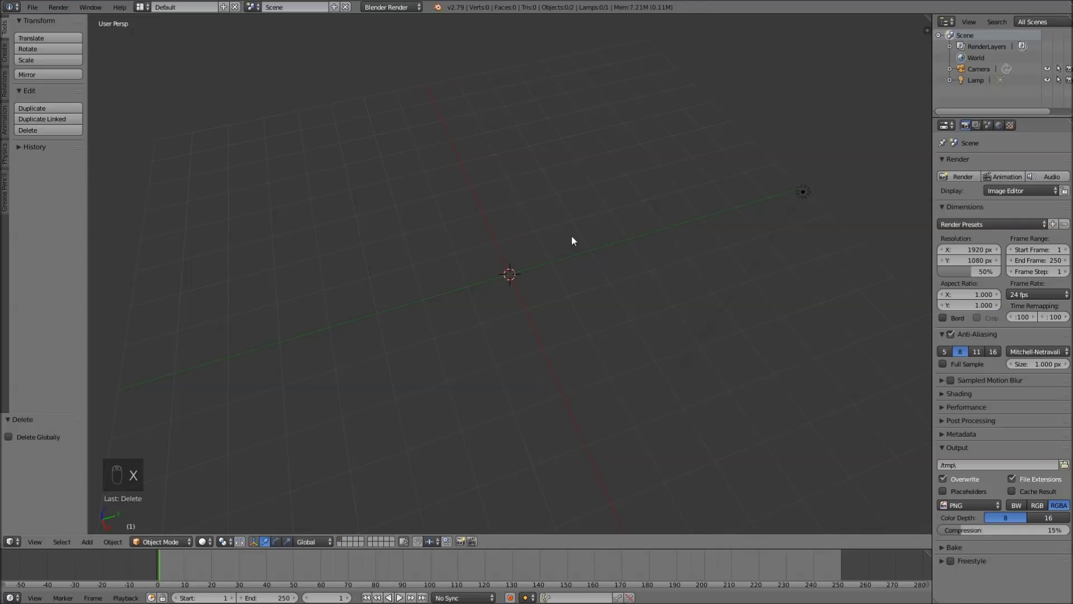
{"action": "key", "text": "KP_7"}
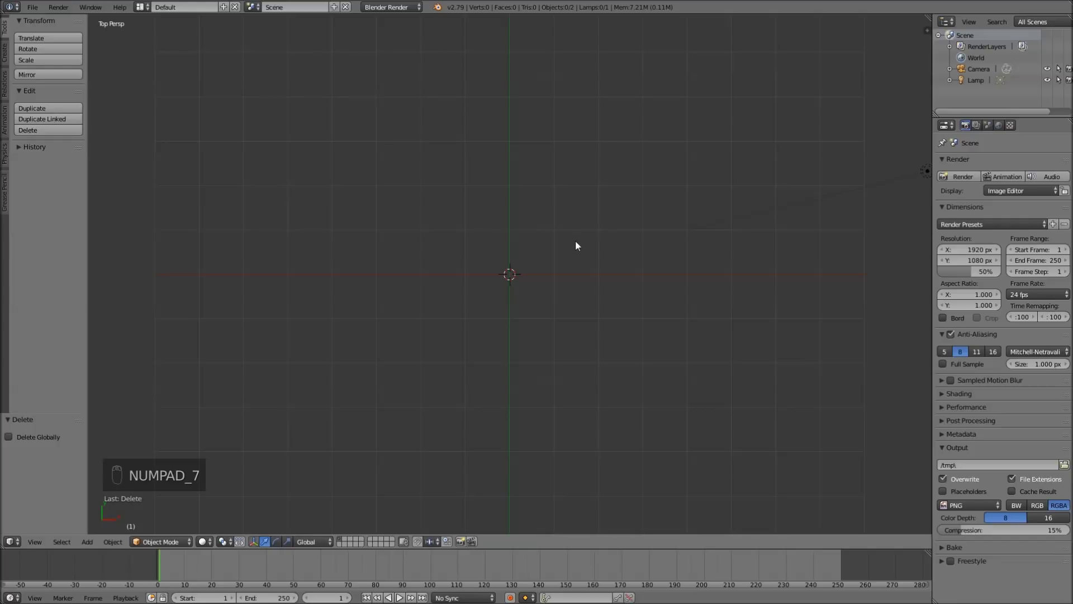
{"action": "key", "text": "shift+a"}
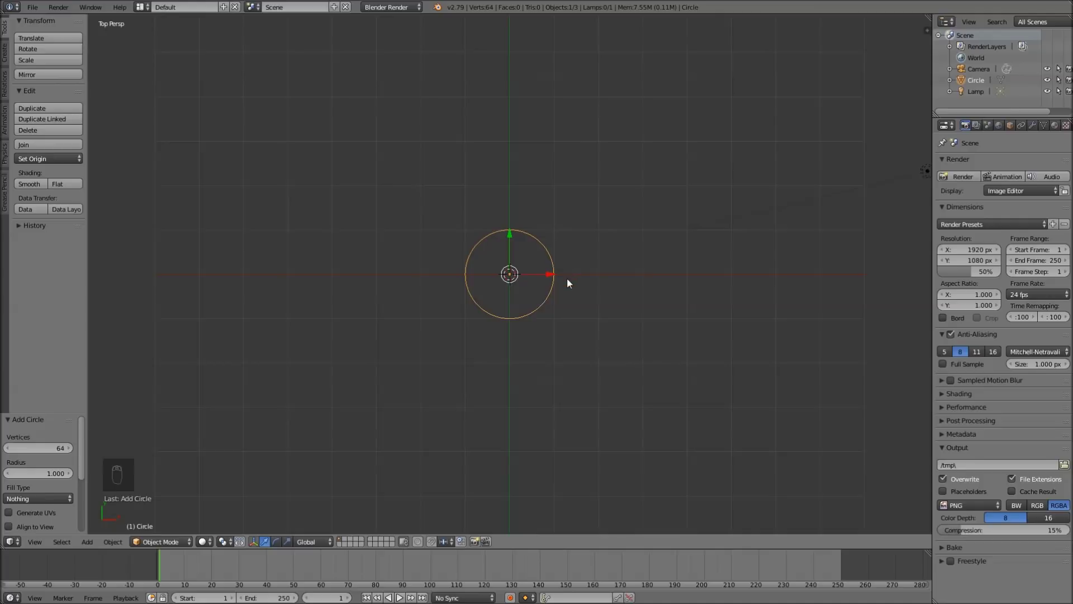
Step: Delete three quarters of the circle's vertices, leaving the top-right quarter arc of 17 vertices
{"action": "middle_click", "coordinate": [570, 290]}
{"action": "key", "text": "Tab"}
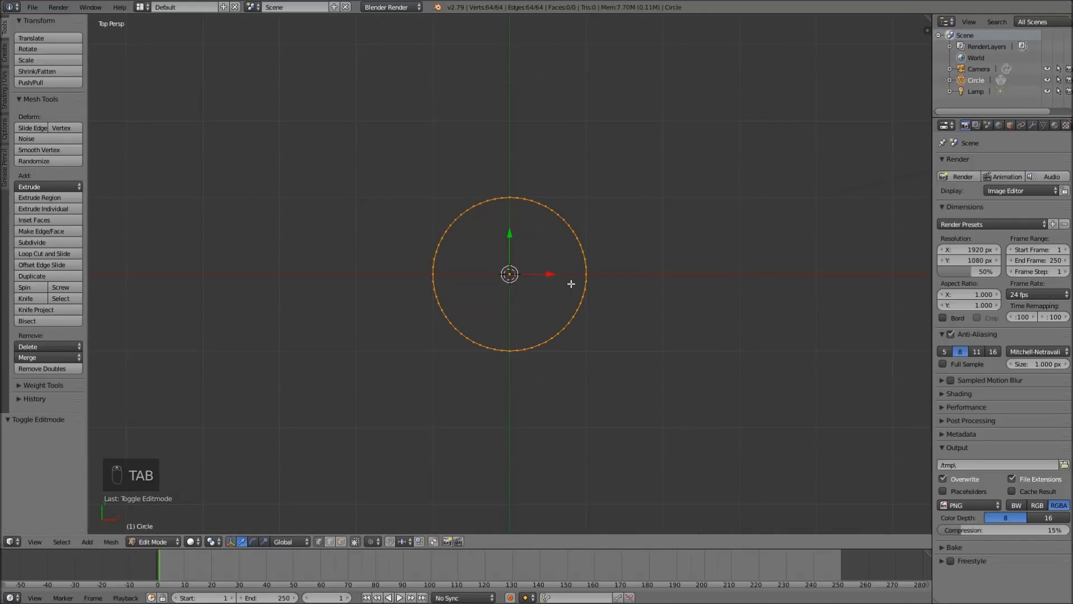
{"action": "key", "text": "a"}
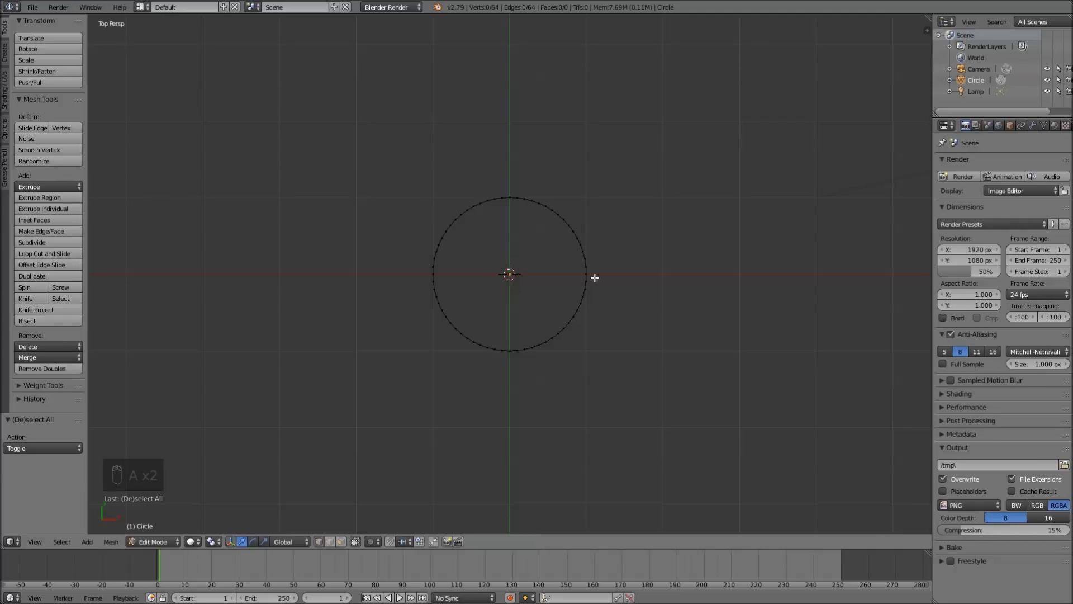
{"action": "key", "text": "b"}
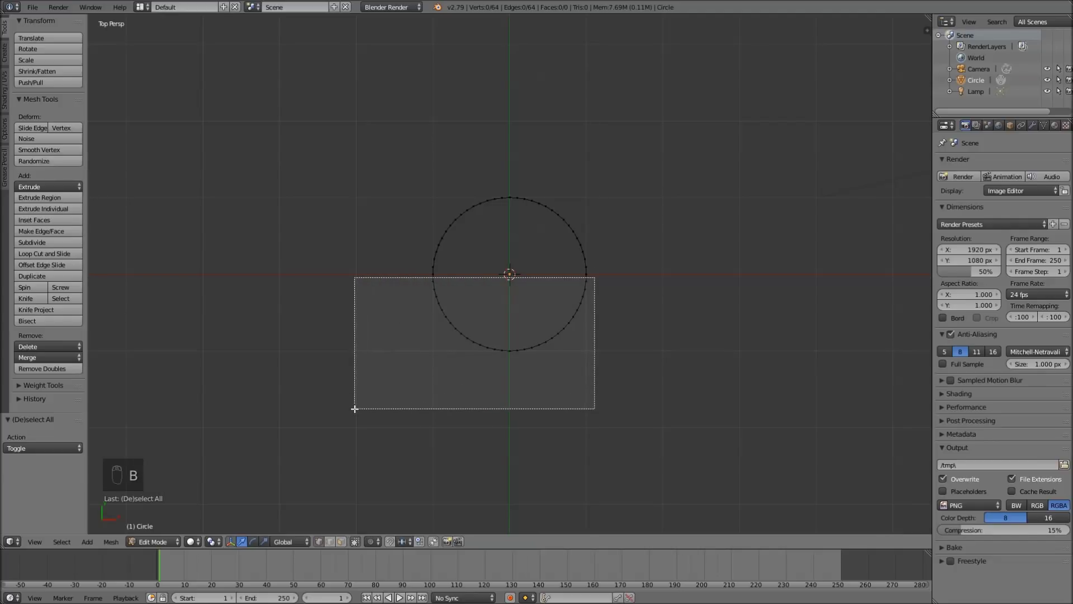
{"action": "key", "text": "b"}
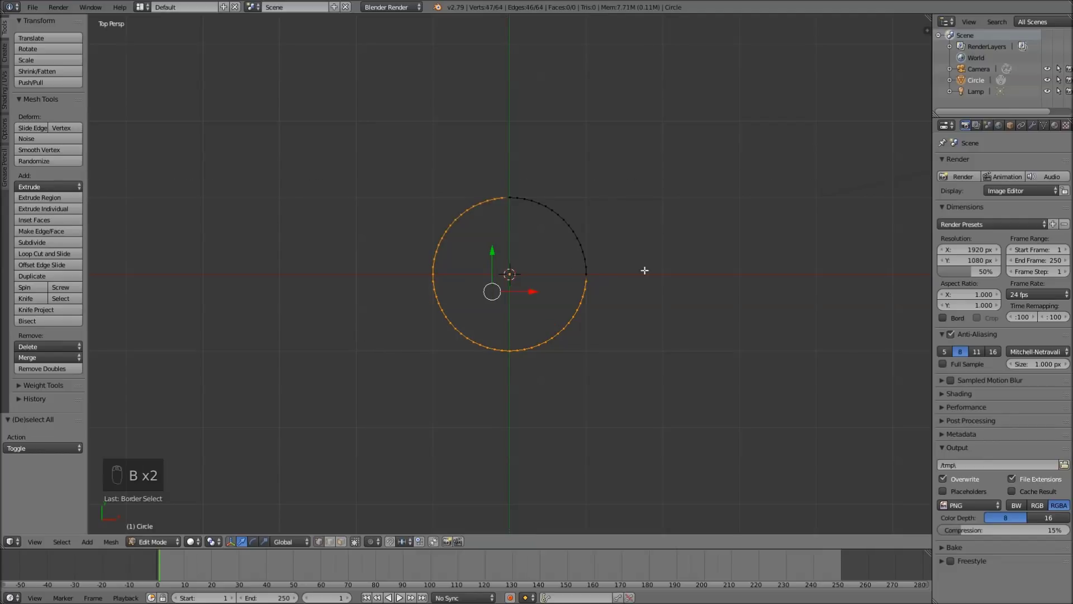
{"action": "left_click_drag", "start_coordinate": [664, 258], "coordinate": [701, 203]}
{"action": "key", "text": "x"}
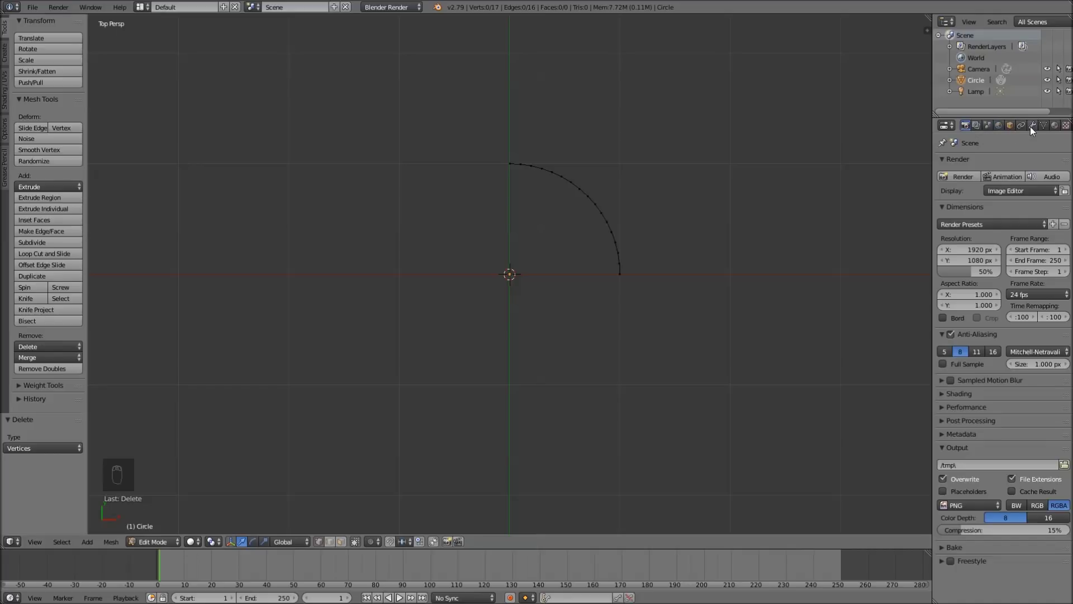
Step: Add a Mirror modifier on X and Y with clipping so the arc forms a full circle
{"action": "left_click_drag", "start_coordinate": [1038, 131], "coordinate": [874, 271]}
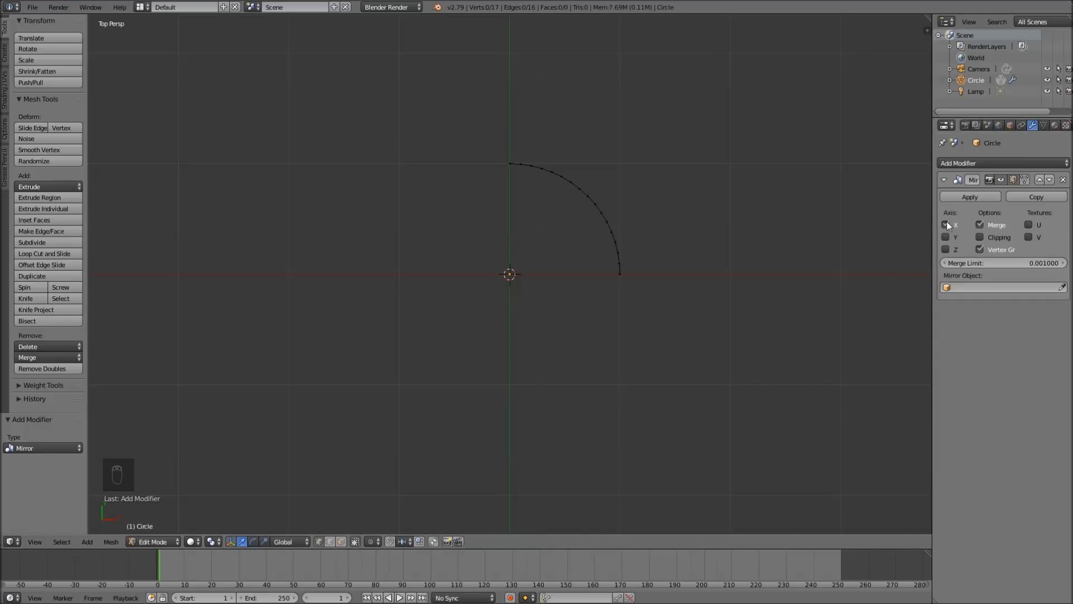
{"action": "left_click_drag", "start_coordinate": [948, 240], "coordinate": [980, 237]}
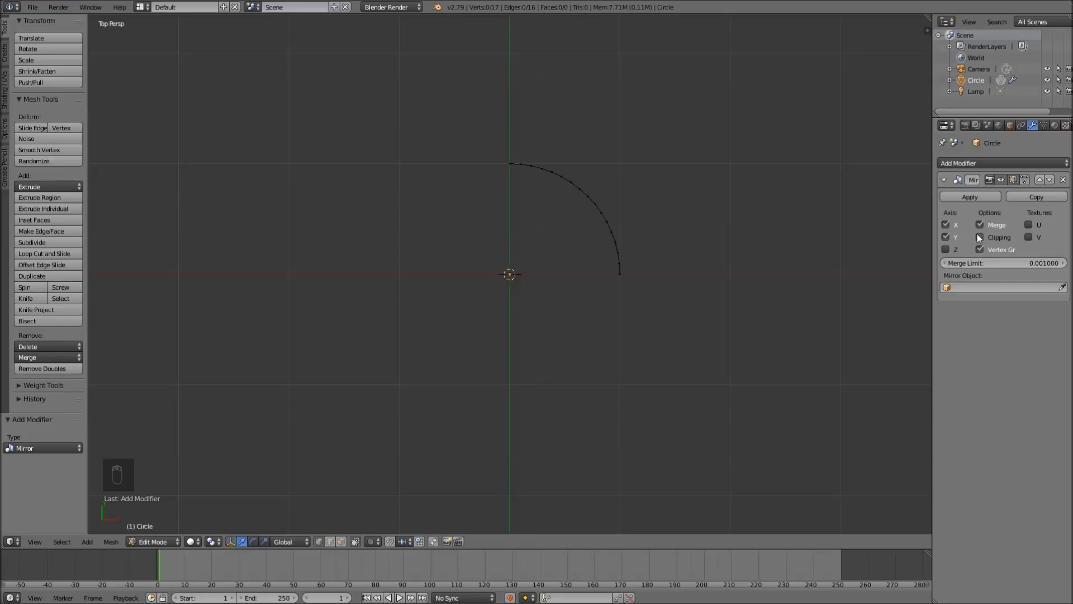
{"action": "left_click_drag", "start_coordinate": [983, 236], "coordinate": [473, 200]}
{"action": "key", "text": "Tab"}
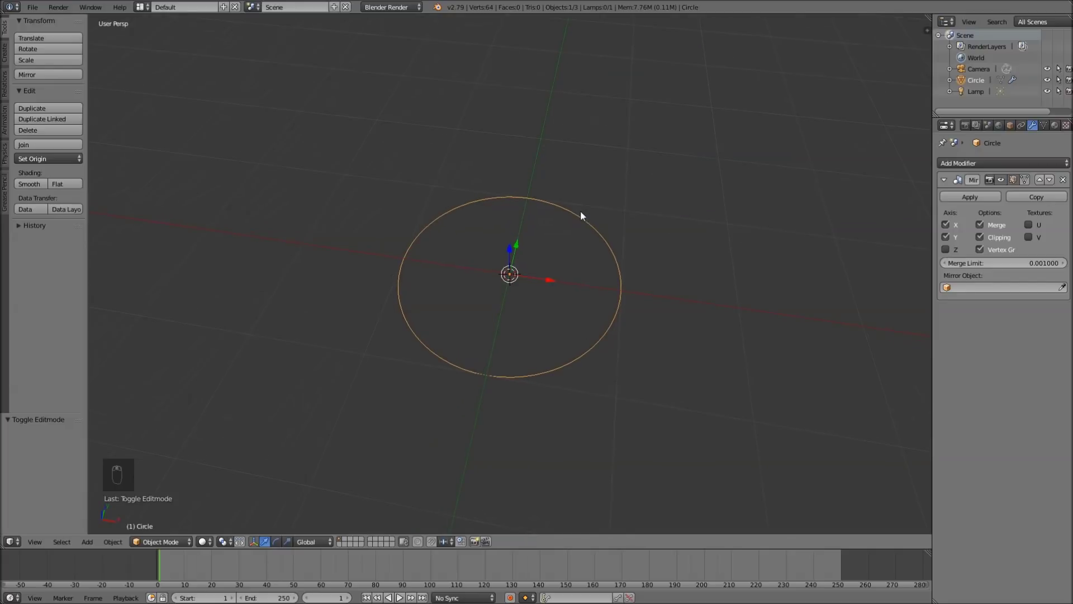
{"action": "key", "text": "KP_7"}
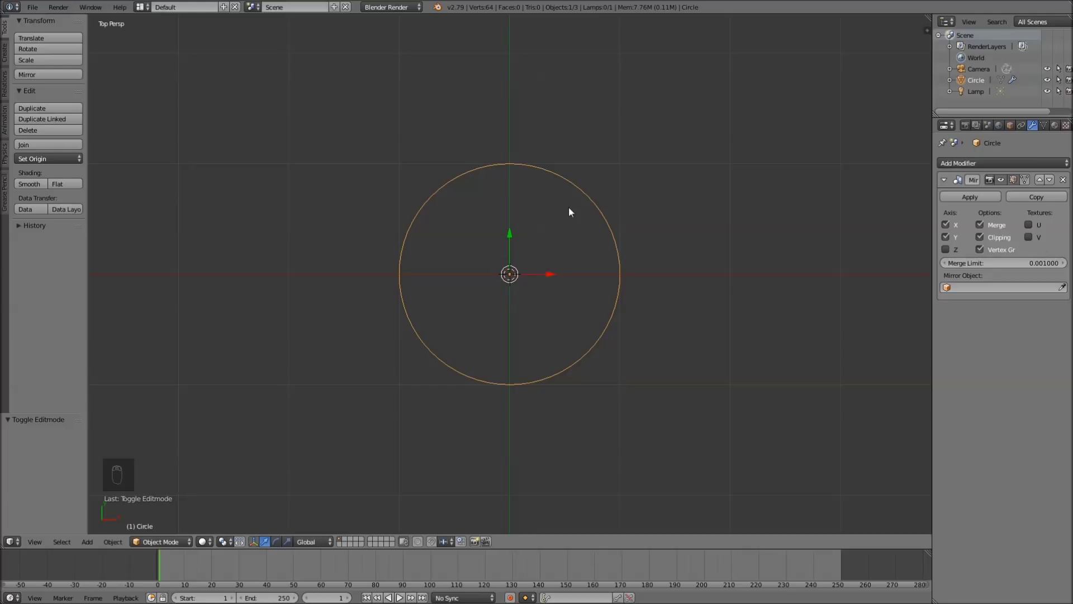
{"action": "key", "text": "shift+s"}
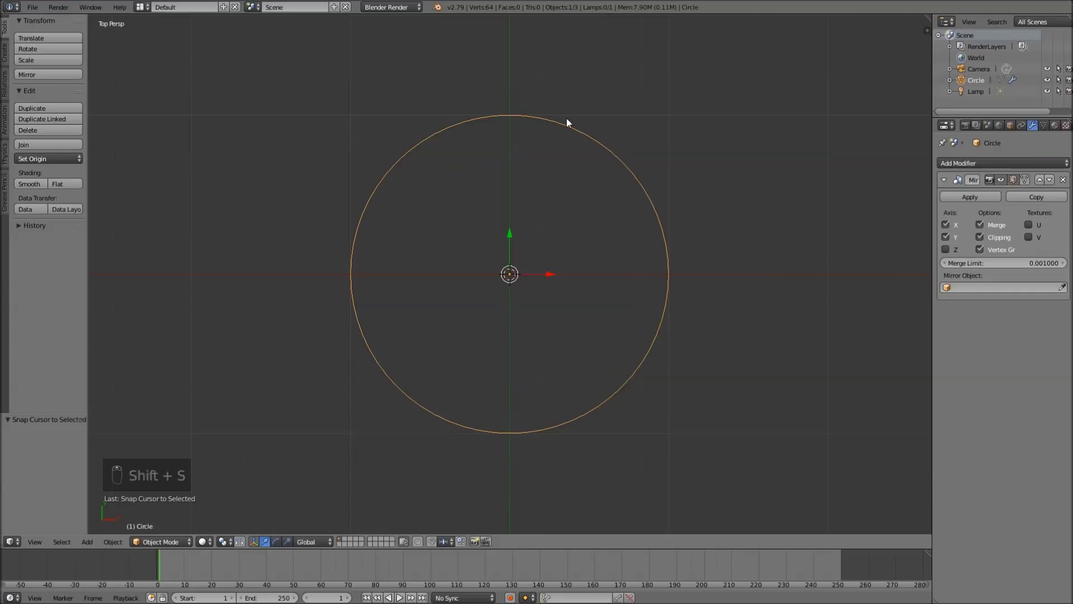
Step: Scale every other arc vertex inward to 0.9, giving the outline a zigzag flute
{"action": "key", "text": "Tab"}
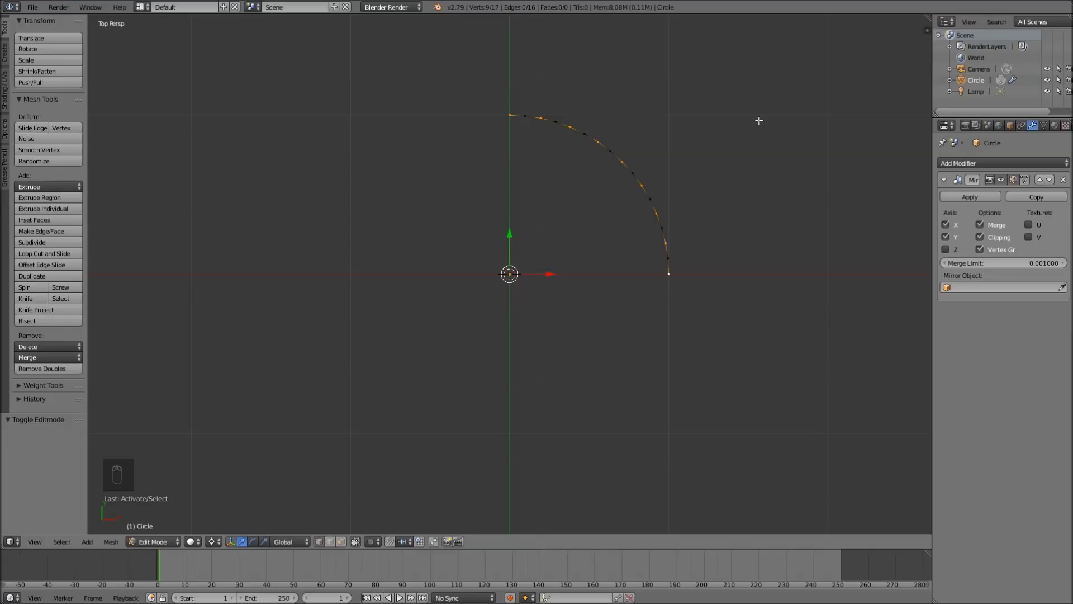
{"action": "key", "text": "s"}
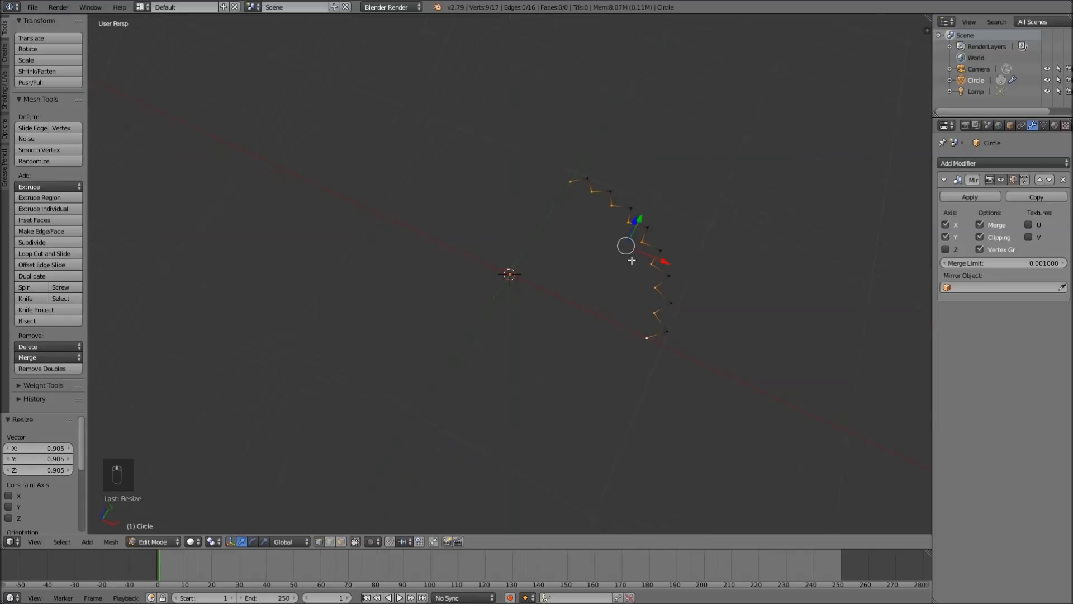
Step: Extrude the zigzag outline up into a cup wall, tapering the lower ring and raising the rim
{"action": "key", "text": "a"}
{"action": "key", "text": "a"}
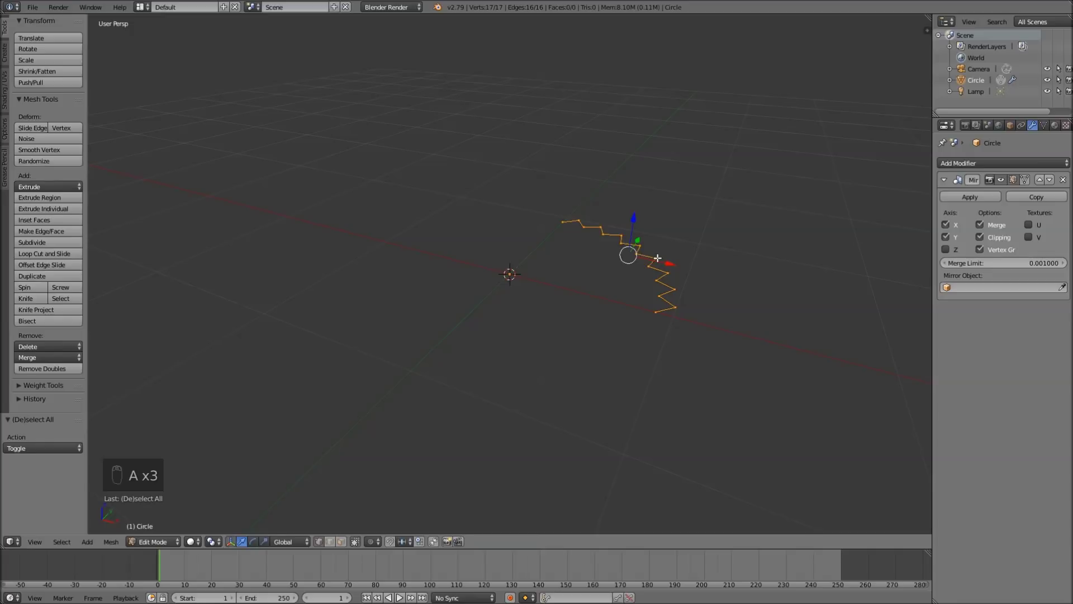
{"action": "key", "text": "e"}
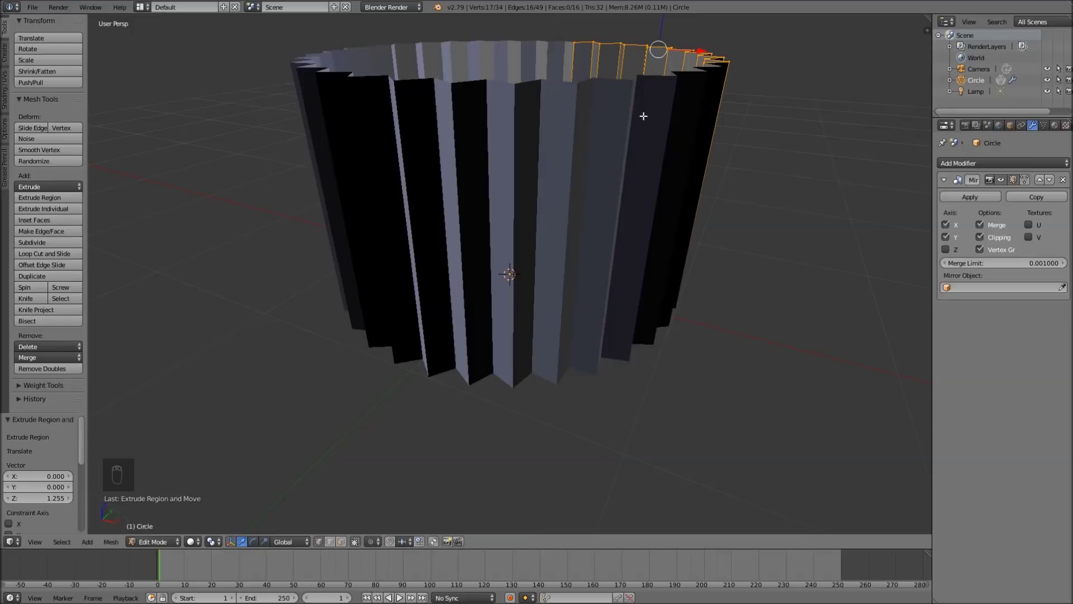
{"action": "middle_click", "coordinate": [646, 119]}
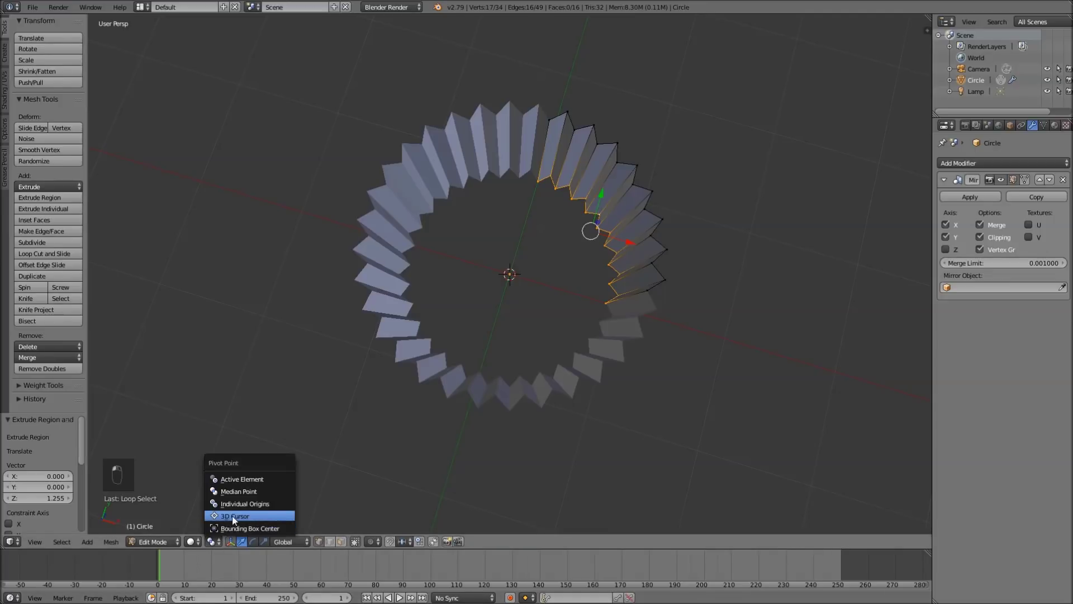
{"action": "key", "text": "s"}
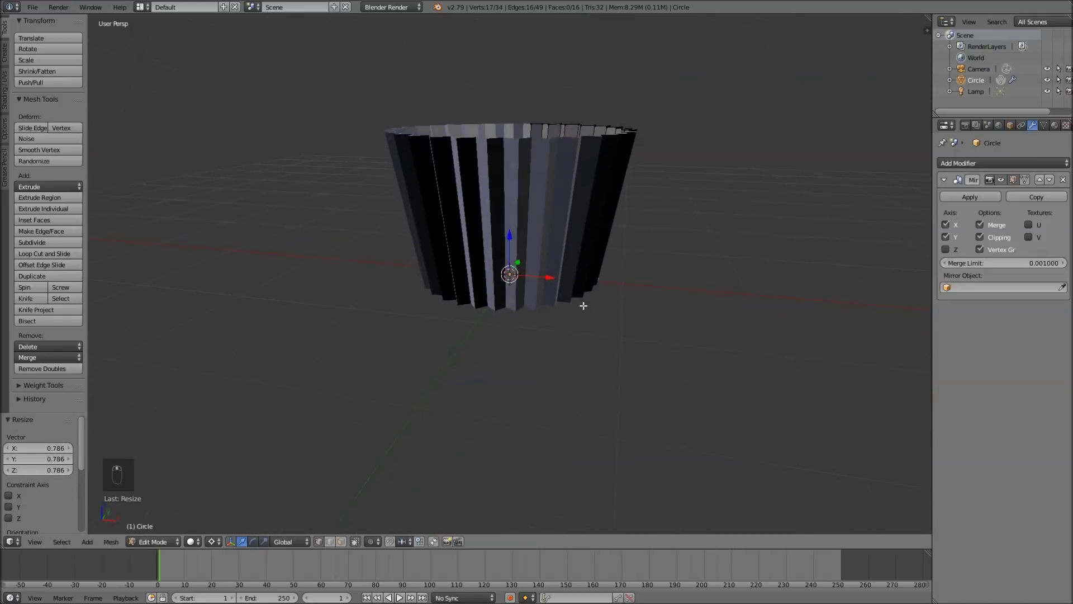
{"action": "key", "text": "s"}
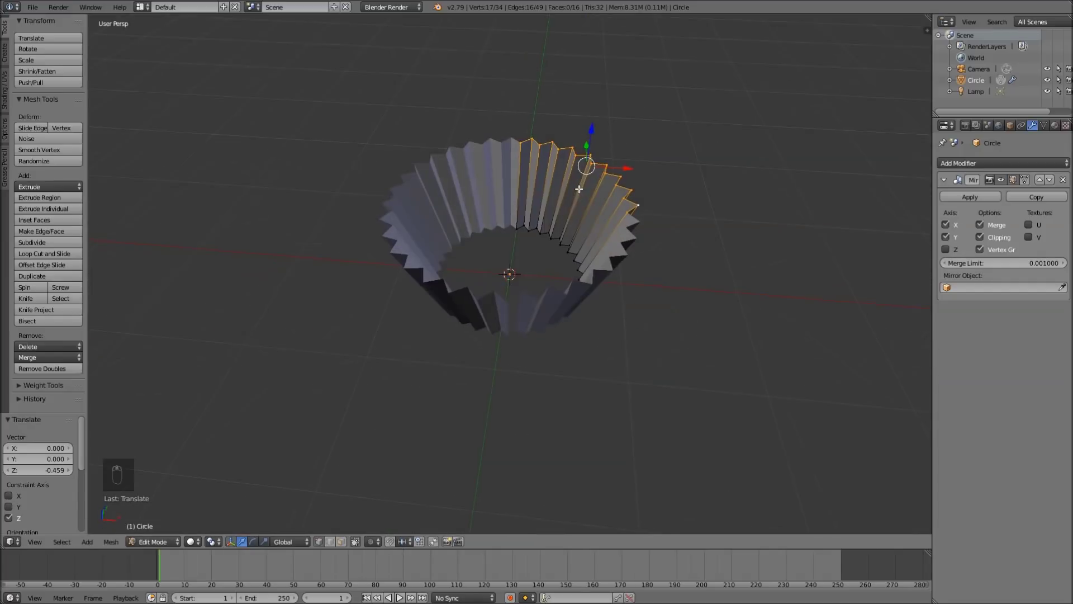
{"action": "key", "text": "s"}
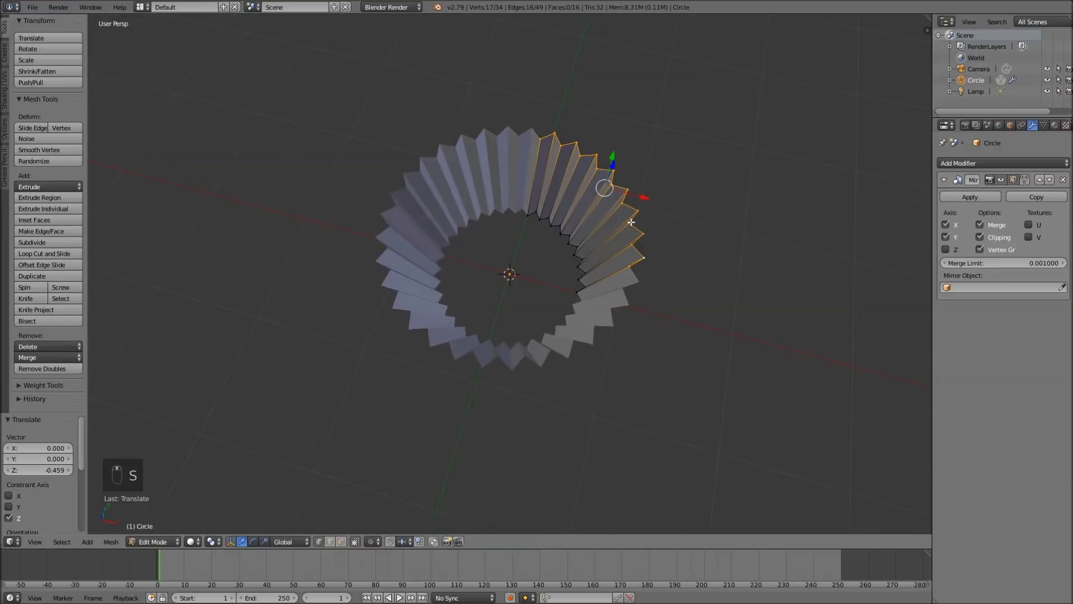
Step: Apply the Mirror modifier and fill the cup's bottom ring with a face
{"action": "key", "text": "Tab"}
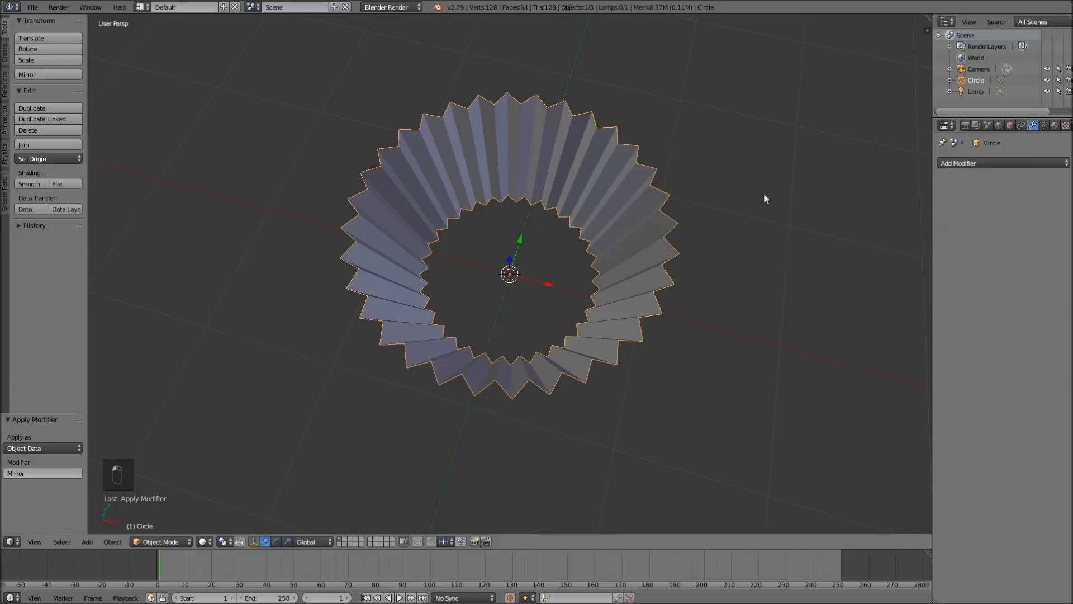
{"action": "key", "text": "Tab"}
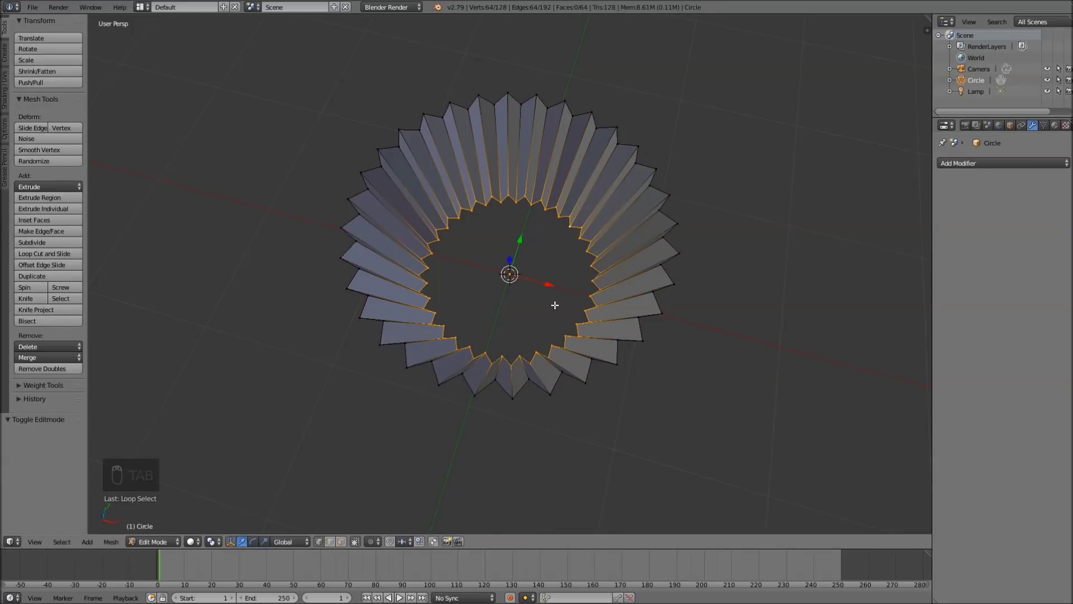
{"action": "key", "text": "f"}
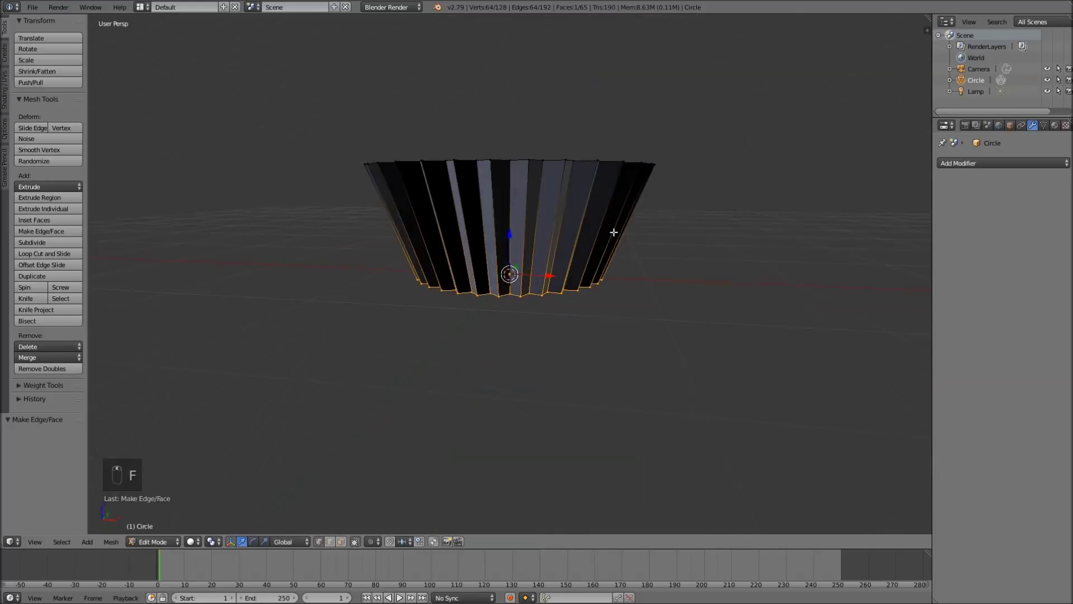
{"action": "key", "text": "Tab"}
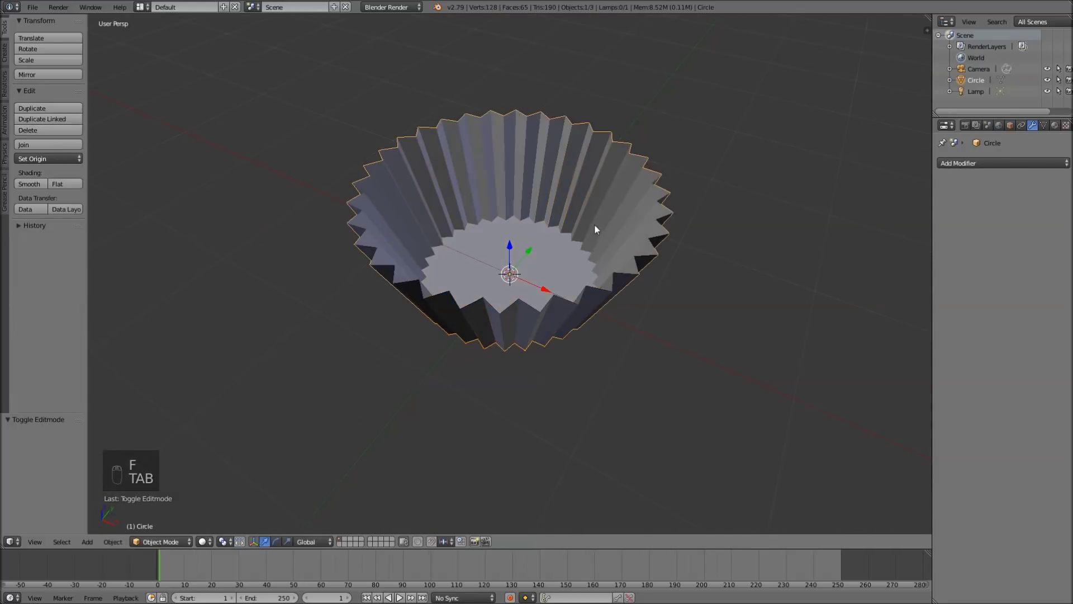
{"action": "left_click", "coordinate": [564, 218]}
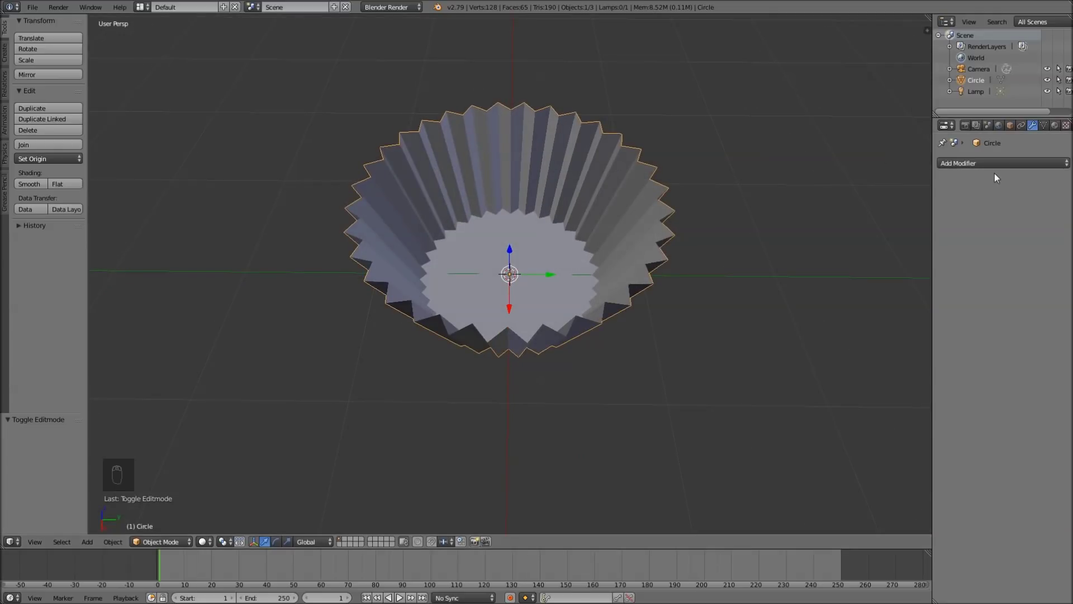
Step: Add Solidify thickness, a level-2 Subdivision Surface and smooth shading to the liner
{"action": "left_click_drag", "start_coordinate": [1002, 172], "coordinate": [877, 343]}
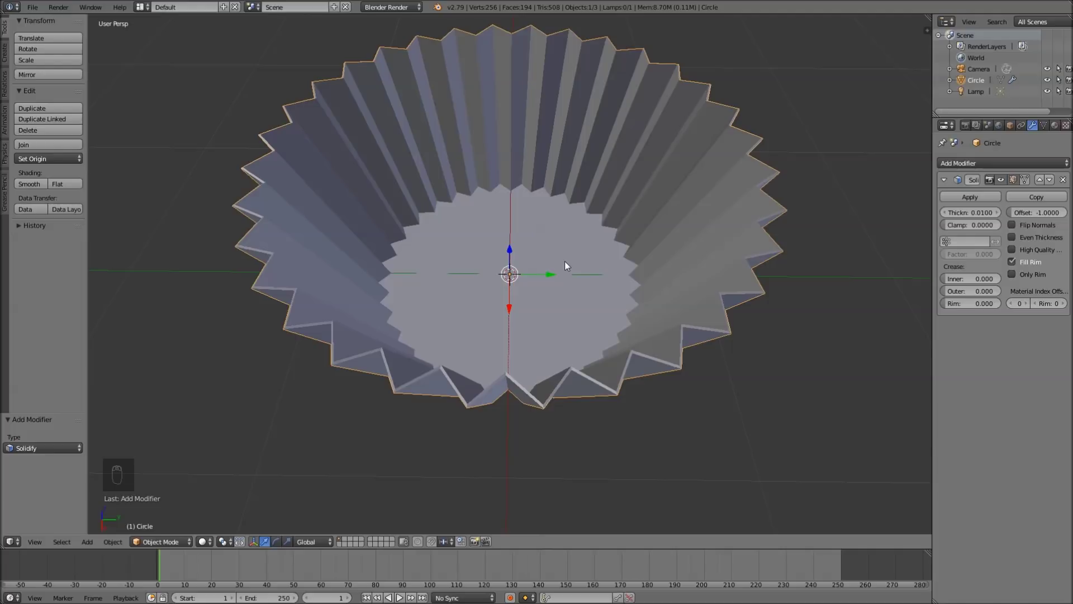
{"action": "key", "text": "ctrl+2"}
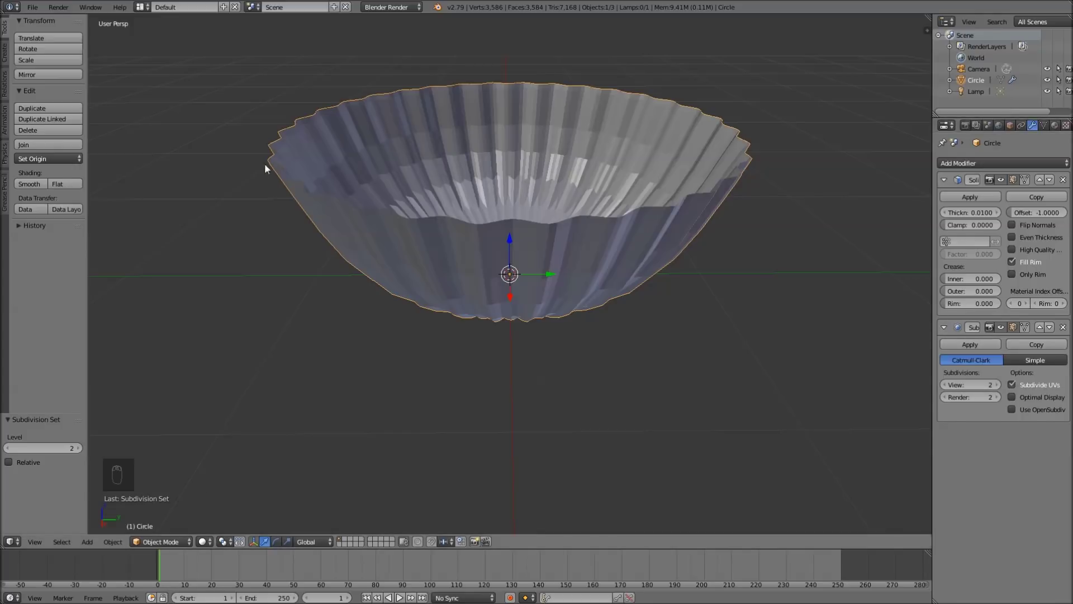
{"action": "left_click", "coordinate": [38, 184]}
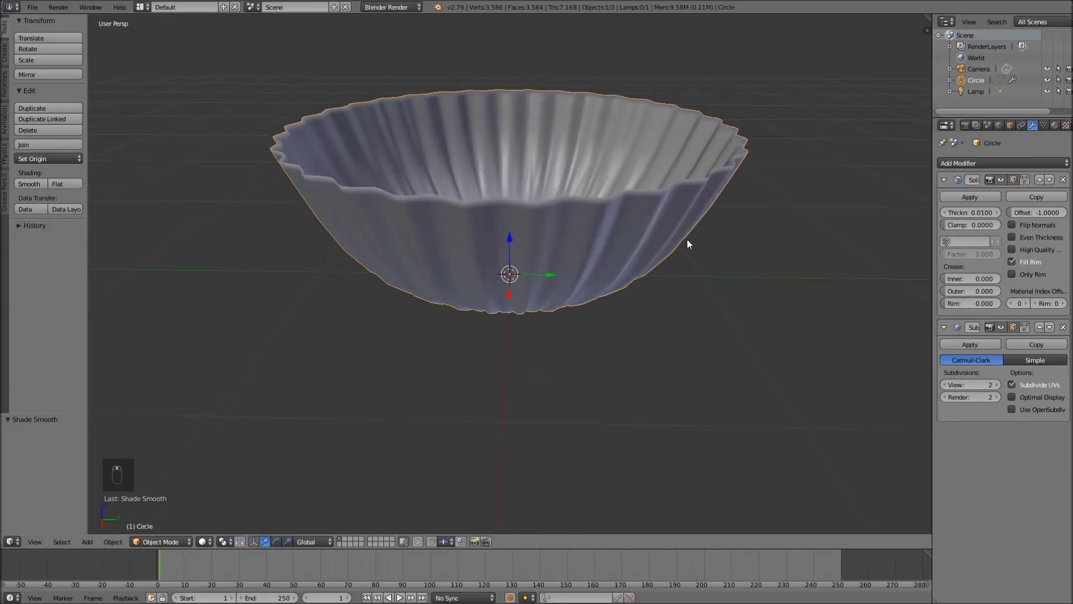
Step: Add two loop cuts near the liner's base to keep its subdivided bottom crisp
{"action": "key", "text": "Tab"}
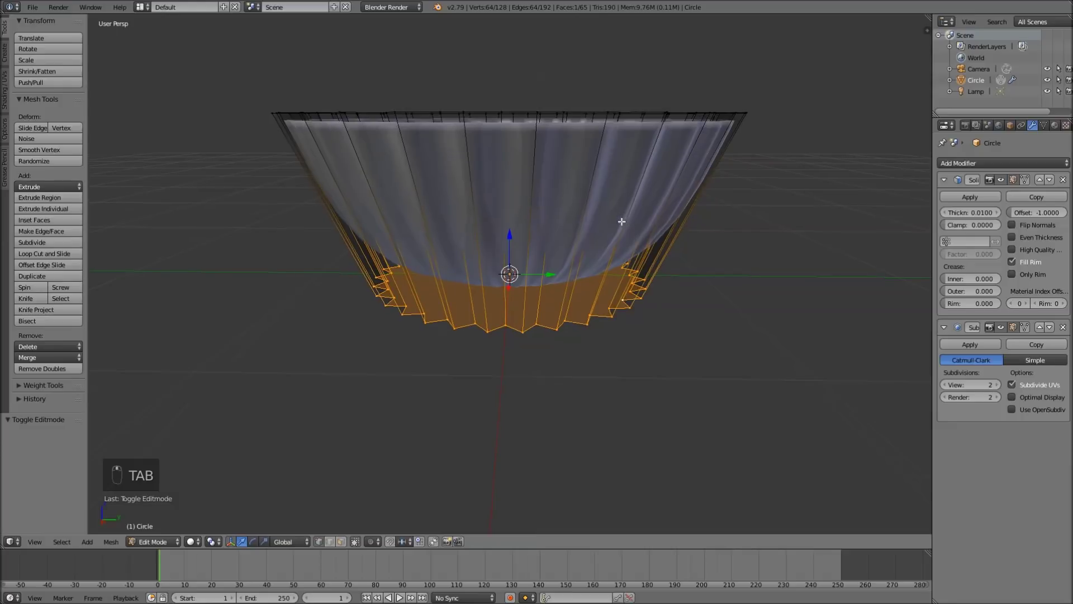
{"action": "key", "text": "ctrl+r"}
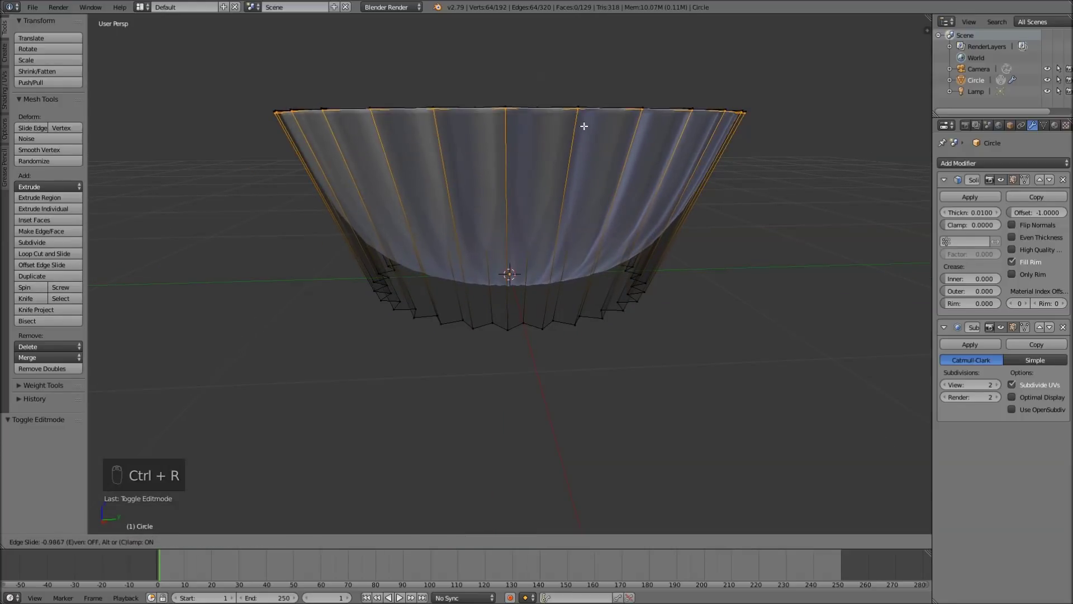
{"action": "key", "text": "ctrl+r"}
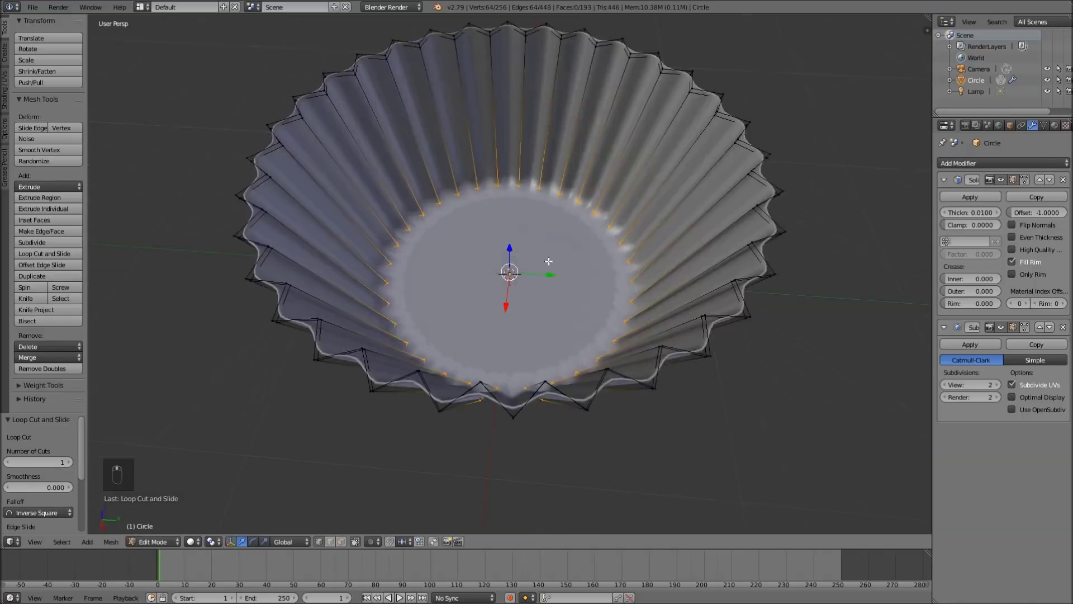
{"action": "key", "text": "Tab"}
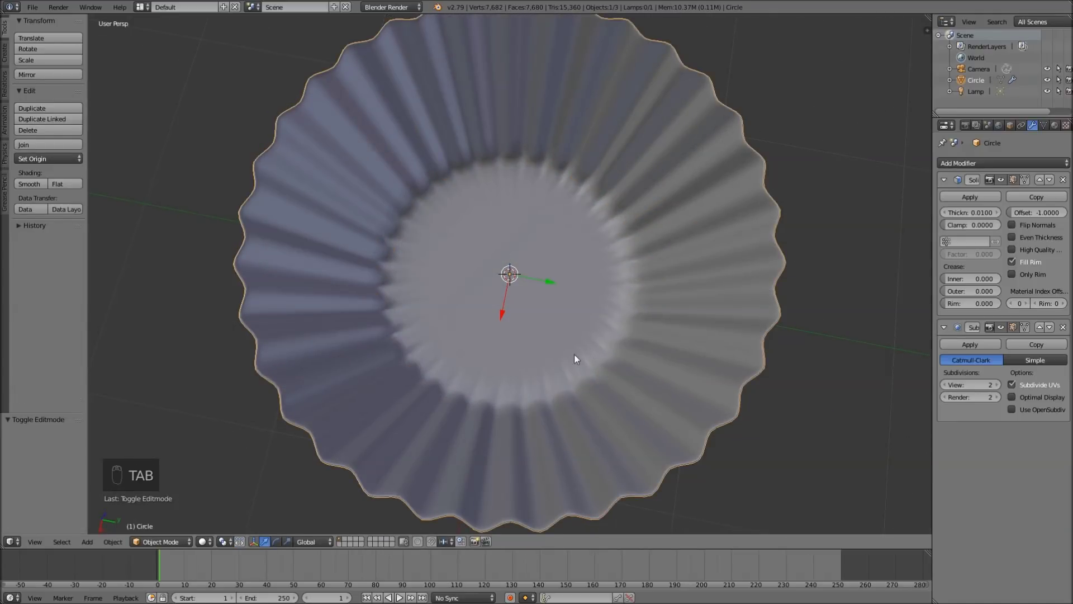
{"action": "left_click_drag", "start_coordinate": [586, 302], "coordinate": [540, 272]}
Step: Extrude the liner's bottom face in place and scale it slightly smaller to inset the base
{"action": "key", "text": "Tab"}
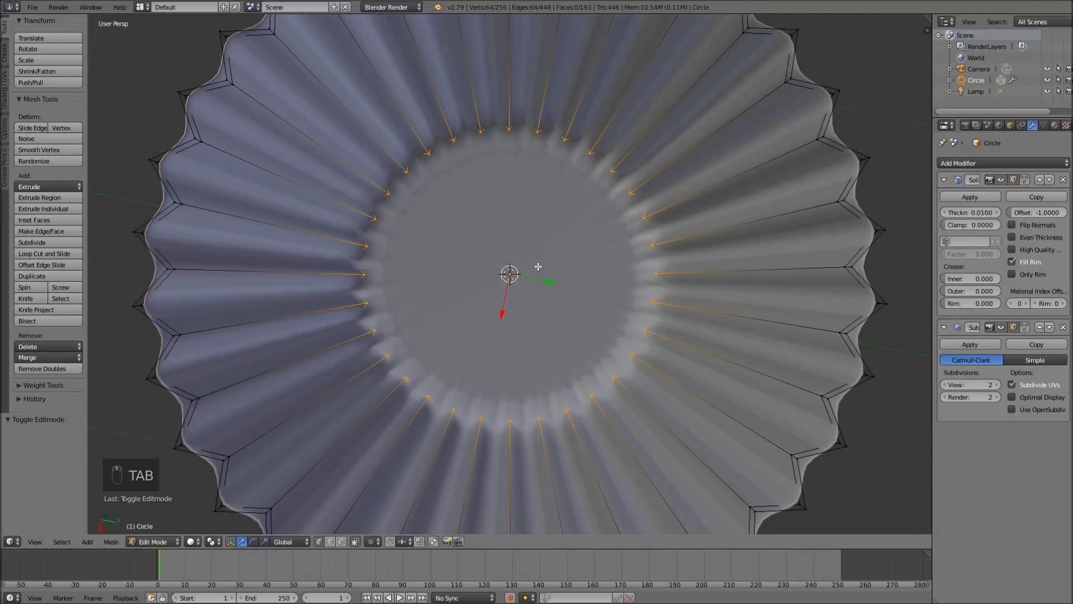
{"action": "key", "text": "ctrl+Tab"}
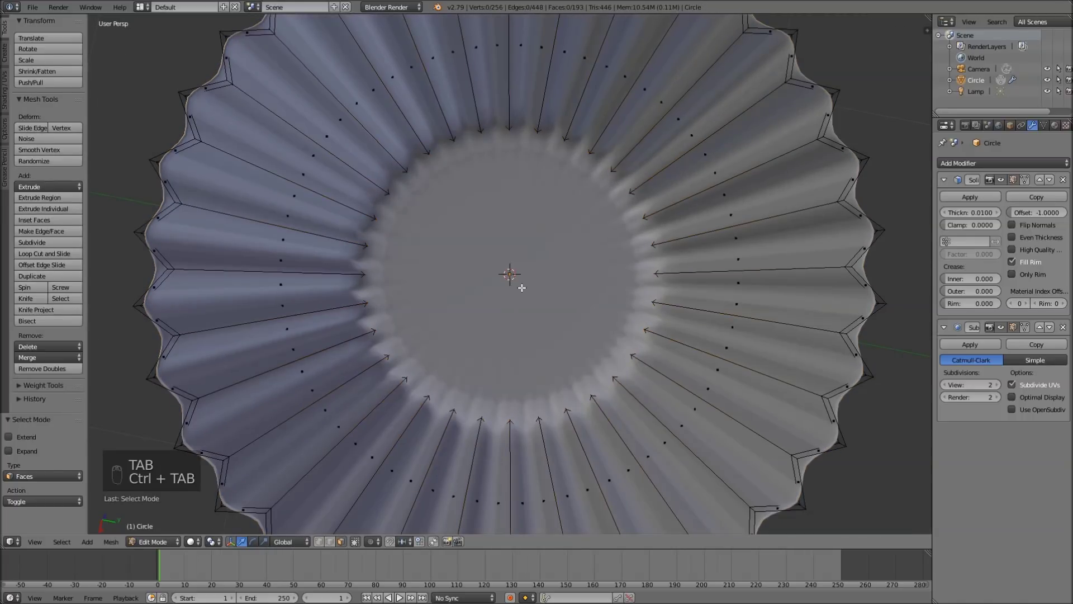
{"action": "key", "text": "z"}
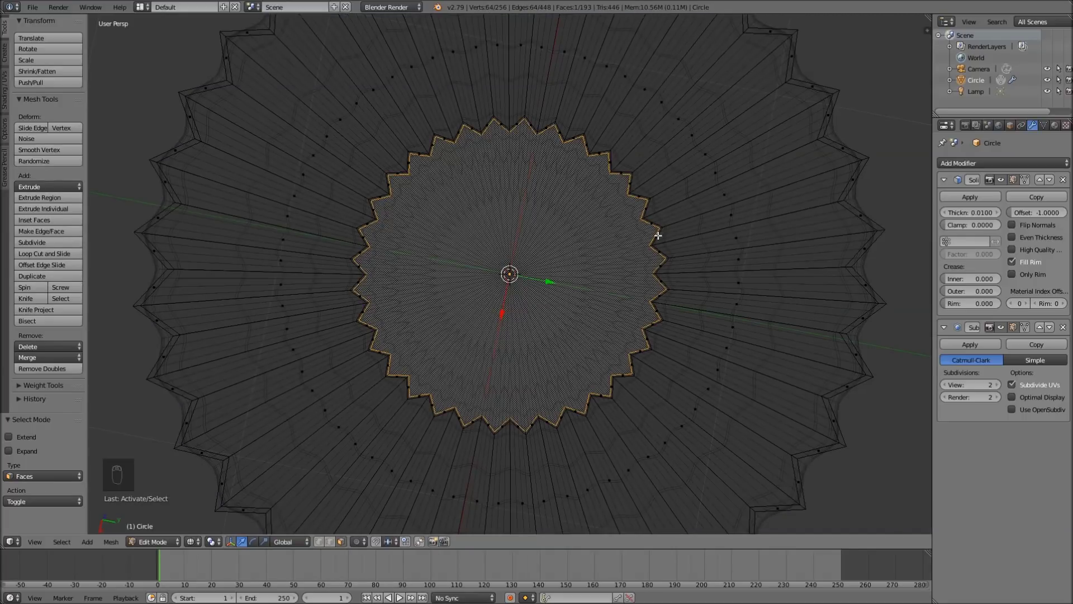
{"action": "key", "text": "e"}
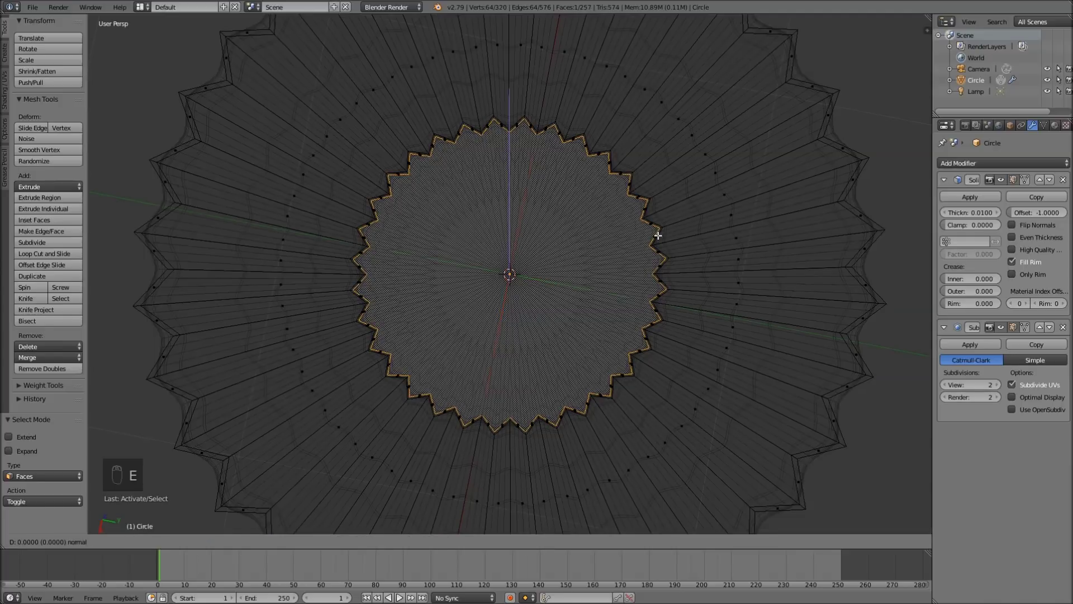
{"action": "key", "text": "s"}
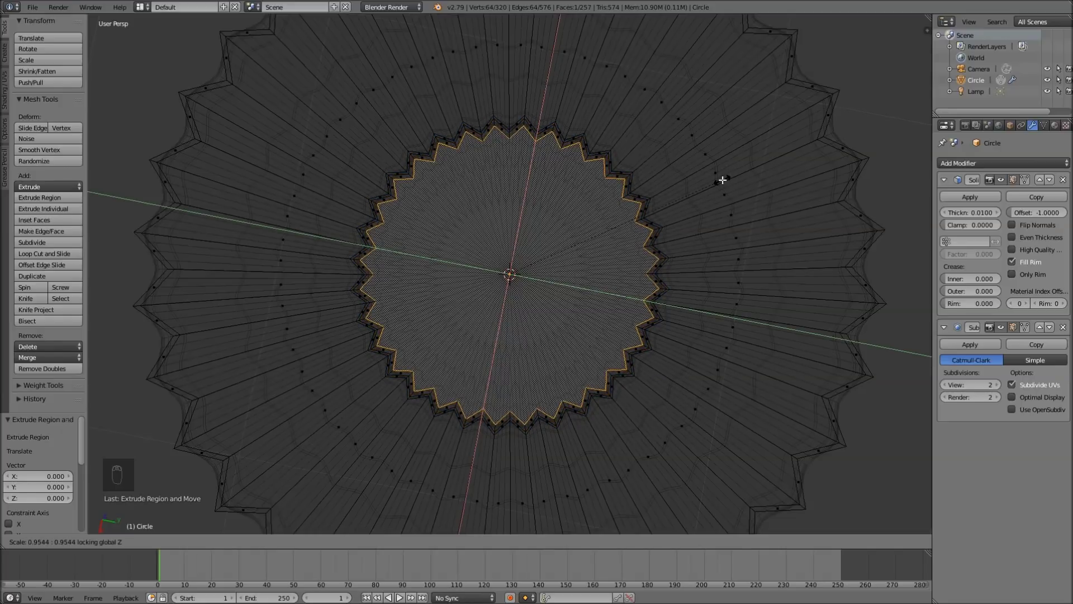
{"action": "key", "text": "Tab"}
{"action": "key", "text": "z"}
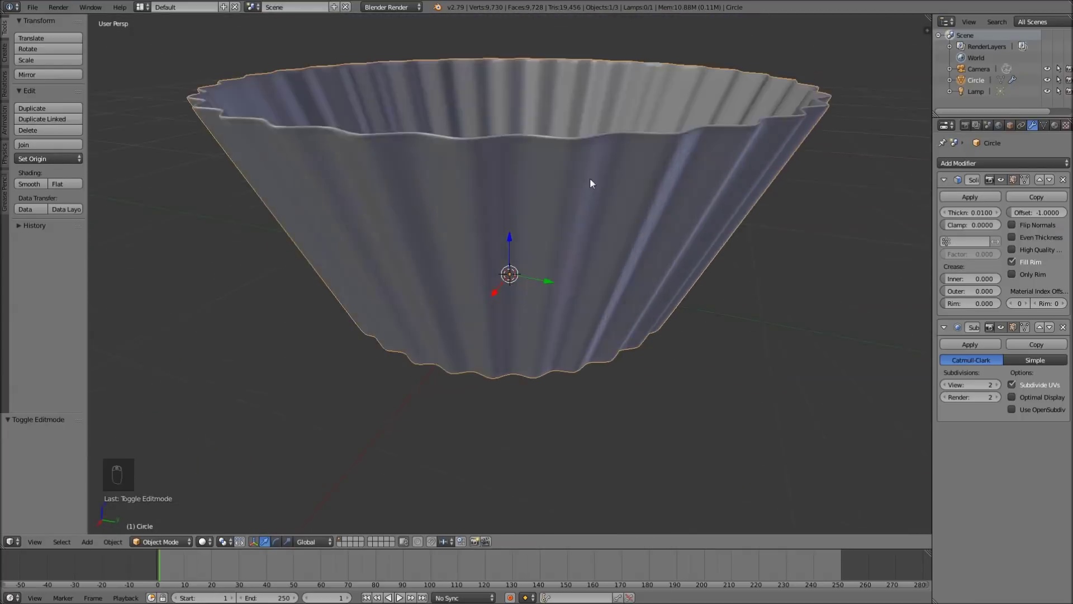
{"action": "left_click_drag", "start_coordinate": [603, 192], "coordinate": [577, 186]}
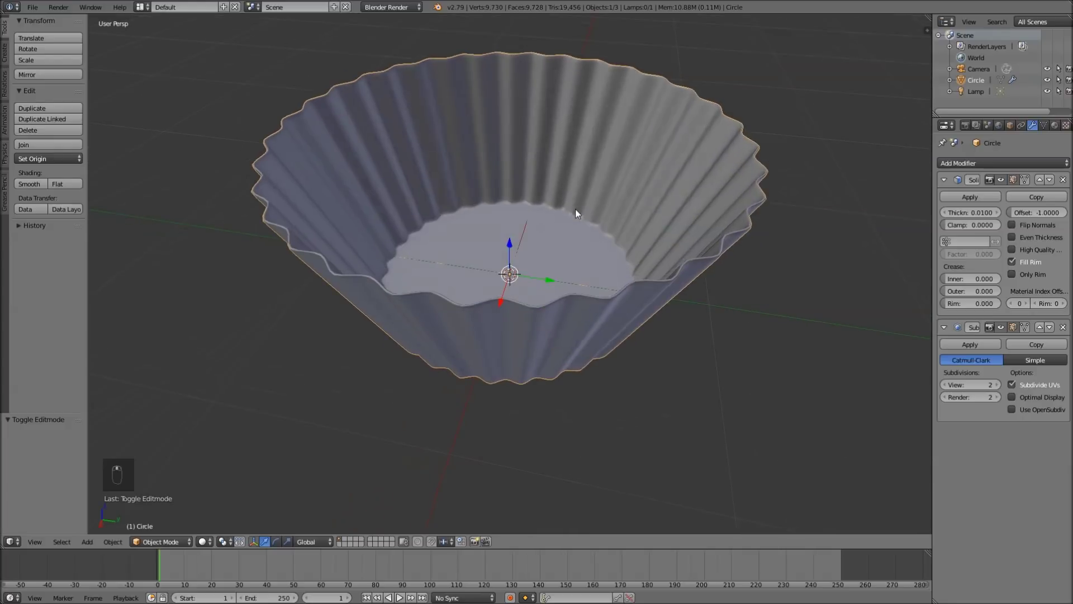
{"action": "key", "text": "KP_1"}
{"action": "middle_click", "coordinate": [560, 181]}
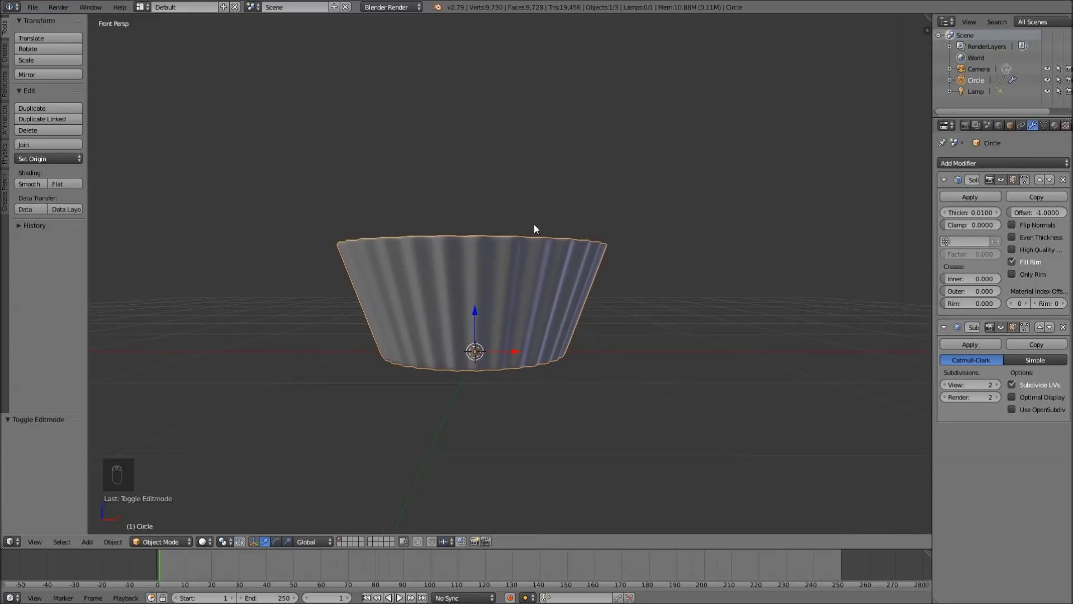
Step: Add a UV sphere and lift it straight up above the liner
{"action": "key", "text": "shift+a"}
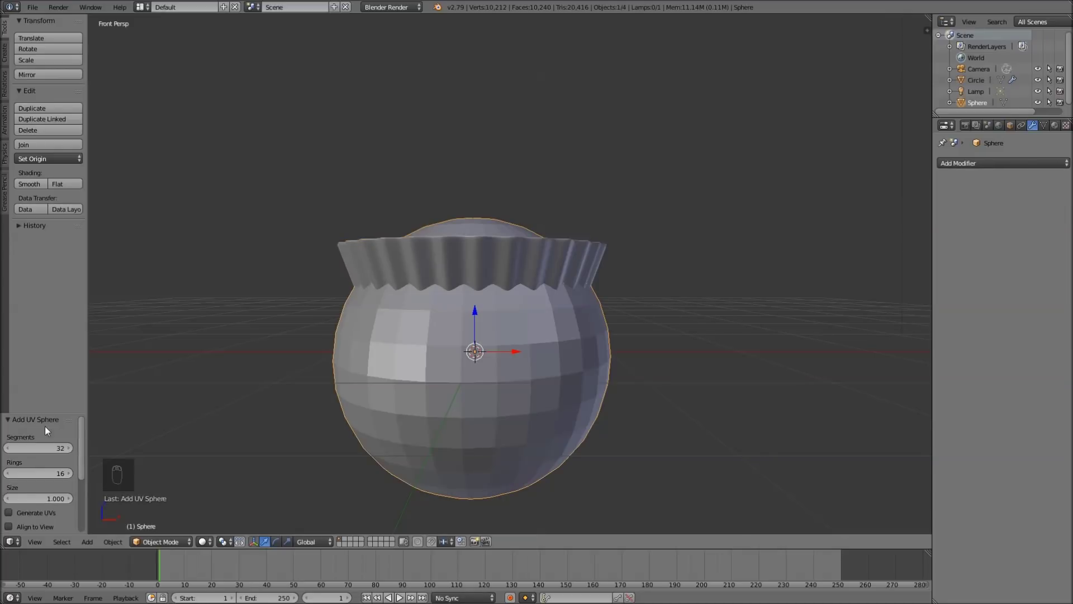
{"action": "left_click_drag", "start_coordinate": [480, 316], "coordinate": [523, 148]}
{"action": "left_click_drag", "start_coordinate": [523, 149], "coordinate": [532, 188]}
{"action": "key", "text": "KP_5"}
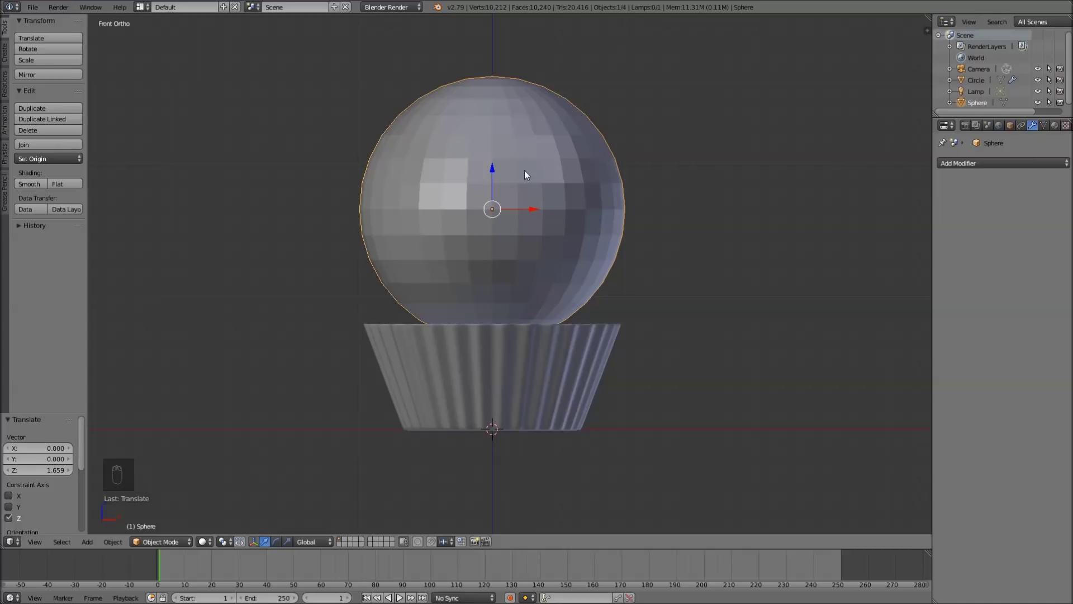
Step: Box-select and delete the sphere's lower half in wireframe, leaving a dome
{"action": "key", "text": "Tab"}
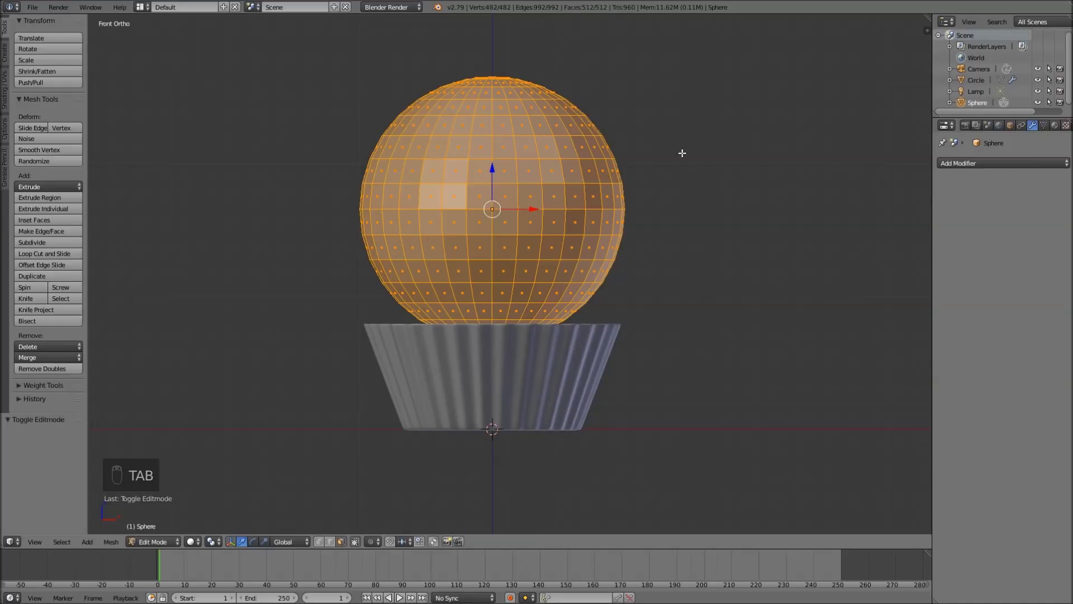
{"action": "key", "text": "ctrl+Tab"}
{"action": "key", "text": "a"}
{"action": "key", "text": "z"}
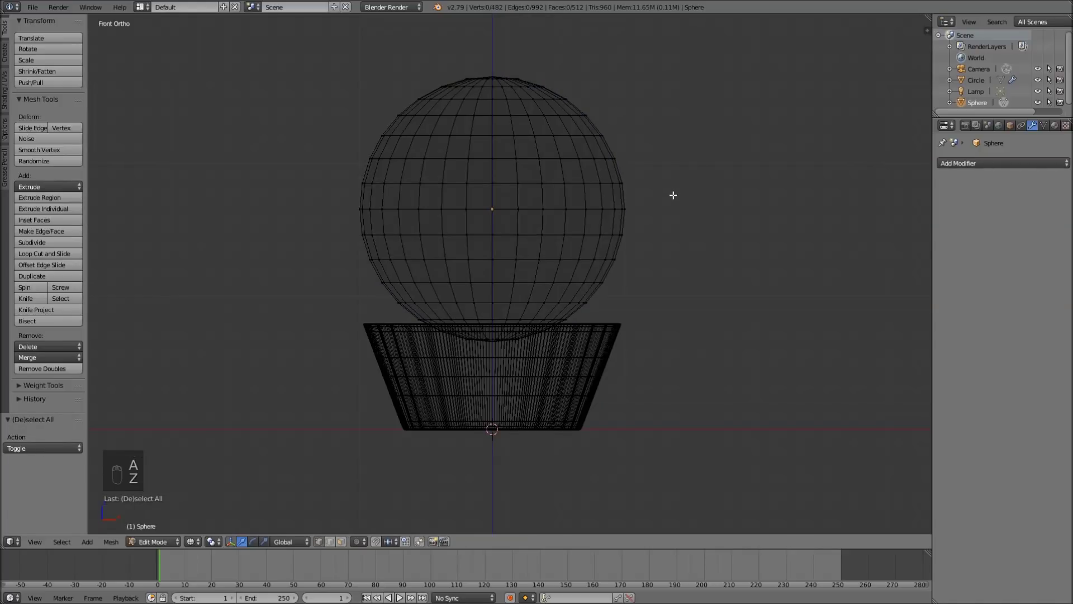
{"action": "key", "text": "b"}
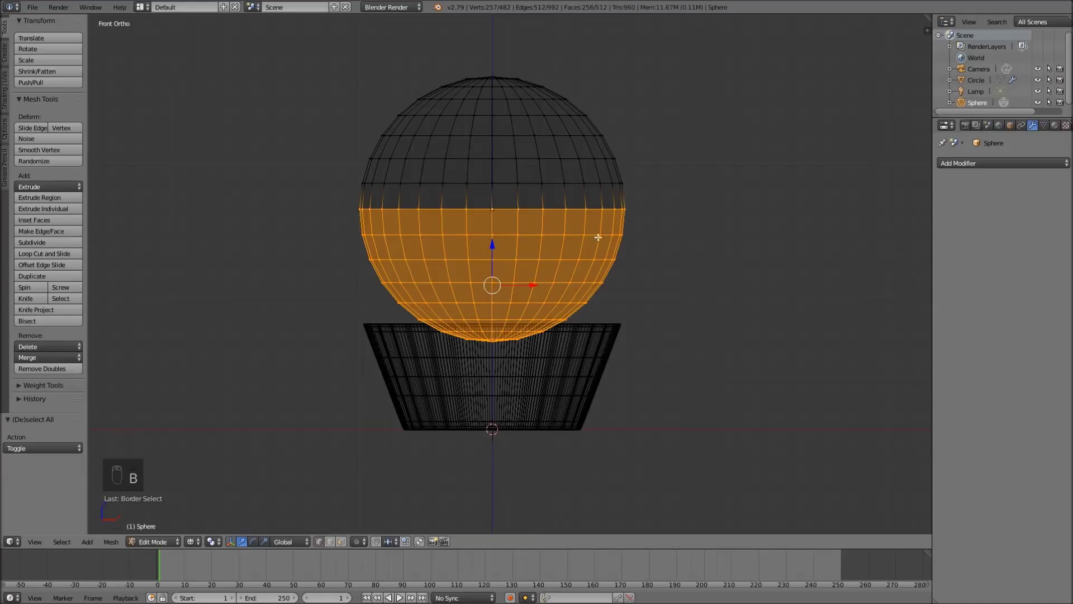
{"action": "key", "text": "x"}
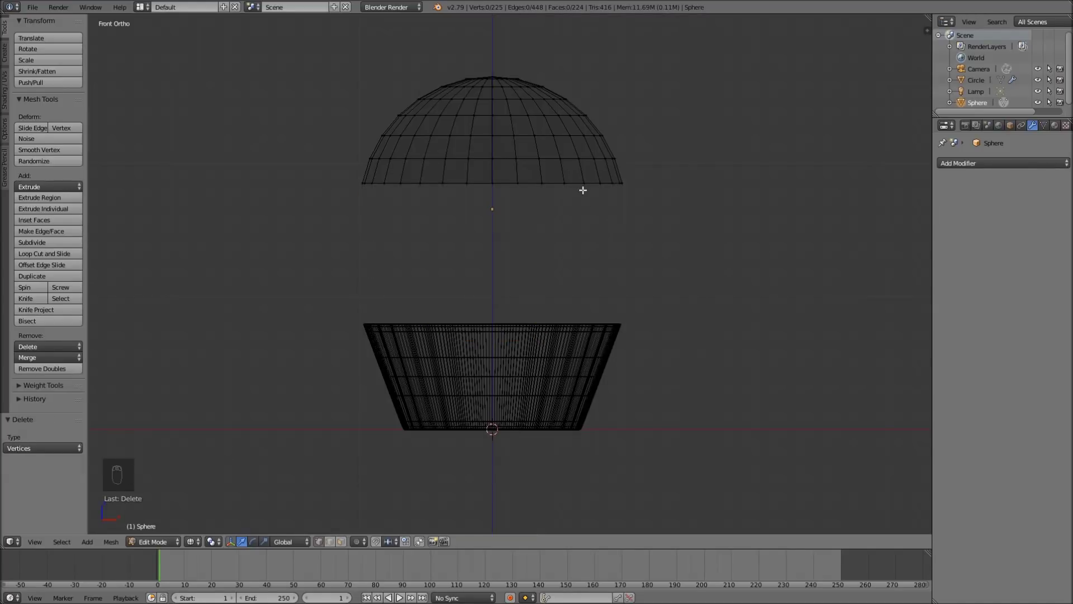
{"action": "key", "text": "ctrl+z"}
{"action": "key", "text": "x"}
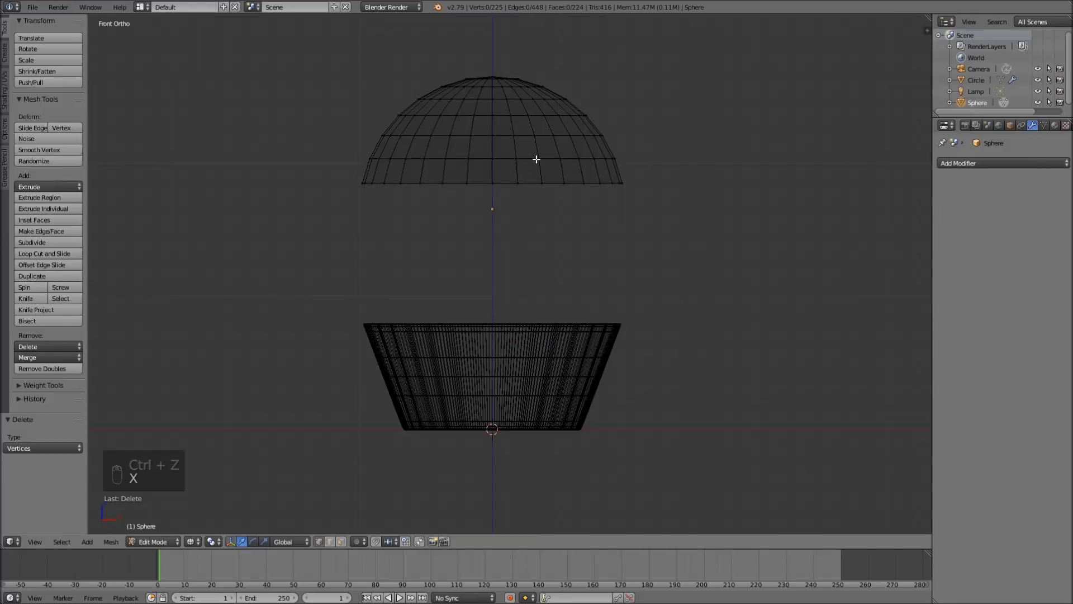
Step: Lower the dome onto the liner and return to solid perspective viewing
{"action": "key", "text": "Tab"}
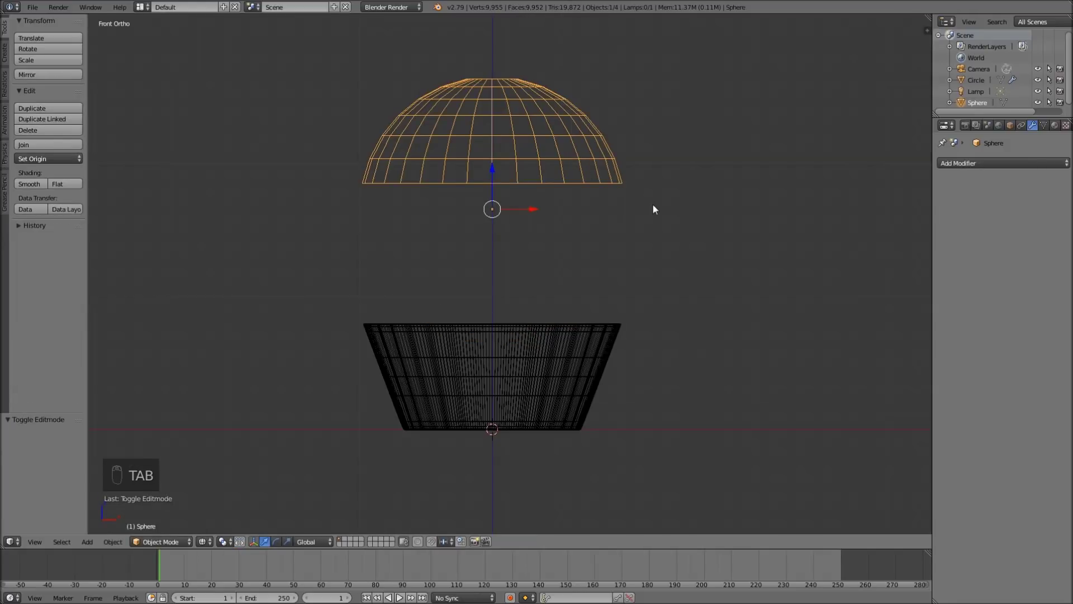
{"action": "key", "text": "s"}
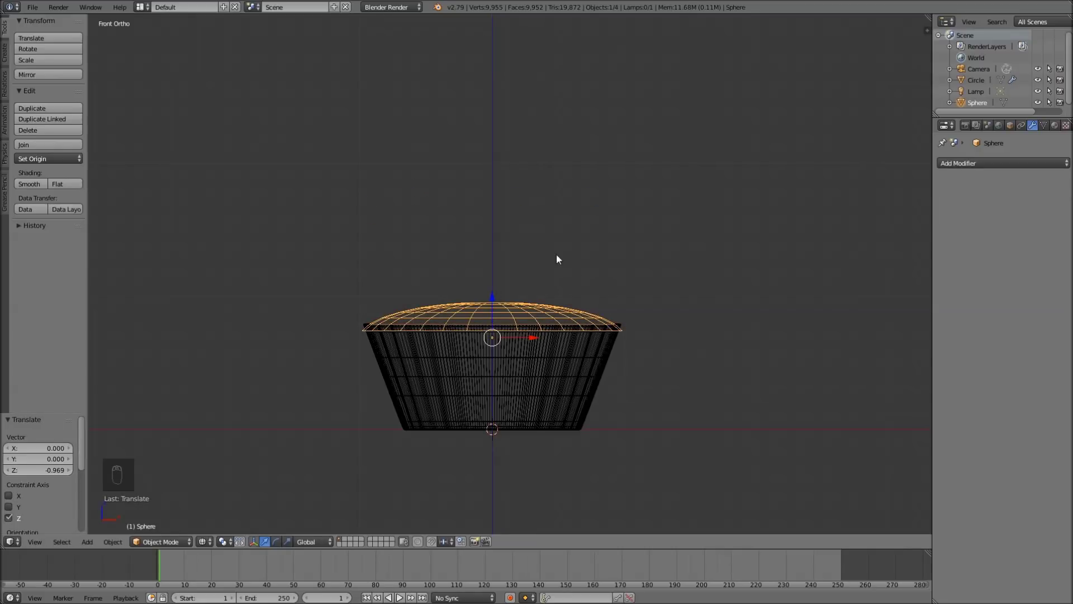
{"action": "key", "text": "KP_5"}
{"action": "key", "text": "z"}
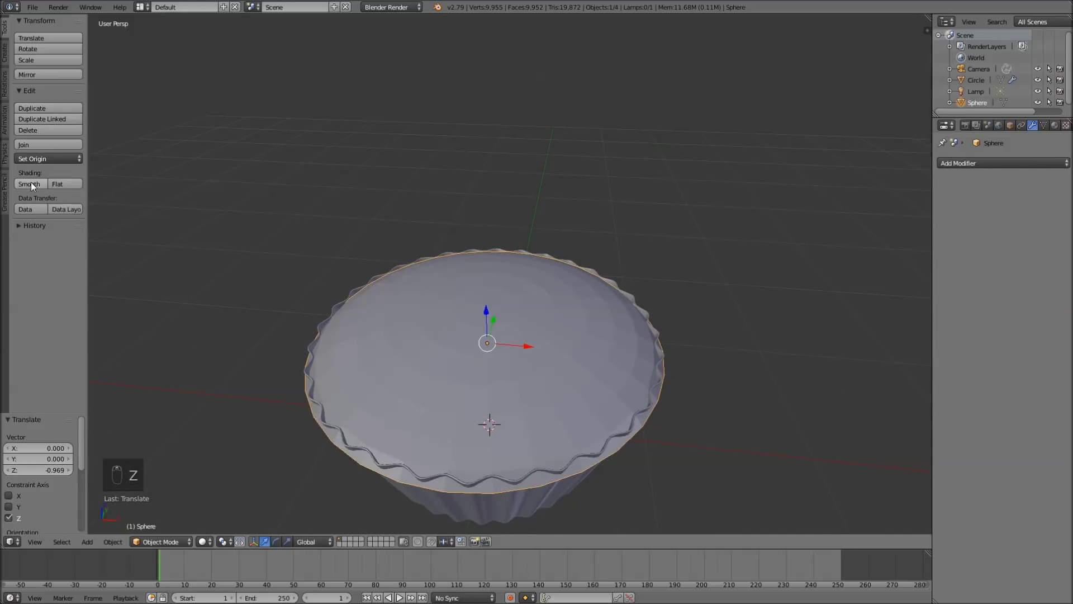
Step: Scale the dome to fit inside the rim, stretch it vertically and enlarge it to fill the liner
{"action": "key", "text": "s"}
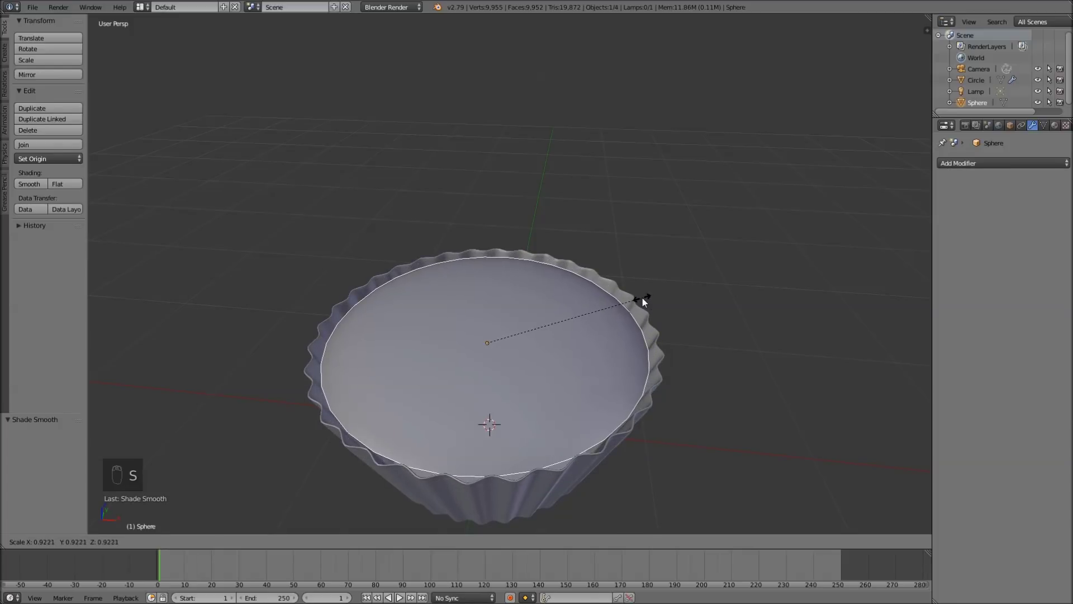
{"action": "left_click_drag", "start_coordinate": [564, 294], "coordinate": [561, 263]}
{"action": "key", "text": "s"}
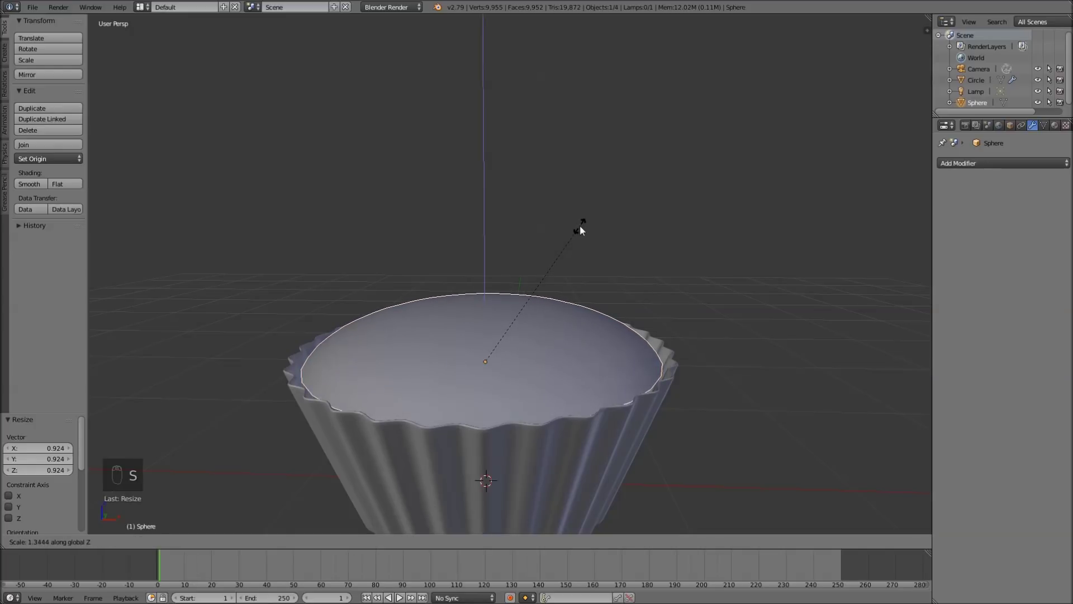
{"action": "middle_click", "coordinate": [499, 286]}
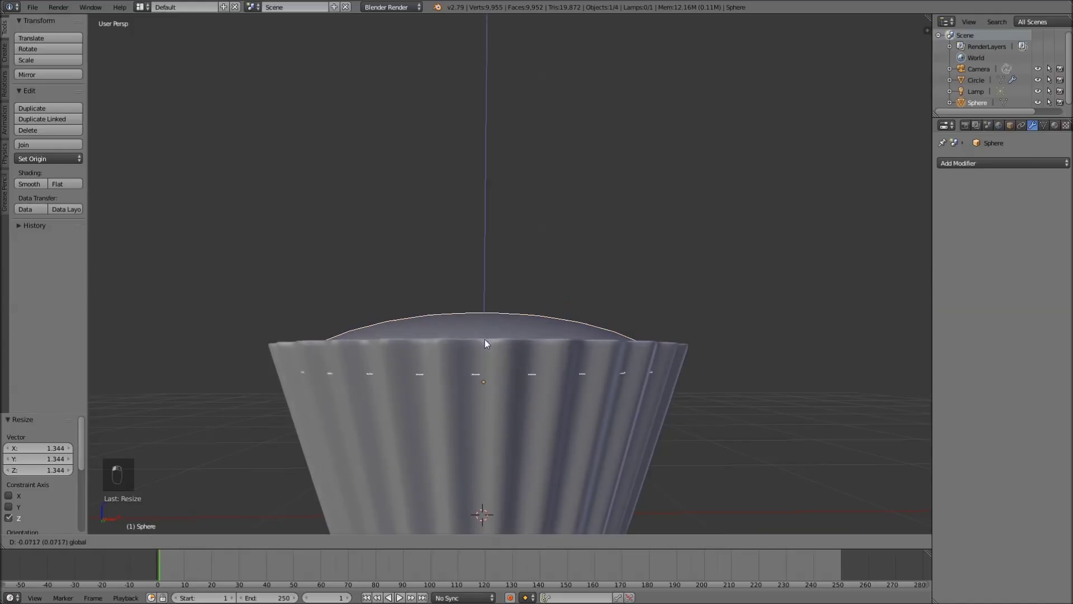
{"action": "left_click_drag", "start_coordinate": [489, 344], "coordinate": [494, 345]}
{"action": "key", "text": "s"}
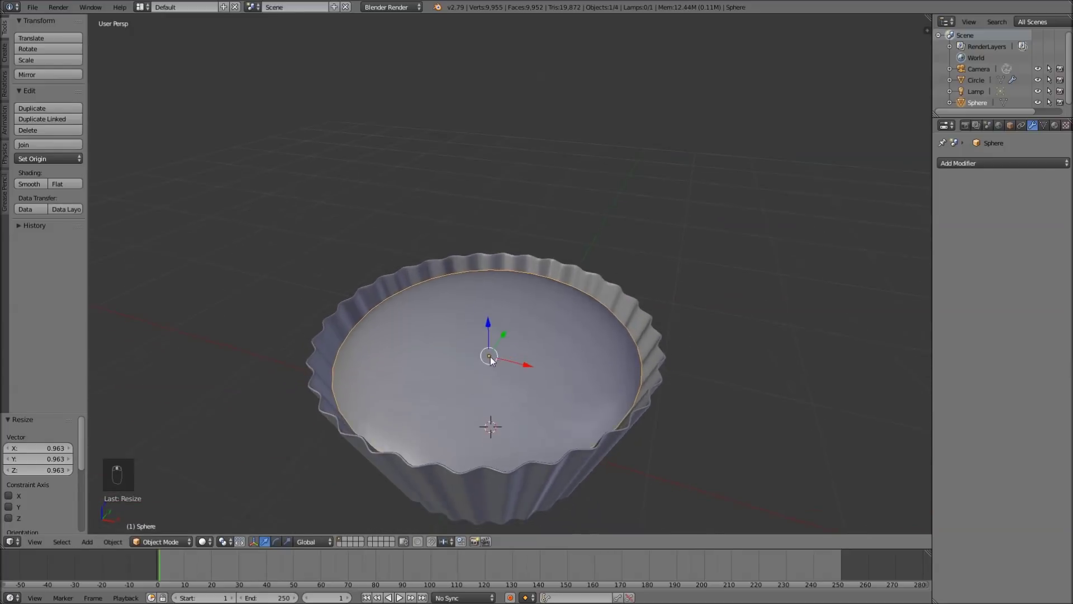
{"action": "middle_click", "coordinate": [495, 340]}
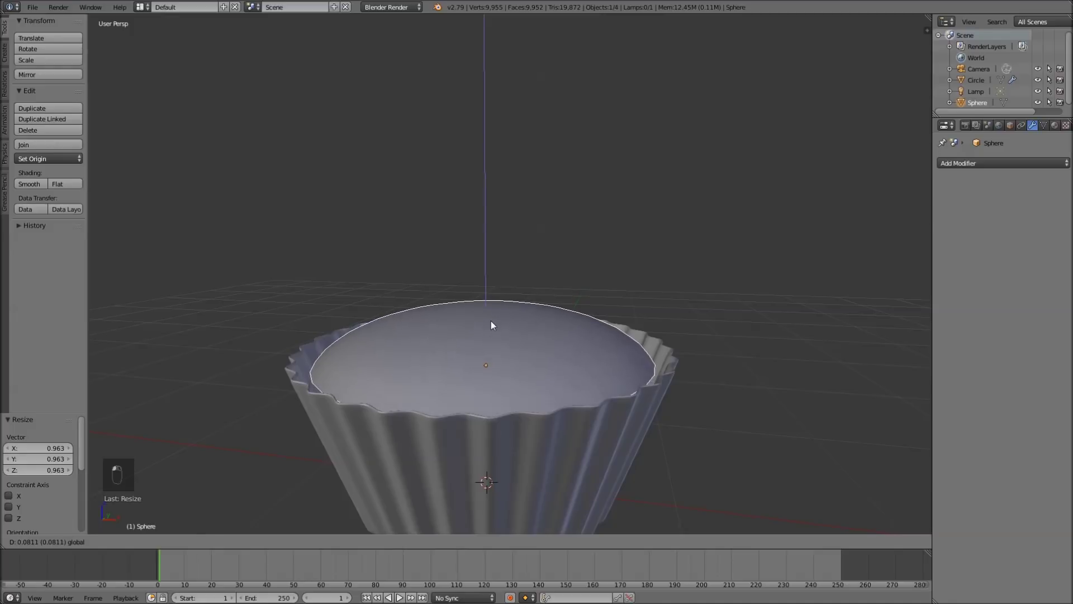
{"action": "key", "text": "s"}
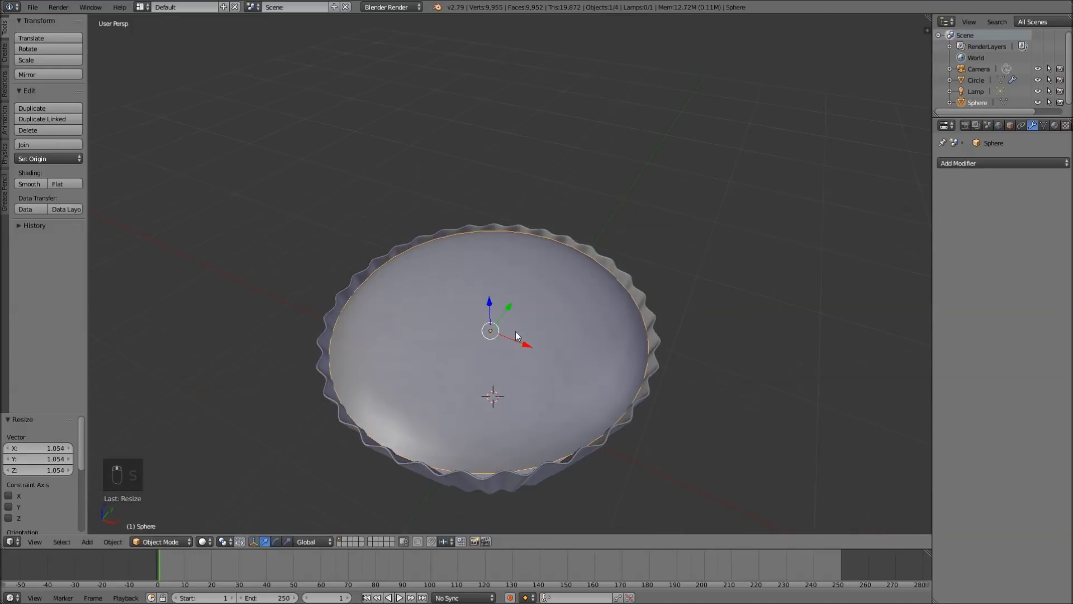
Step: Nudge individual dome vertices with proportional falloff to make the cake top lumpy and uneven
{"action": "key", "text": "Tab"}
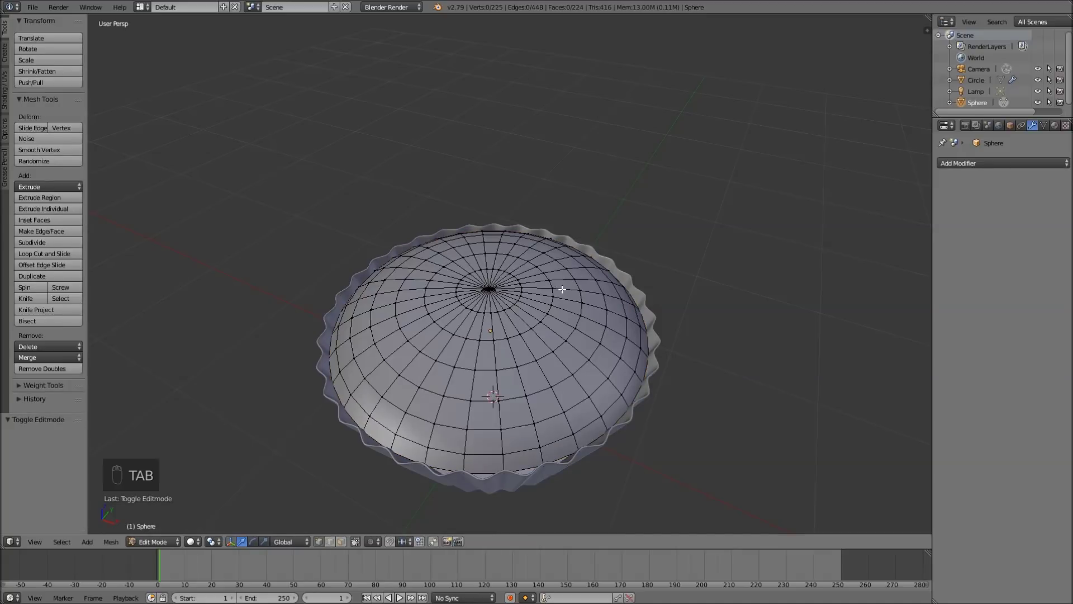
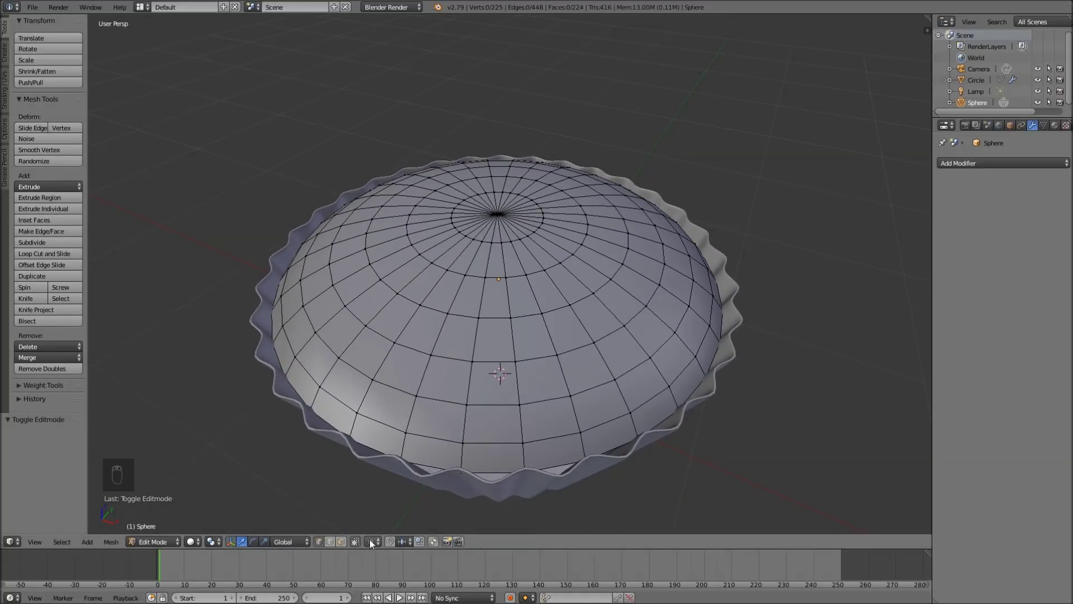
{"action": "key", "text": "o"}
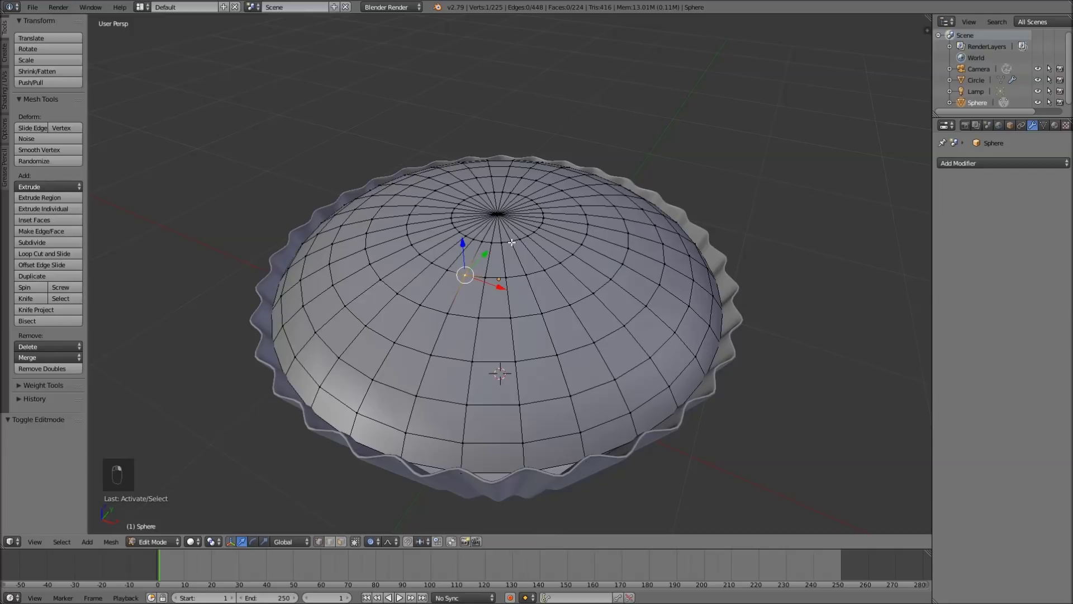
{"action": "key", "text": "g"}
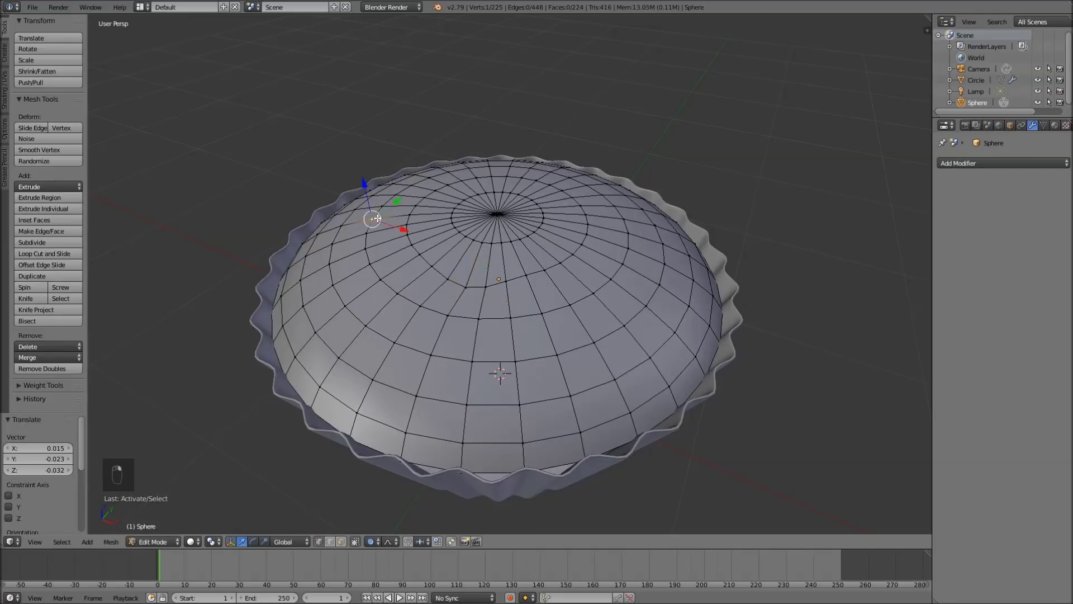
{"action": "key", "text": "g"}
{"action": "key", "text": "g"}
{"action": "key", "text": "g"}
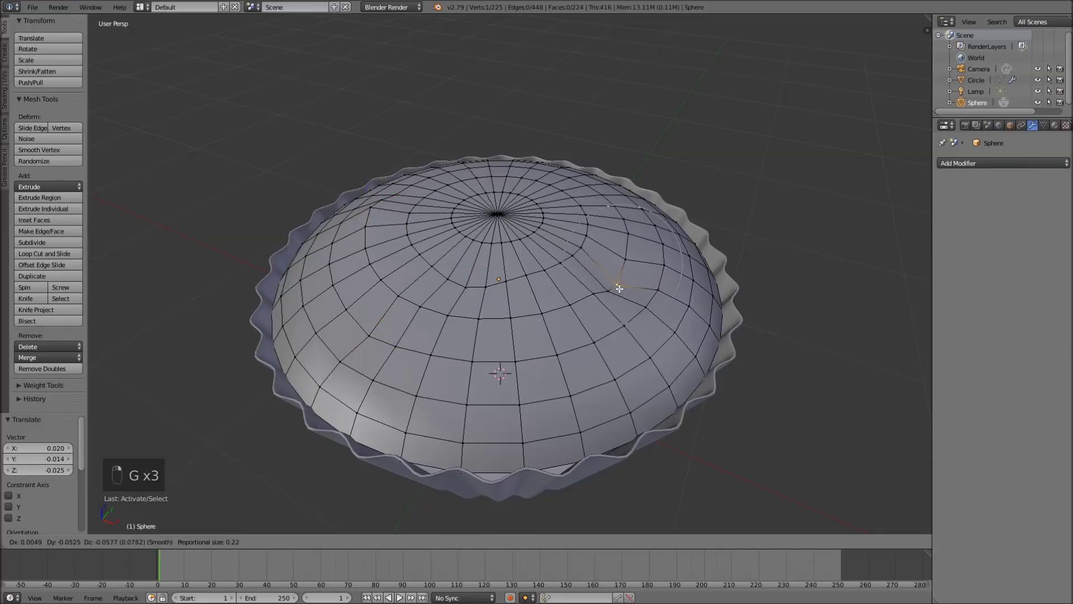
{"action": "key", "text": "g"}
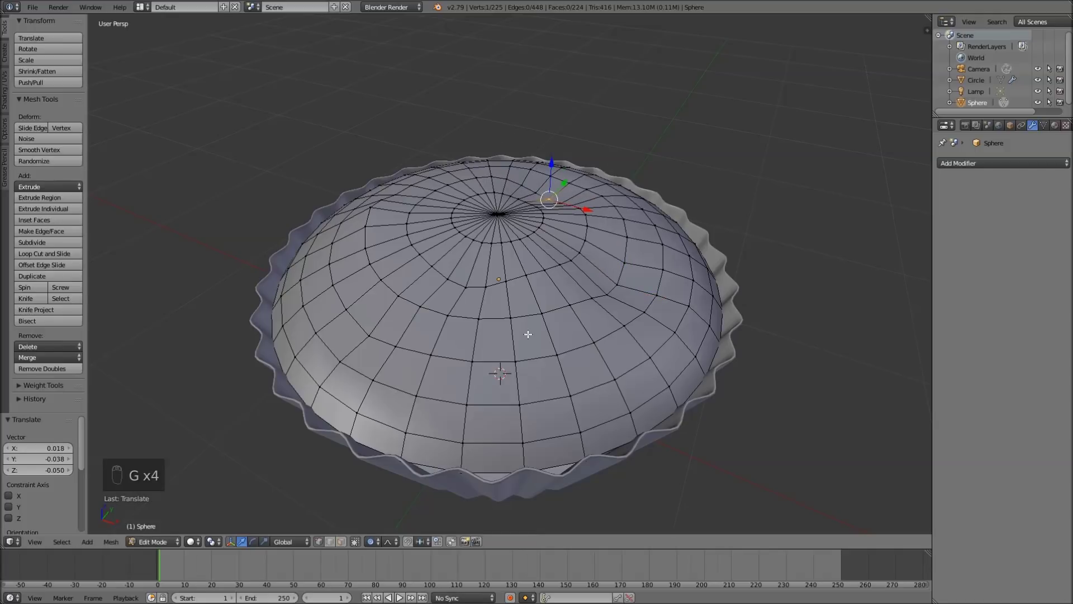
{"action": "key", "text": "g"}
Step: Add subdivision smoothing and reshape a top vertex of the cake dome, checking the result
{"action": "key", "text": "Tab"}
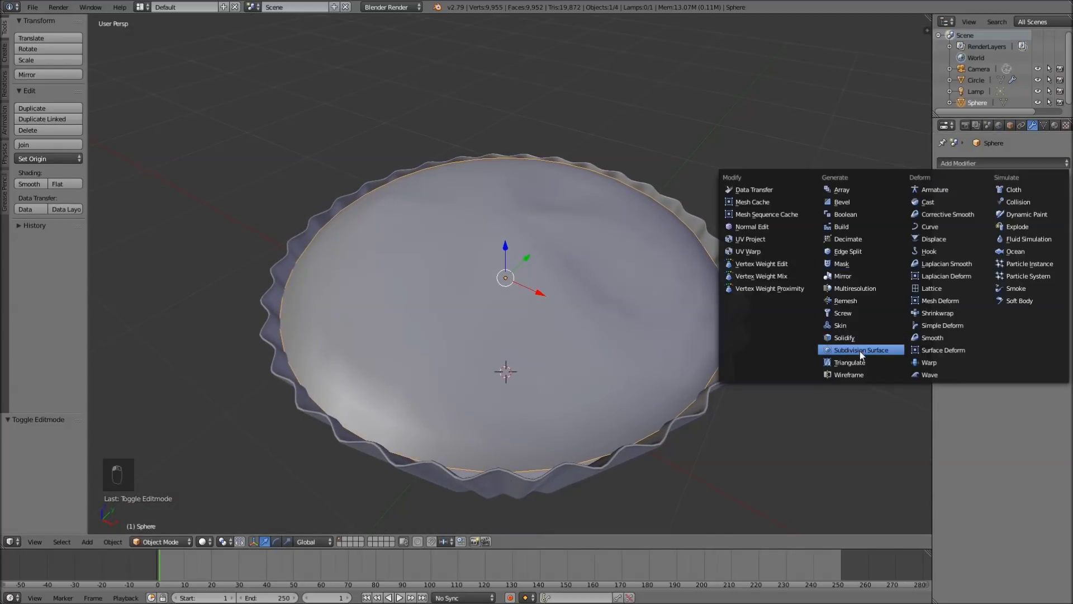
{"action": "middle_click", "coordinate": [867, 355]}
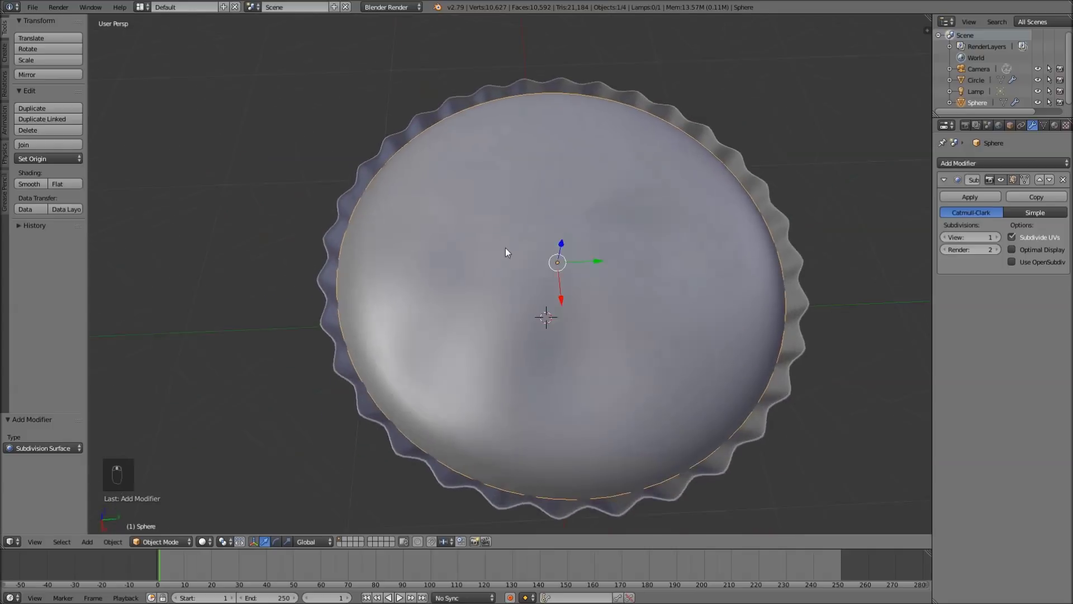
{"action": "key", "text": "Tab"}
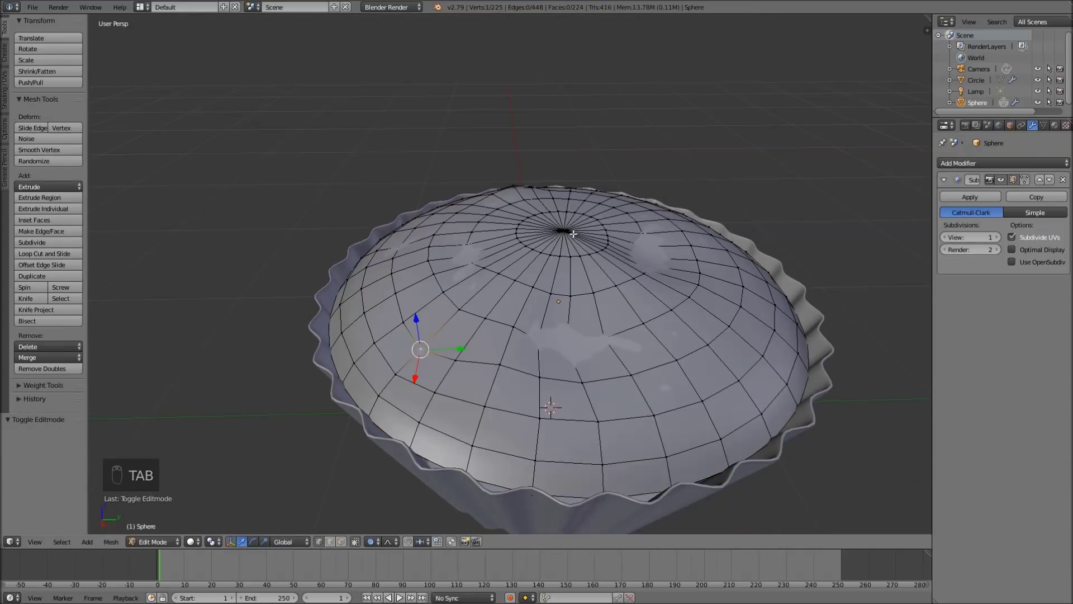
{"action": "key", "text": "g"}
{"action": "key", "text": "g"}
{"action": "key", "text": "Tab"}
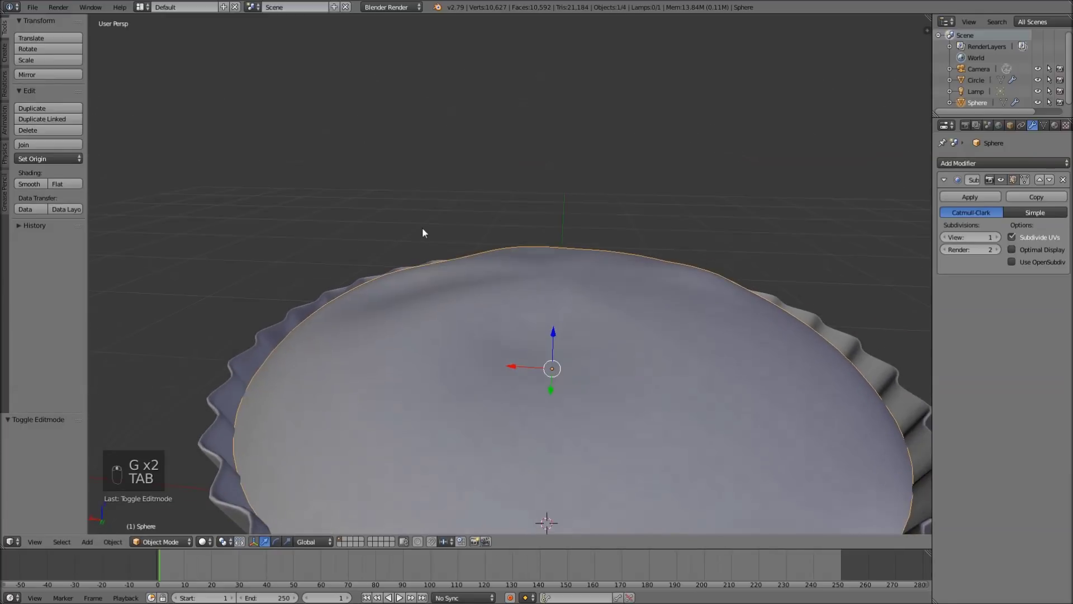
{"action": "key", "text": "Tab"}
Step: Refine further dome vertices proportionally so the top domes gently above the liner
{"action": "key", "text": "g"}
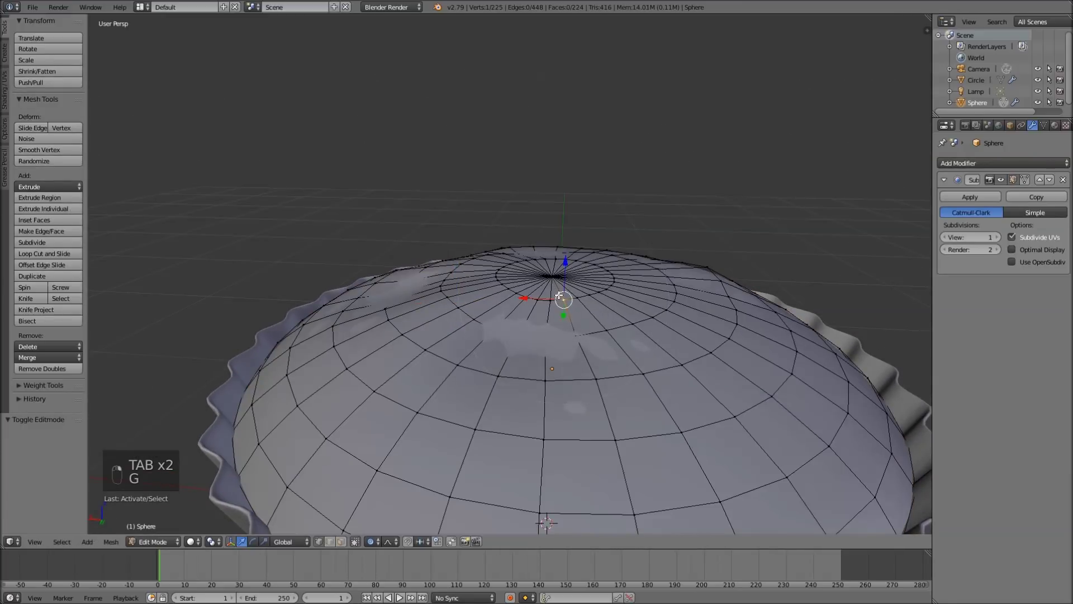
{"action": "key", "text": "g"}
{"action": "key", "text": "Tab"}
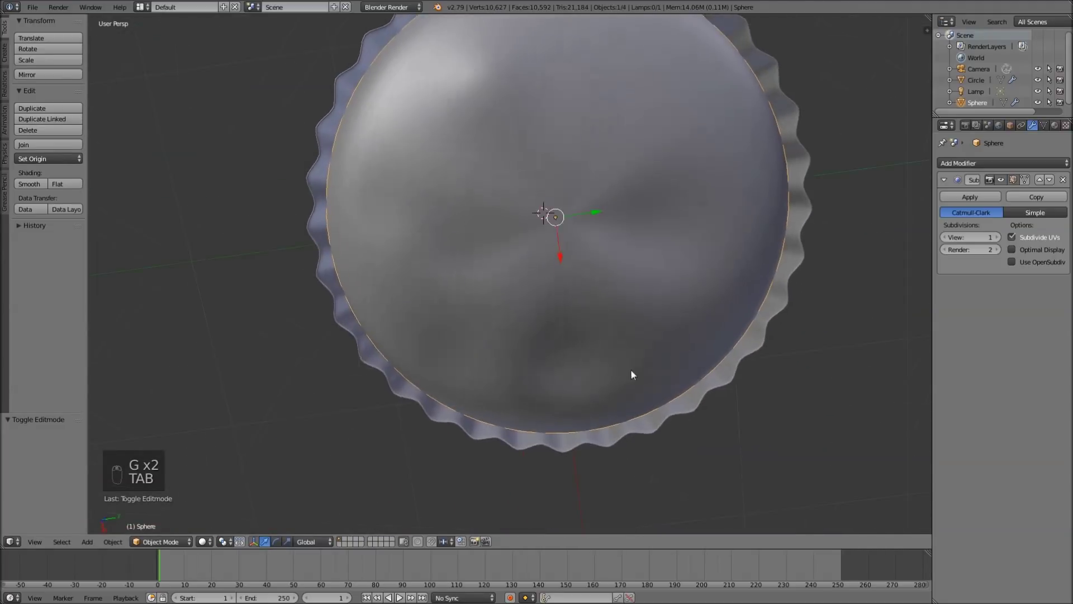
{"action": "key", "text": "Tab"}
{"action": "key", "text": "g"}
{"action": "key", "text": "Tab"}
Step: Orbit around the cupcake and centre it in a straight front view
{"action": "middle_click", "coordinate": [570, 218]}
{"action": "middle_click", "coordinate": [557, 232]}
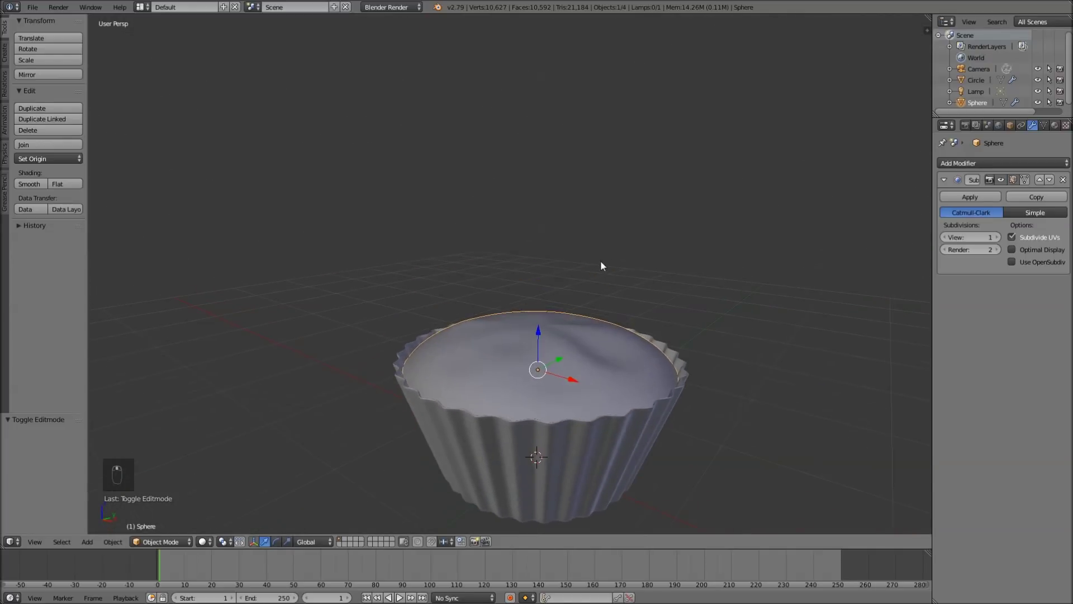
{"action": "key", "text": "KP_1"}
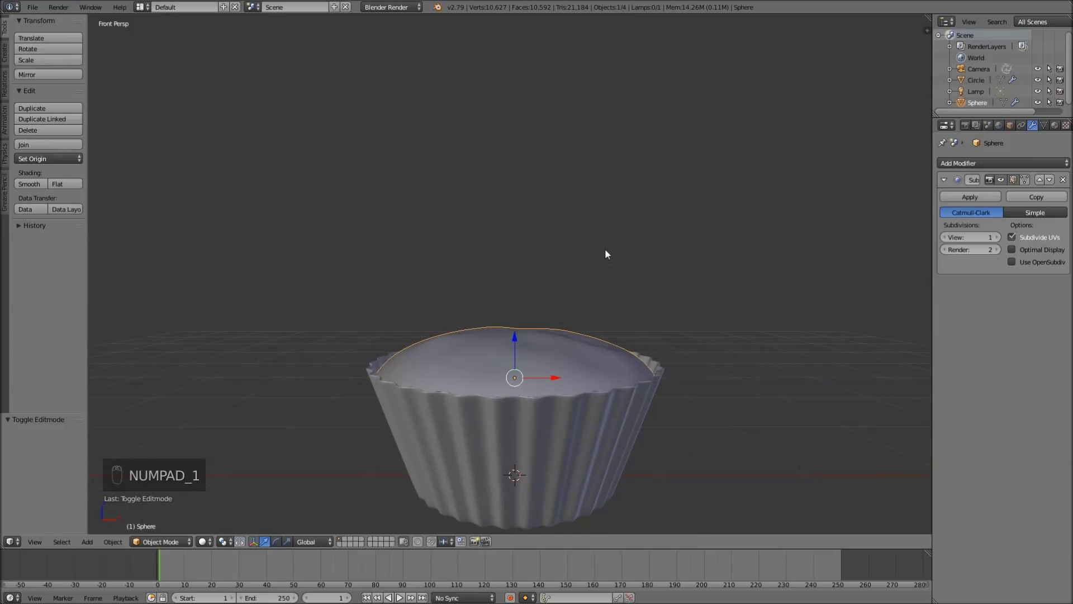
{"action": "left_click_drag", "start_coordinate": [599, 248], "coordinate": [563, 328]}
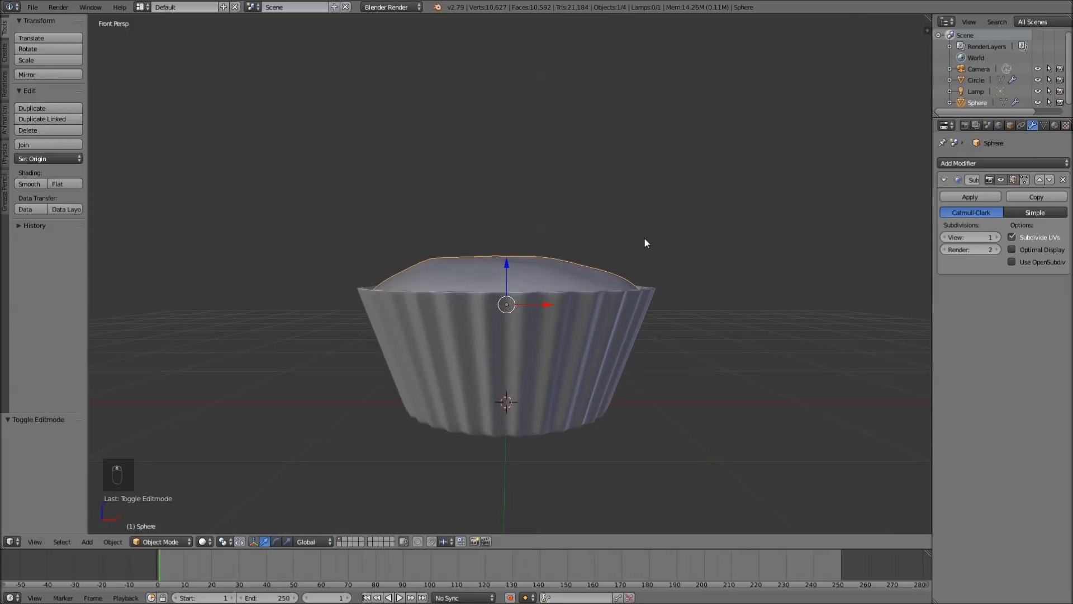
Step: Add a triangle-fan filled circle at the cake top centre and raise it above the cupcake along Z
{"action": "key", "text": "shift+s"}
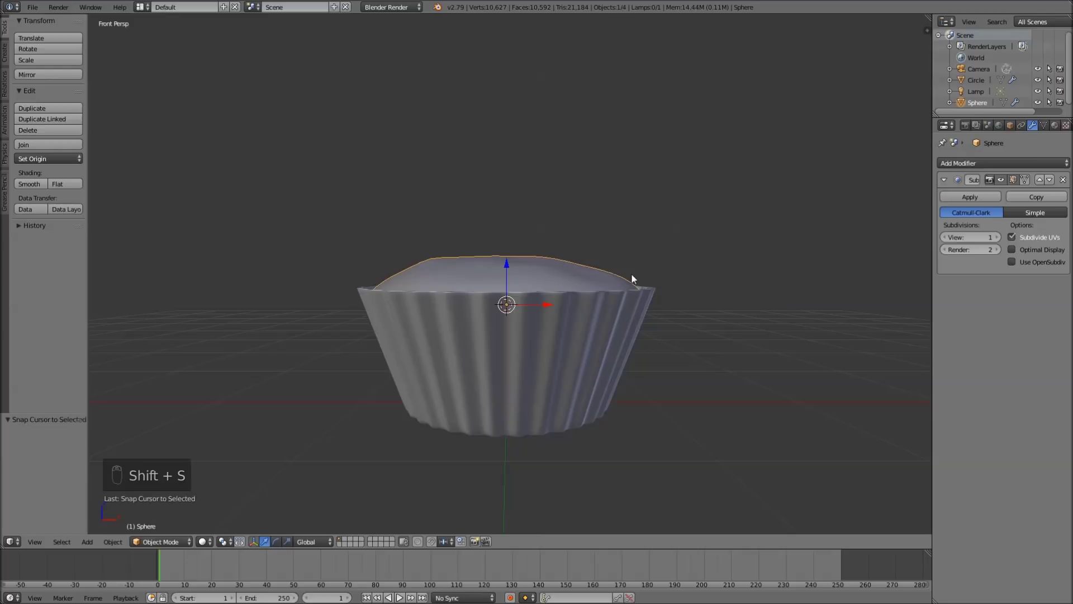
{"action": "key", "text": "a"}
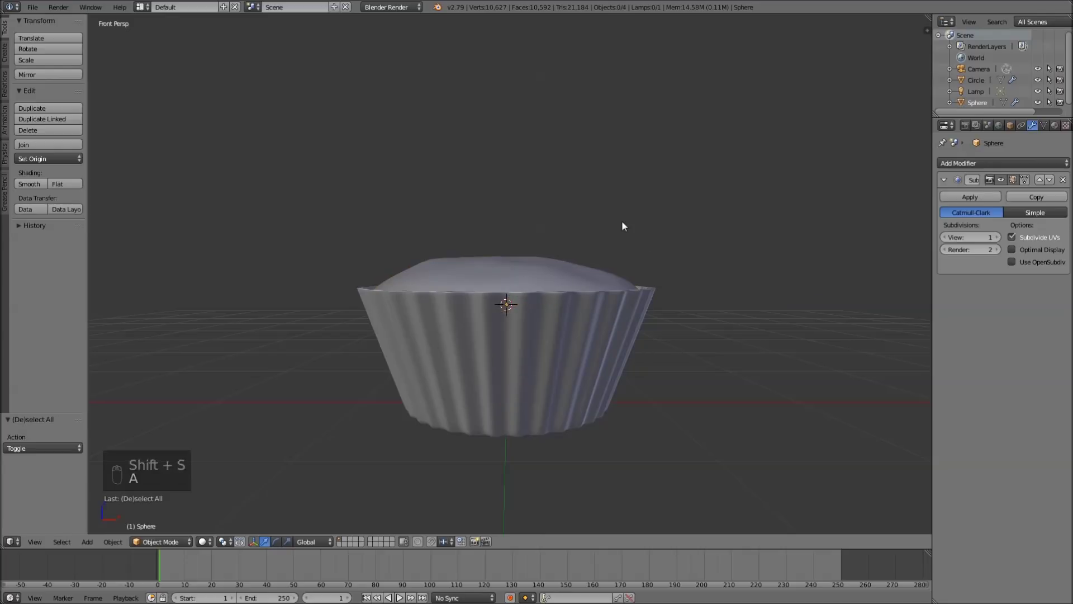
{"action": "key", "text": "shift+a"}
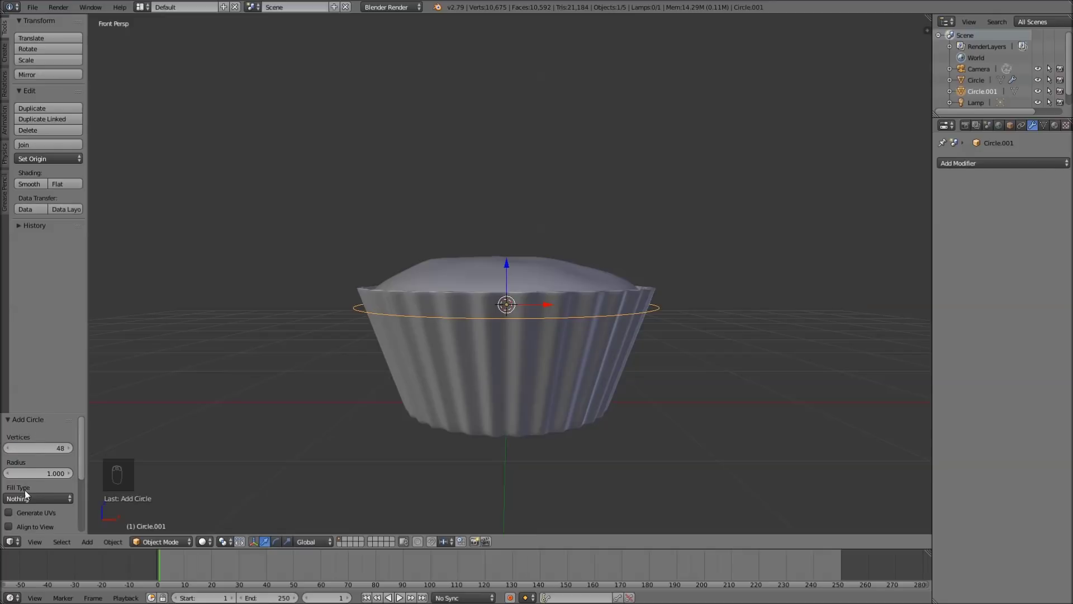
{"action": "left_click_drag", "start_coordinate": [27, 500], "coordinate": [33, 462]}
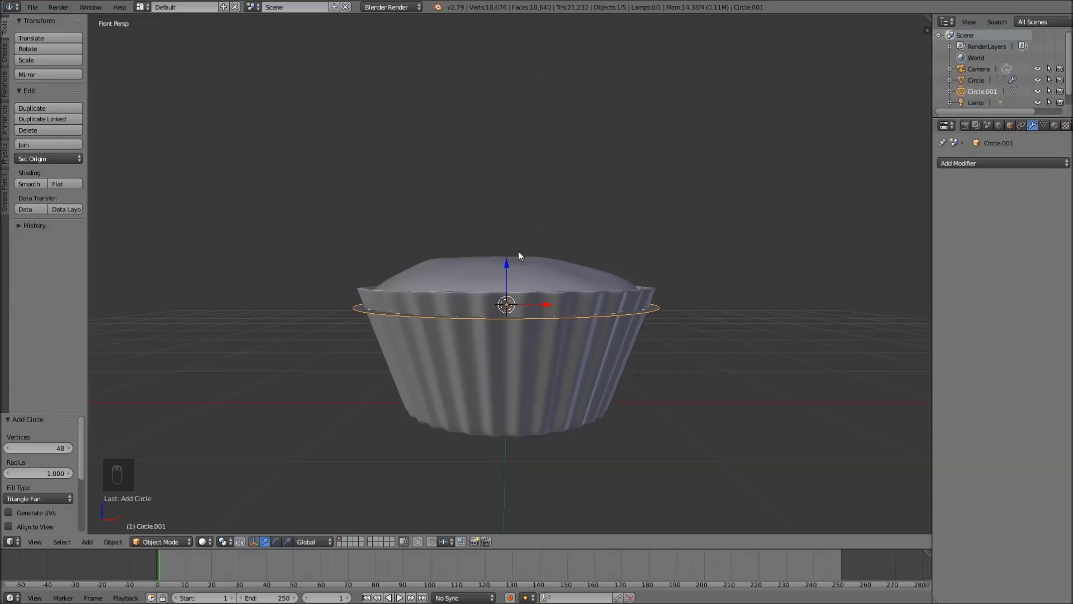
{"action": "left_click_drag", "start_coordinate": [512, 270], "coordinate": [582, 203]}
Step: Extrude the frosting disc down into a slab and select alternating faces around its rim
{"action": "key", "text": "Tab"}
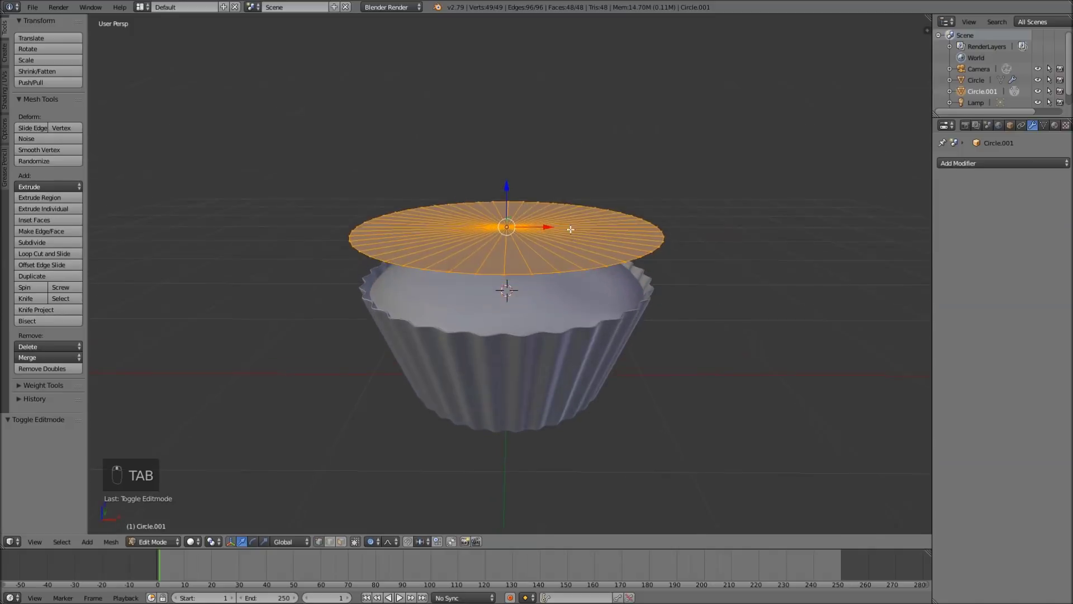
{"action": "key", "text": "e"}
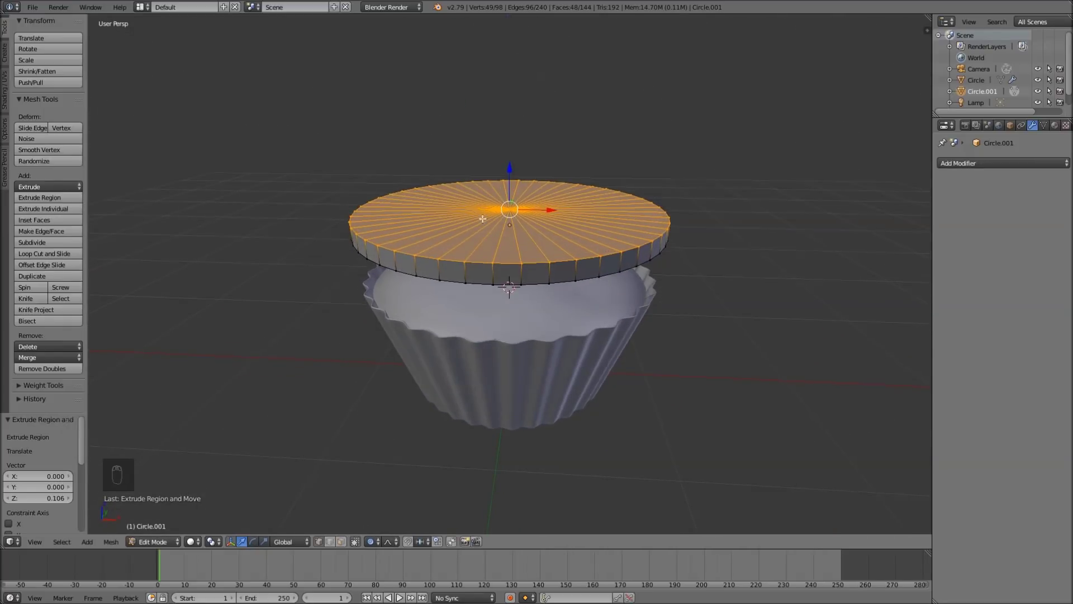
{"action": "key", "text": "ctrl+Tab"}
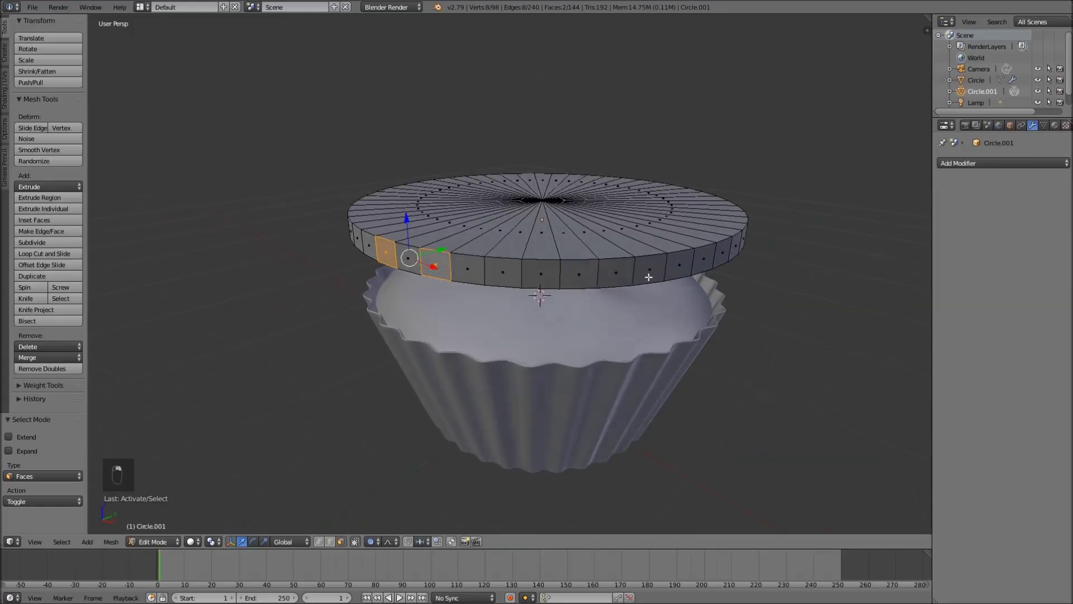
{"action": "key", "text": "ctrl+z"}
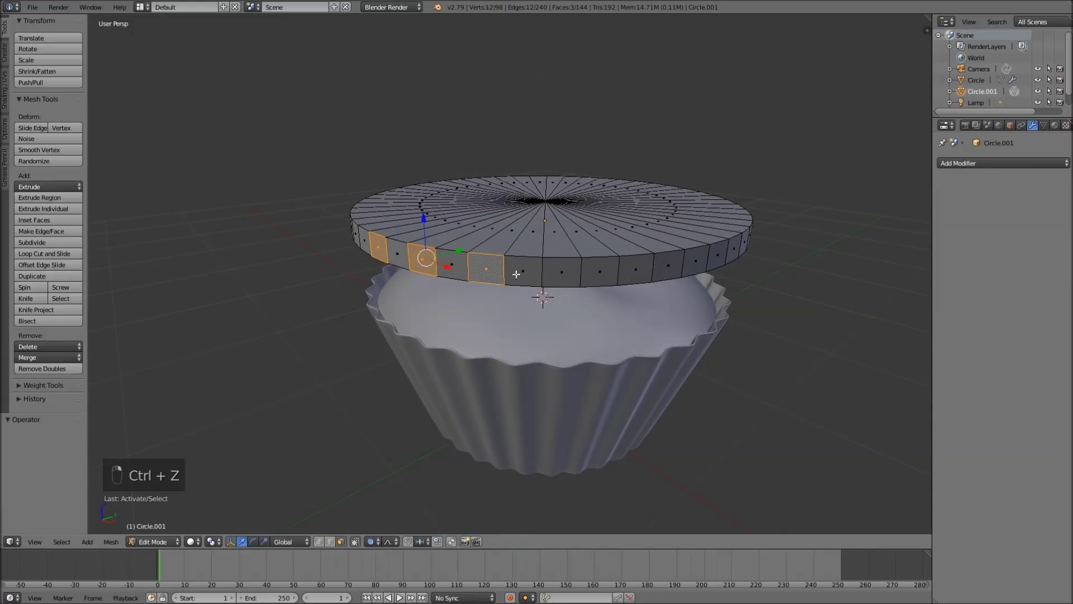
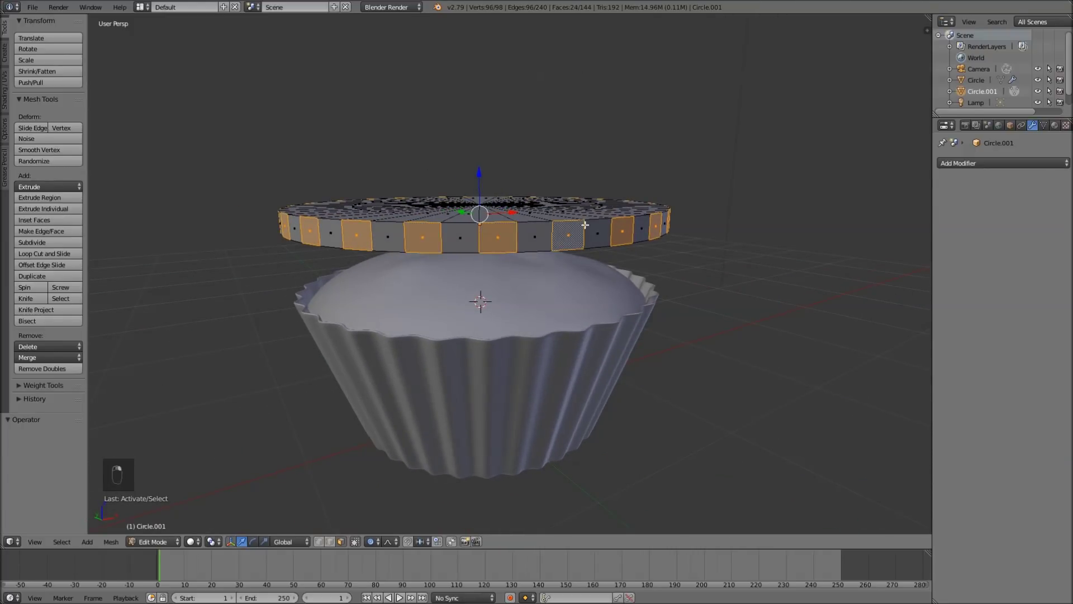
{"action": "left_click_drag", "start_coordinate": [558, 265], "coordinate": [619, 244]}
{"action": "key", "text": "KP_7"}
Step: Extrude the alternating rim faces in place and scale them outward about 1.07 into ridges
{"action": "left_click_drag", "start_coordinate": [619, 244], "coordinate": [599, 236]}
{"action": "key", "text": "e"}
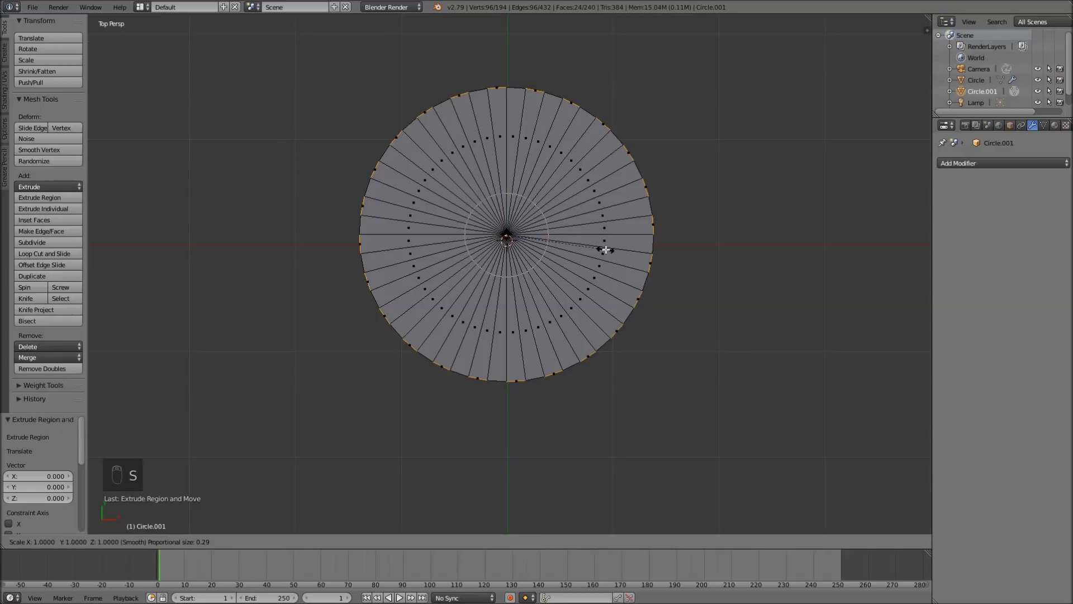
{"action": "key", "text": "s"}
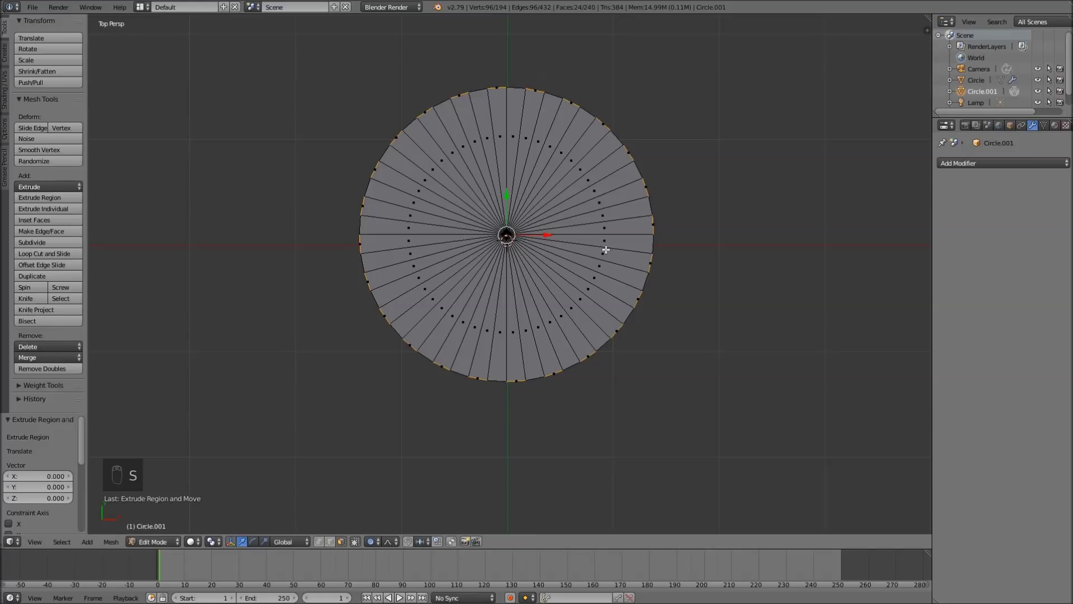
{"action": "key", "text": "o"}
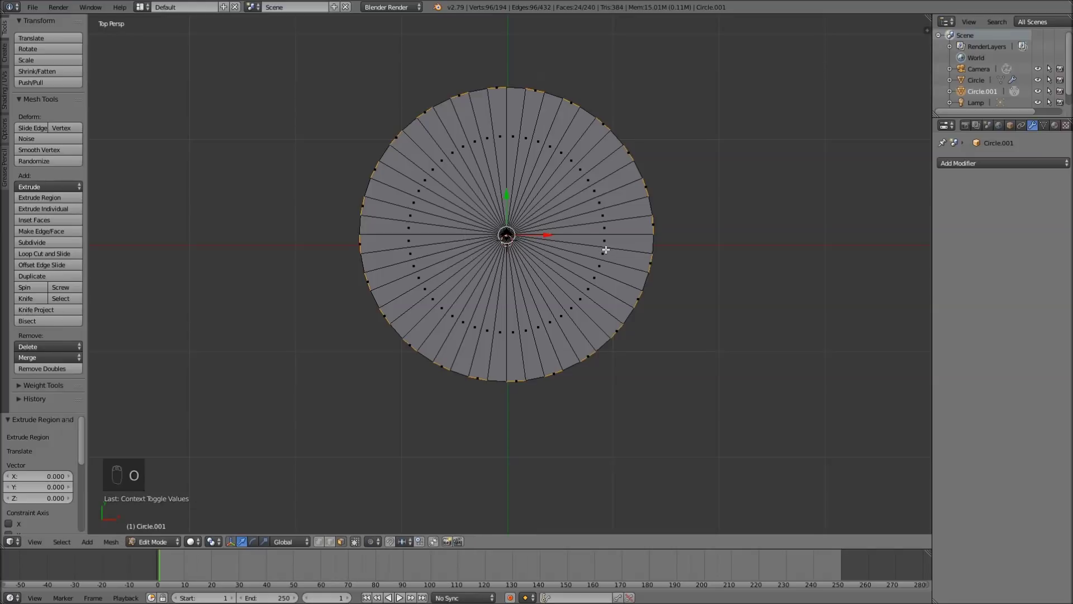
{"action": "key", "text": "s"}
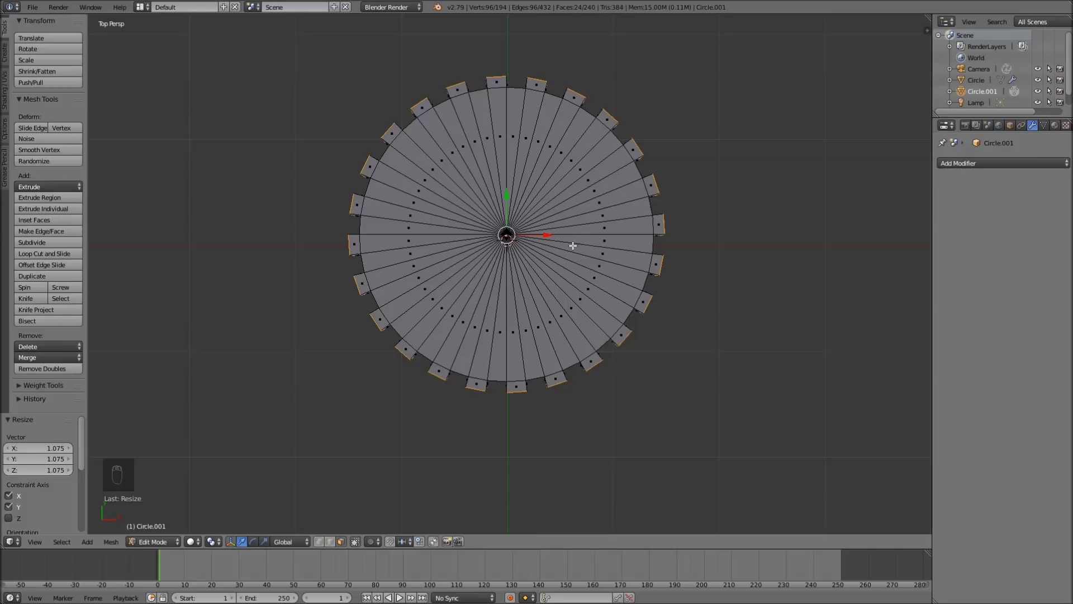
{"action": "key", "text": "s"}
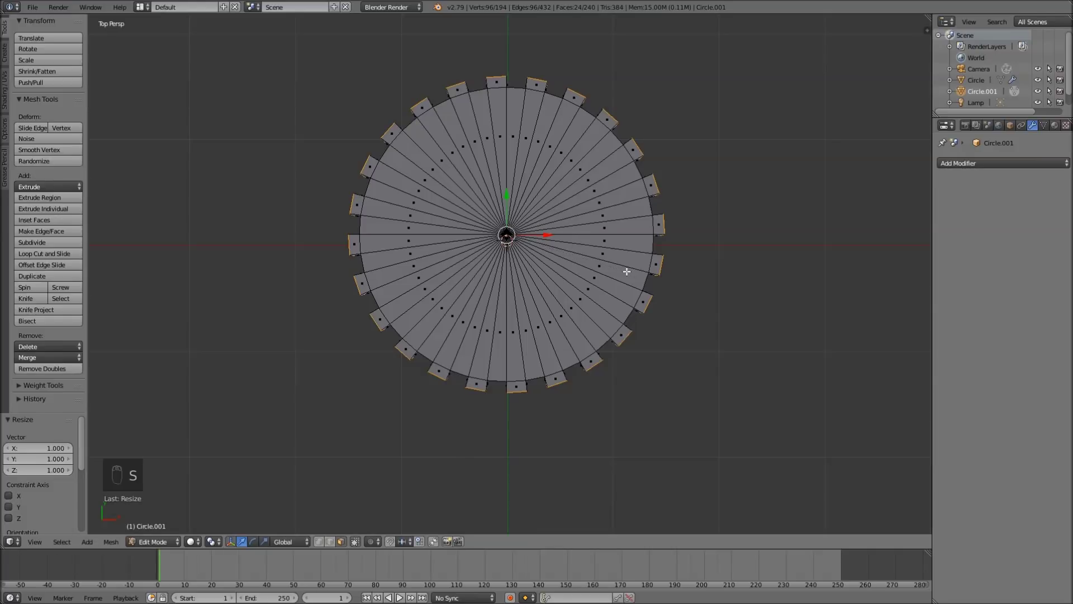
Step: Box-select the frosting ring's top layer of vertices (97 of 194) in front wireframe view
{"action": "key", "text": "KP_1"}
{"action": "key", "text": "KP_5"}
{"action": "key", "text": "a"}
{"action": "key", "text": "z"}
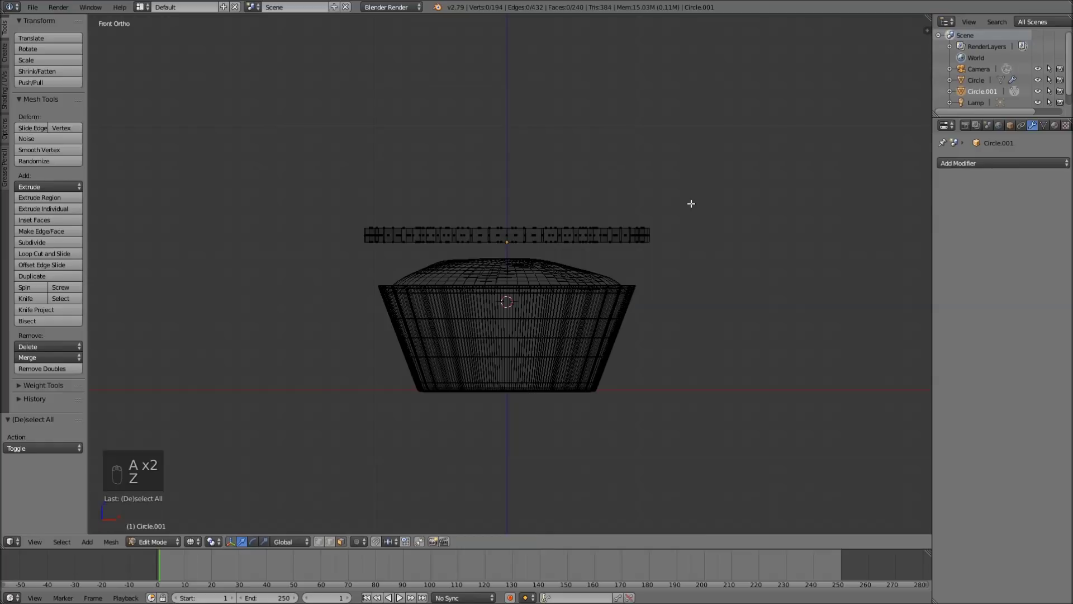
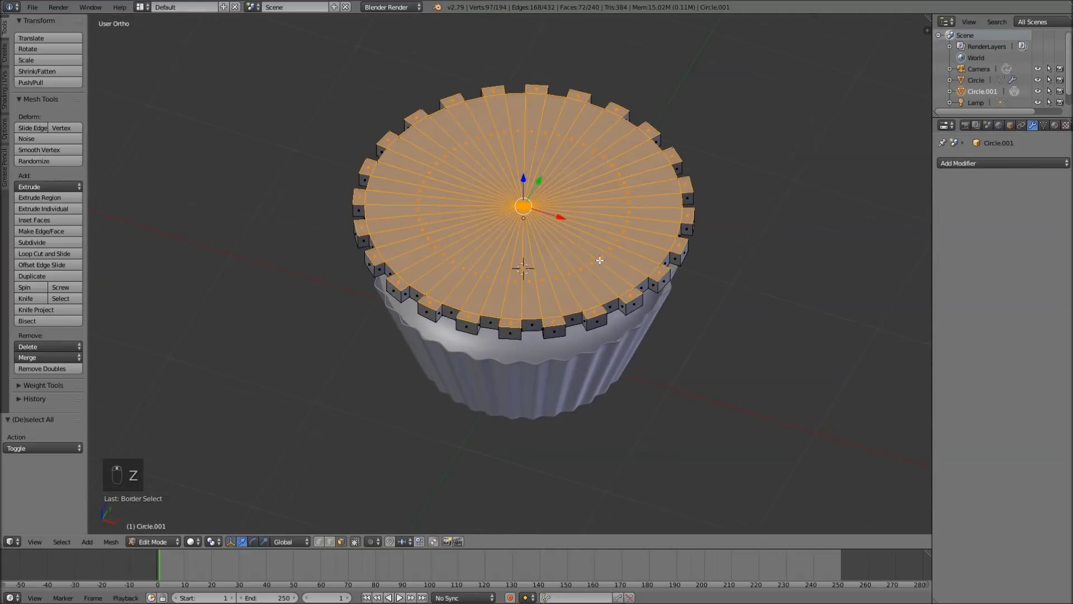
{"action": "key", "text": "KP_5"}
{"action": "key", "text": "KP_1"}
{"action": "key", "text": "KP_5"}
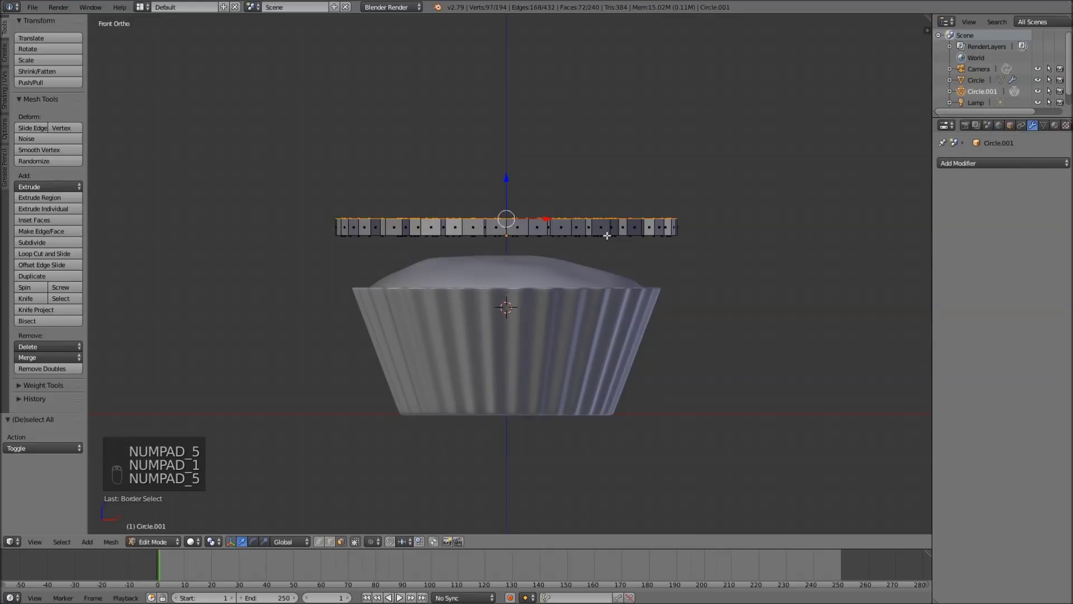
Step: Extrude the ridged ring upward in several rings, shrinking each inward to start the dome
{"action": "key", "text": "KP_1"}
{"action": "key", "text": "KP_5"}
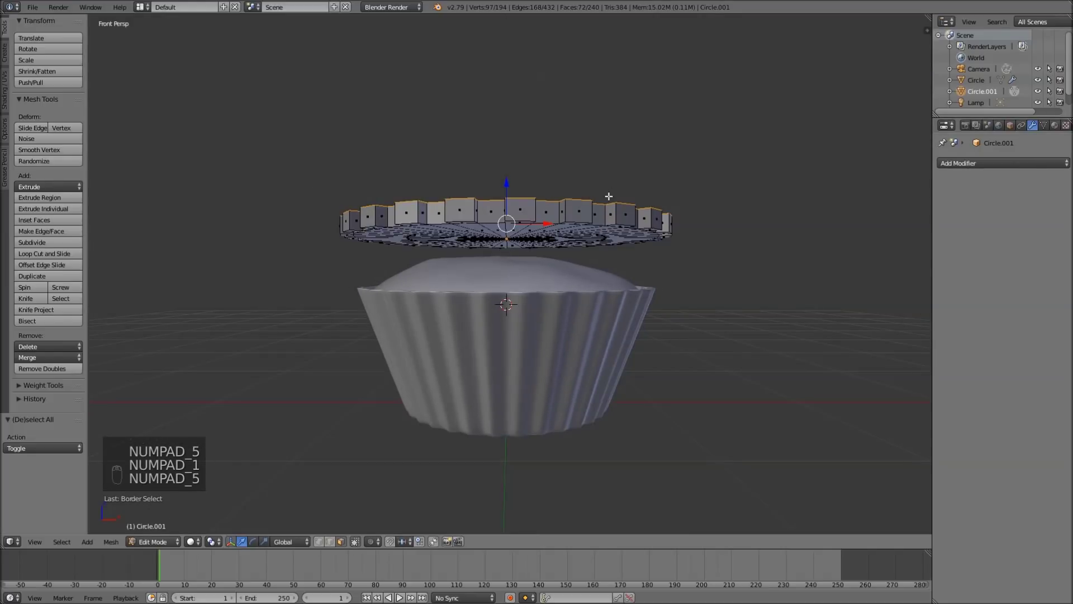
{"action": "key", "text": "KP_1"}
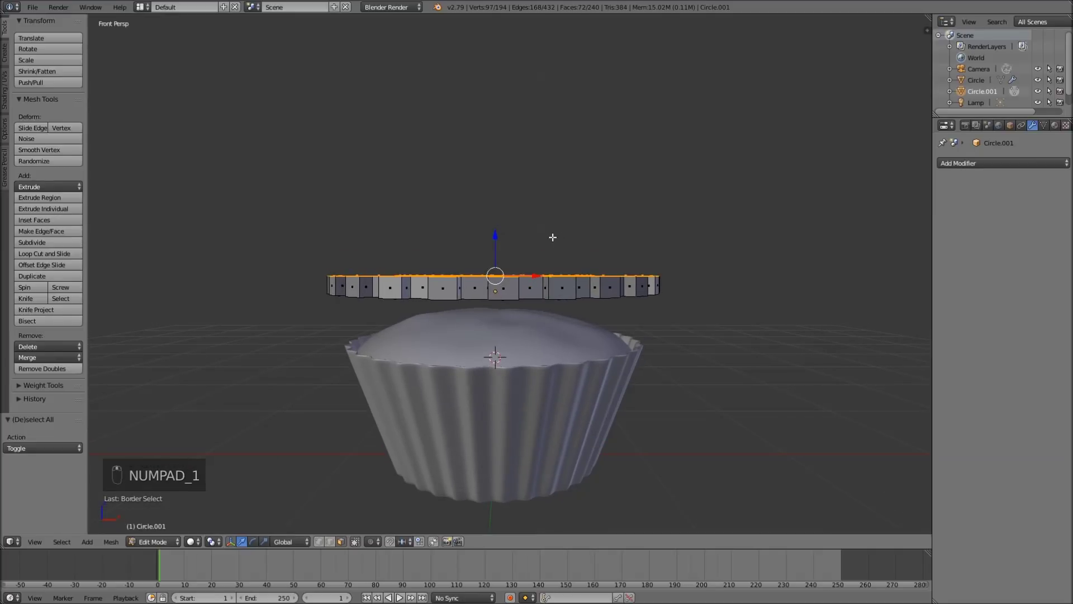
{"action": "key", "text": "e"}
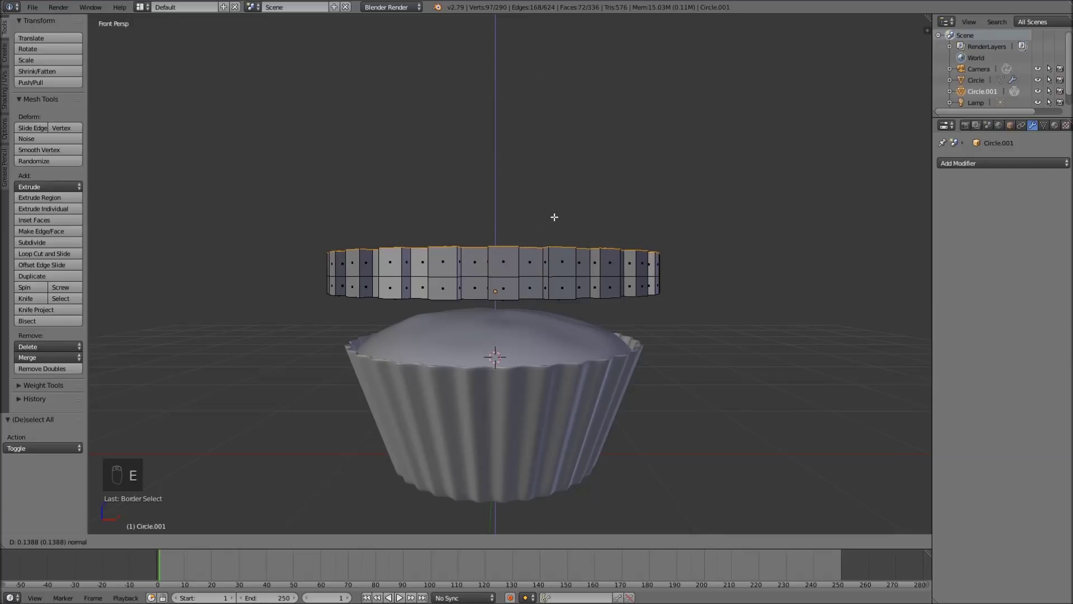
{"action": "key", "text": "s"}
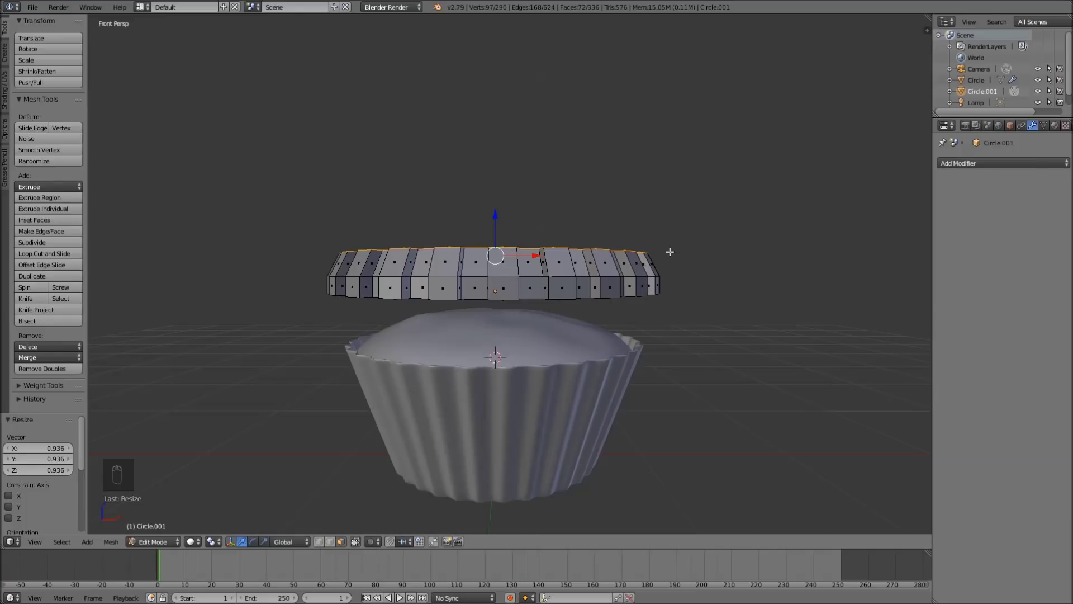
{"action": "key", "text": "e"}
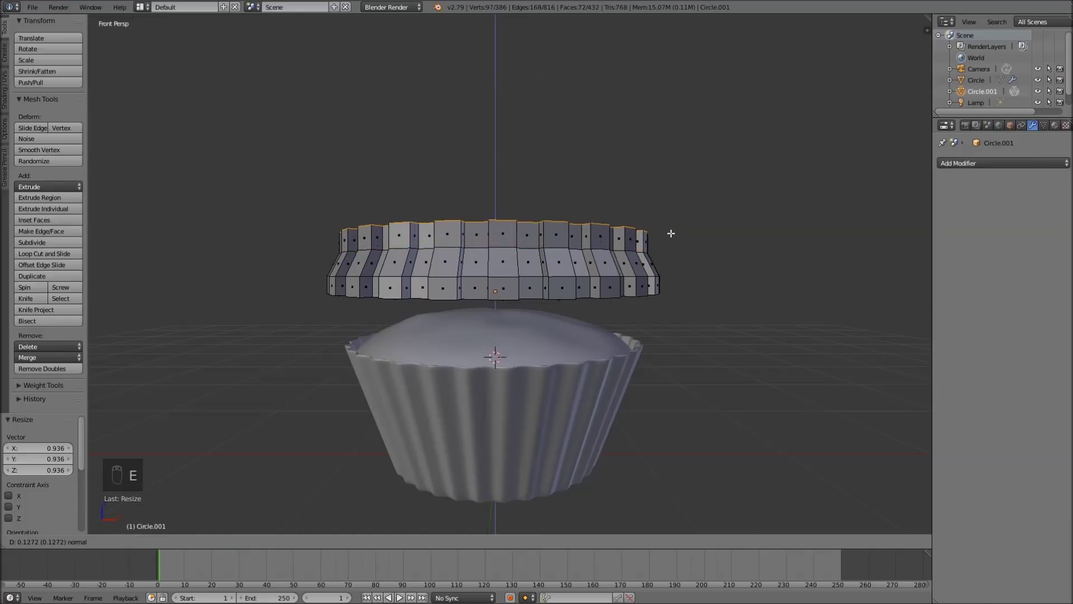
{"action": "key", "text": "s"}
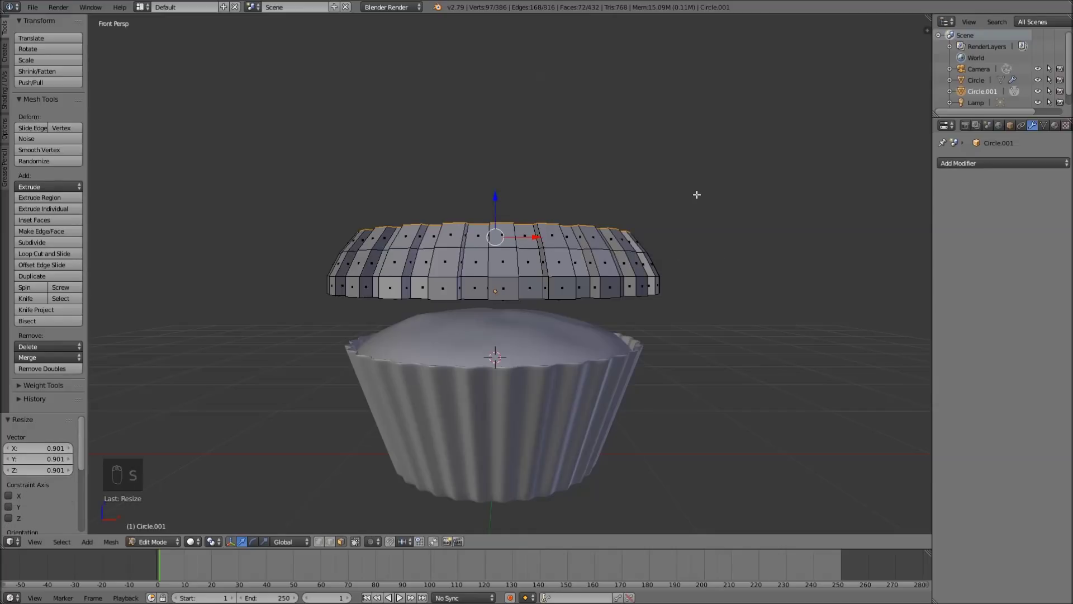
{"action": "key", "text": "F3"}
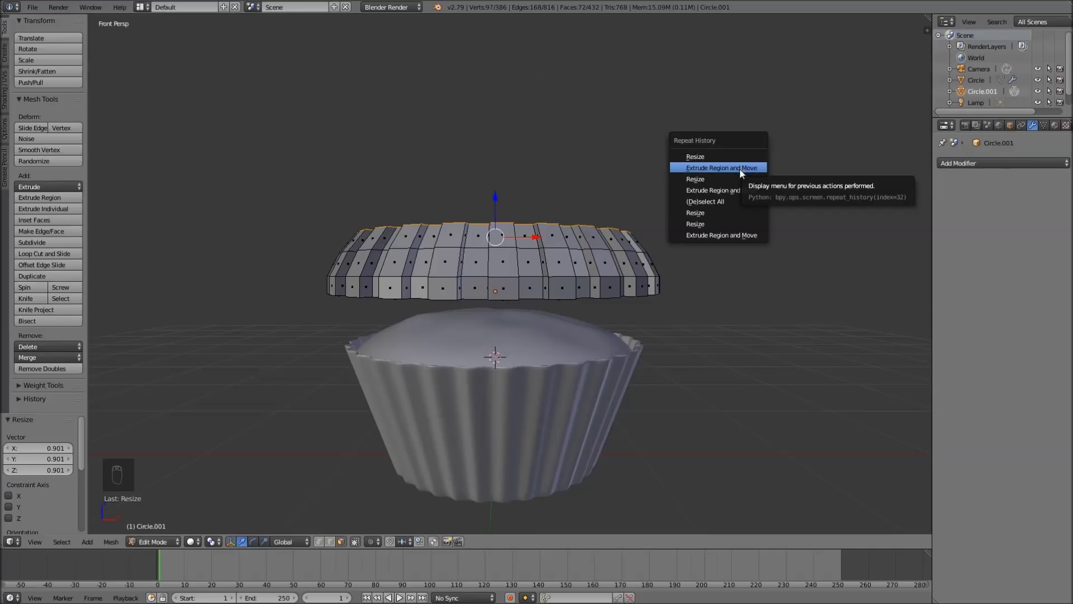
{"action": "key", "text": "F3"}
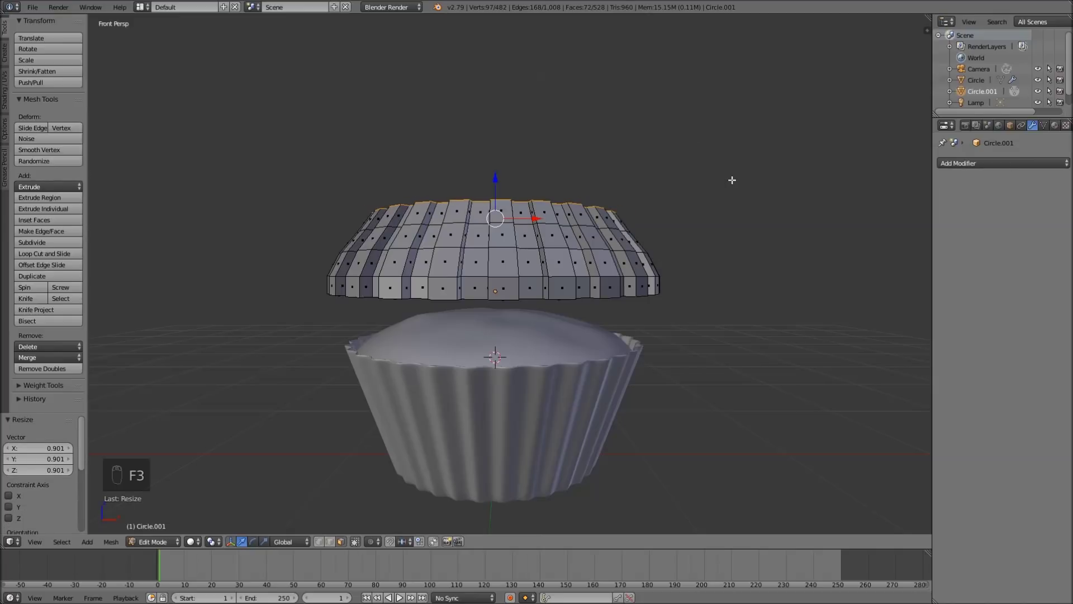
{"action": "key", "text": "s"}
Step: Keep extruding and tapering rings until the frosting closes to a small pointed tip
{"action": "key", "text": "e"}
{"action": "key", "text": "s"}
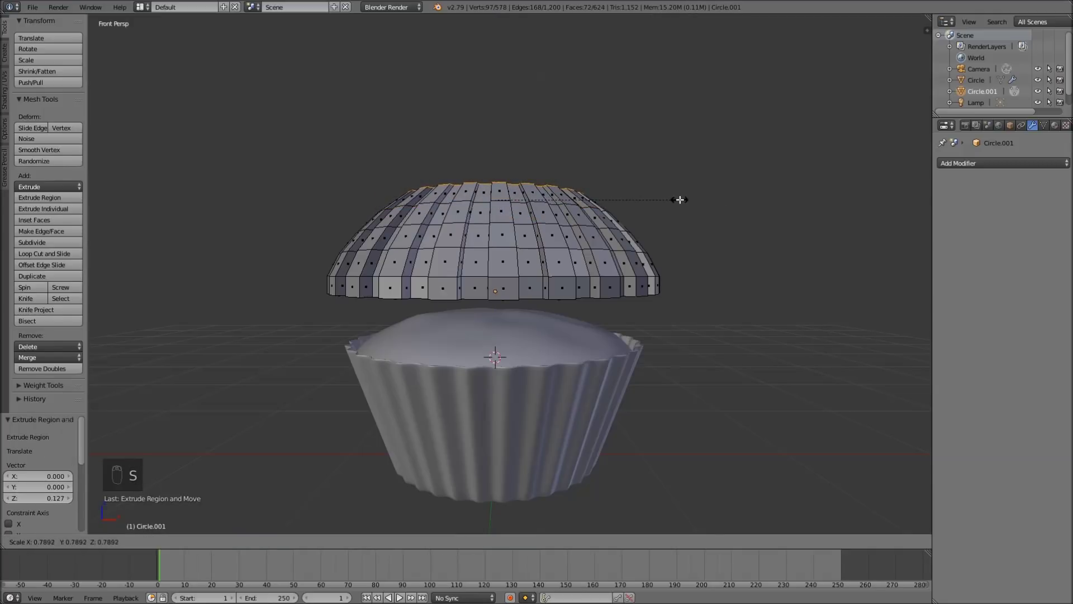
{"action": "key", "text": "e"}
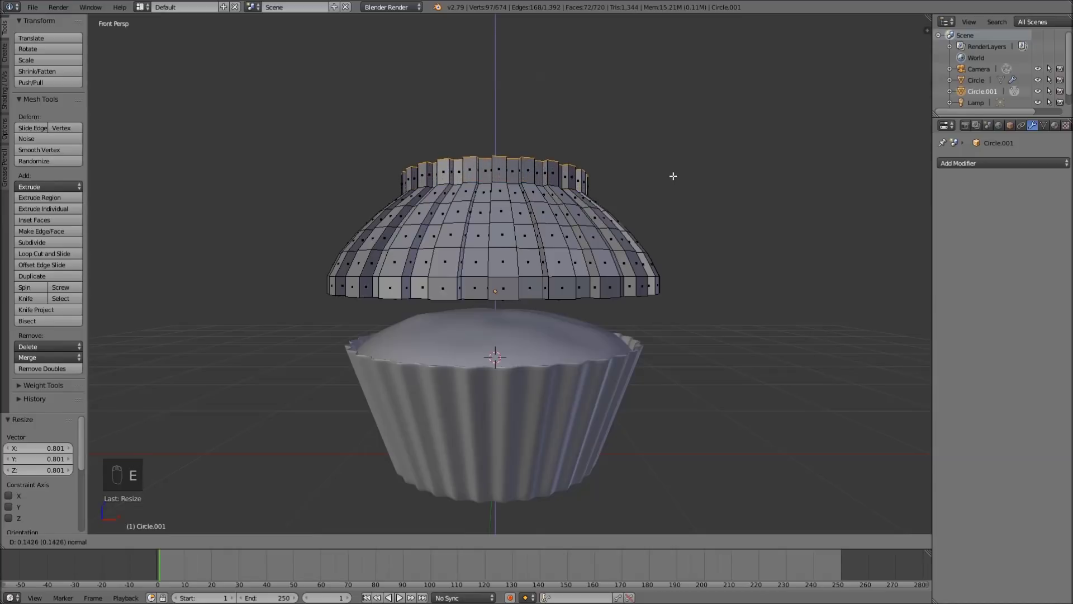
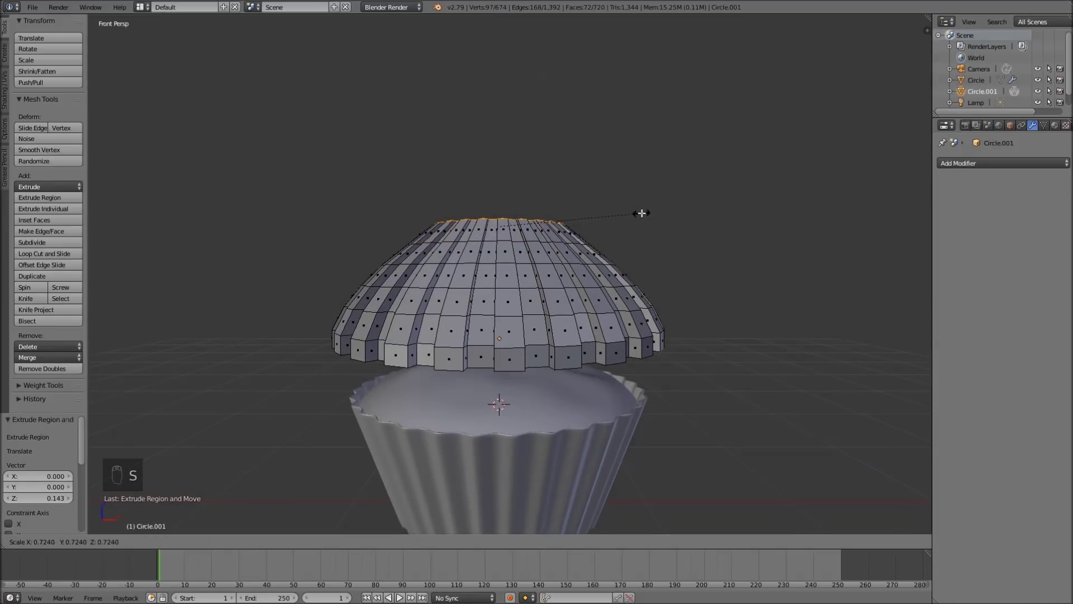
{"action": "key", "text": "e"}
{"action": "key", "text": "s"}
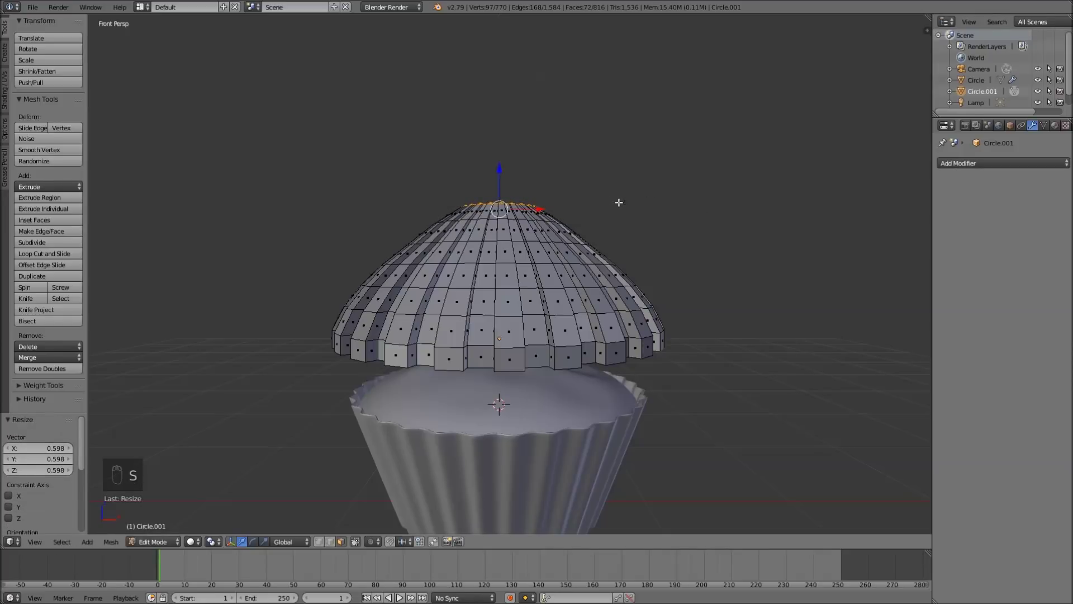
{"action": "key", "text": "e"}
{"action": "key", "text": "s"}
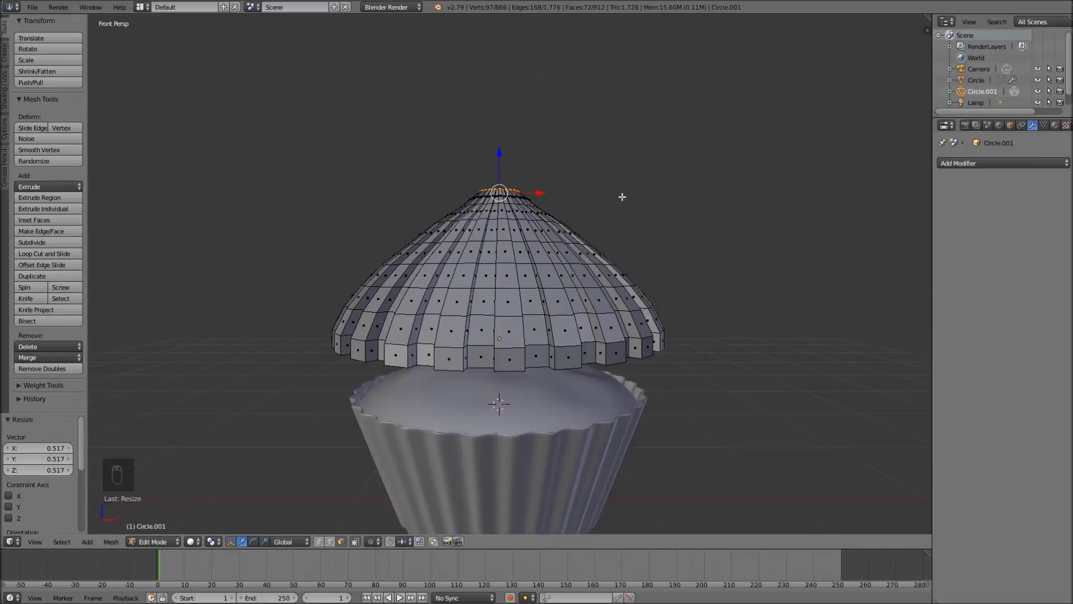
{"action": "key", "text": "s"}
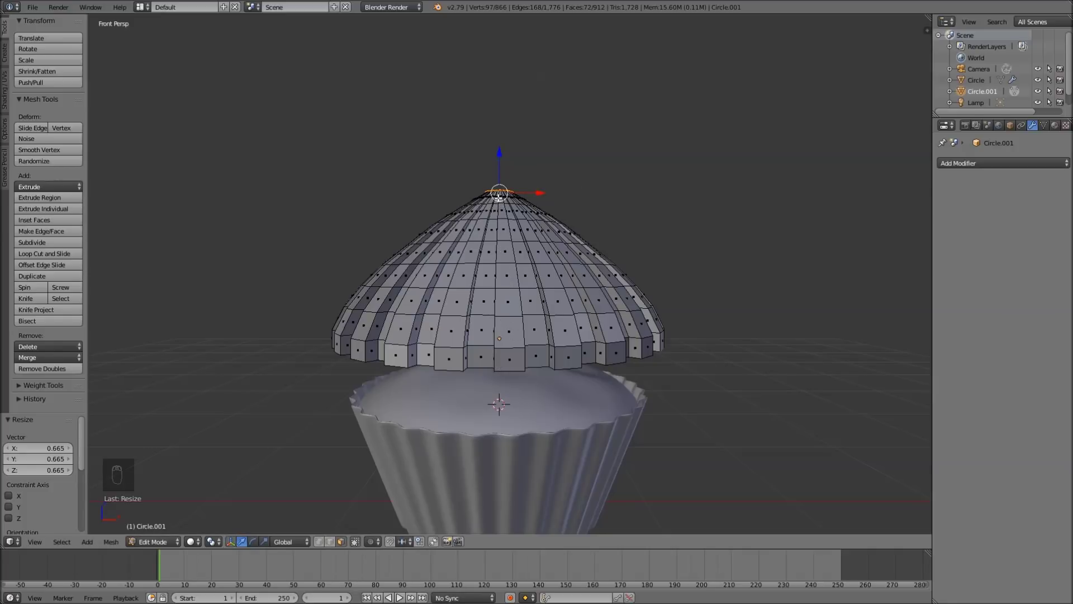
{"action": "key", "text": "e"}
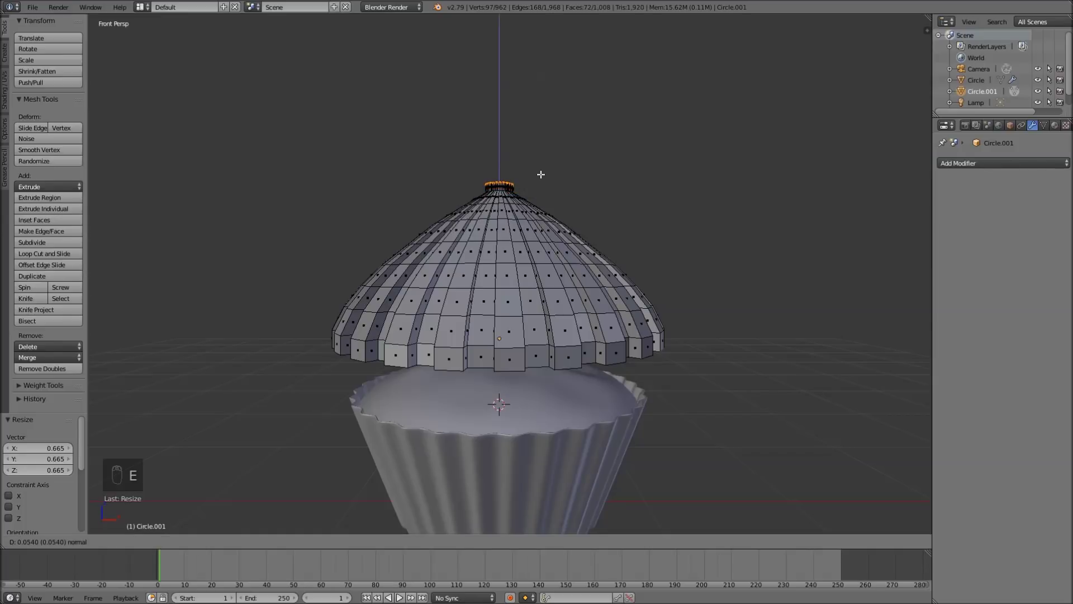
{"action": "key", "text": "s"}
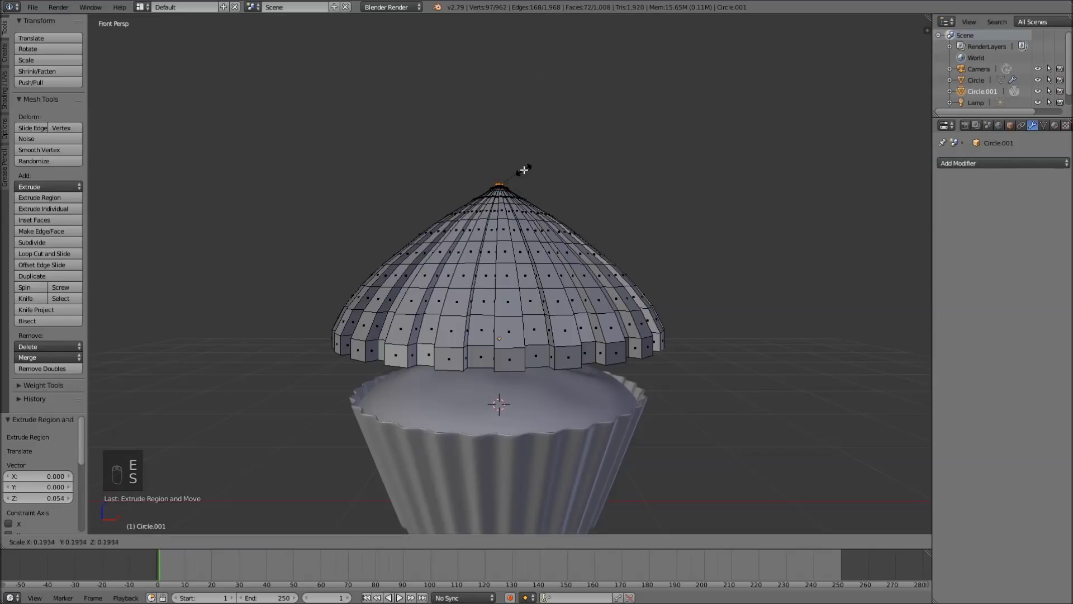
Step: Widen the vertex ring just below the frosting tip with soft falloff so the point curves smoothly
{"action": "key", "text": "Tab"}
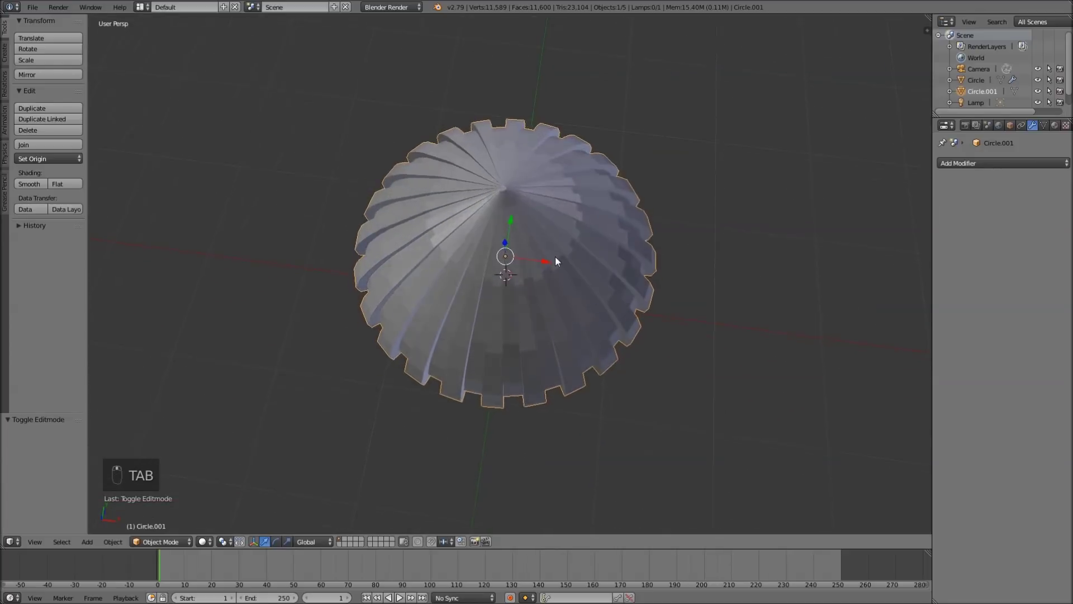
{"action": "key", "text": "KP_1"}
{"action": "key", "text": "Tab"}
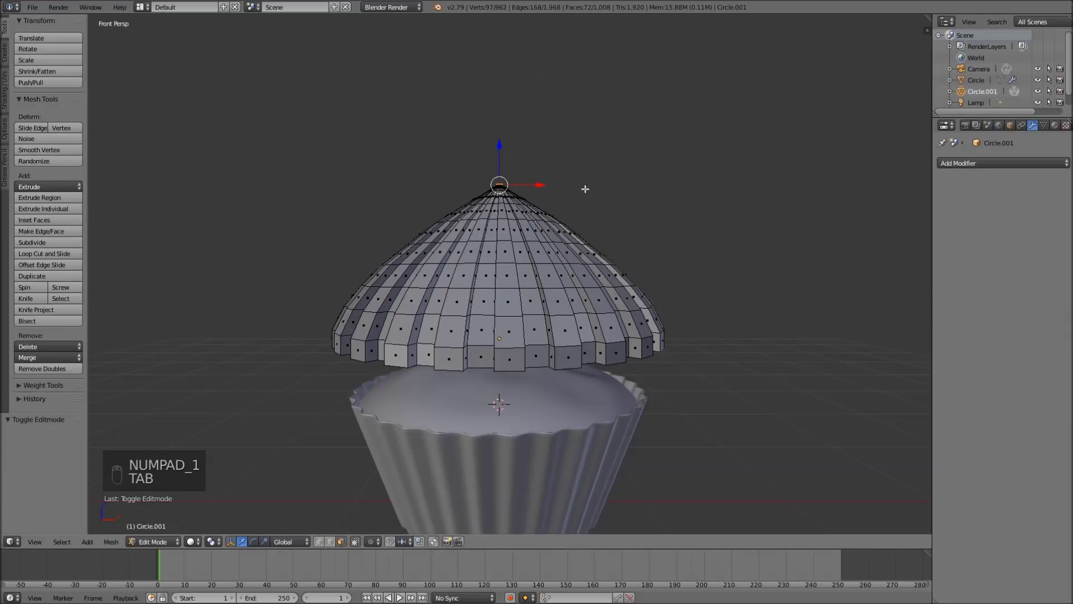
{"action": "key", "text": "ctrl+Tab"}
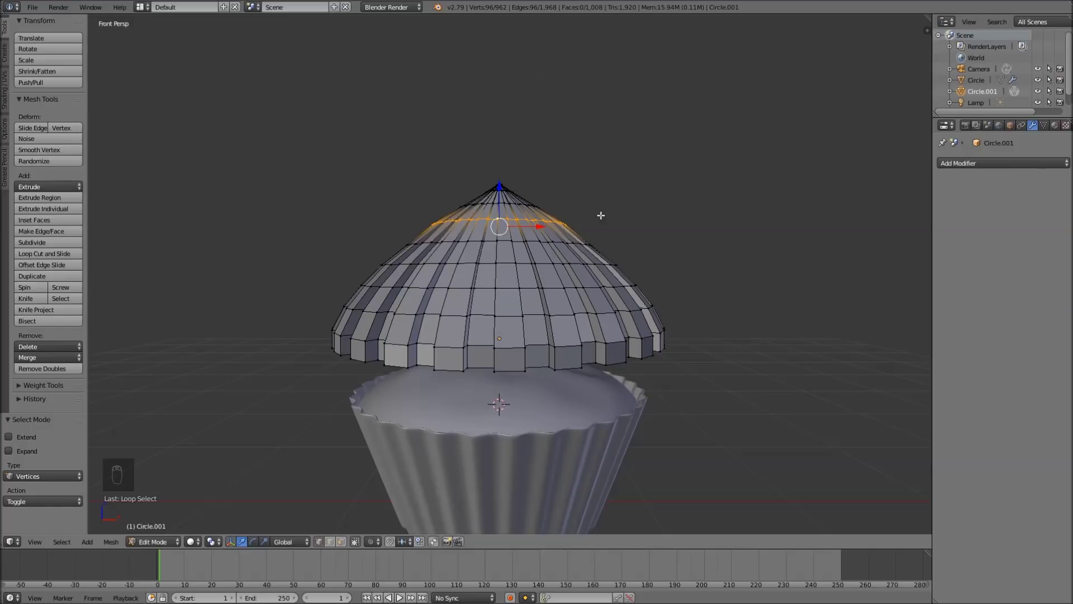
{"action": "key", "text": "o"}
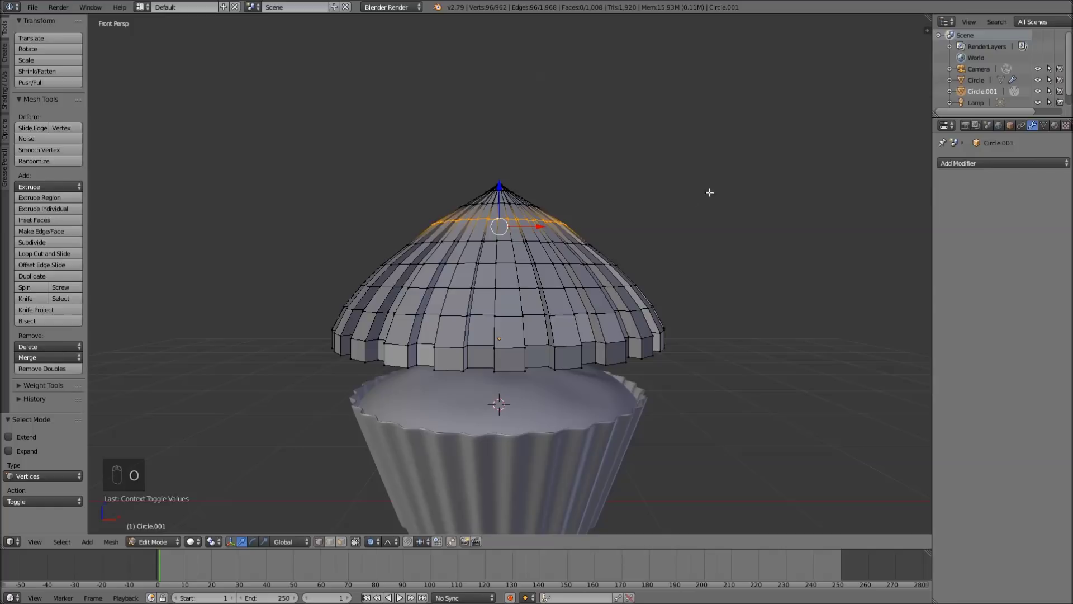
{"action": "key", "text": "s"}
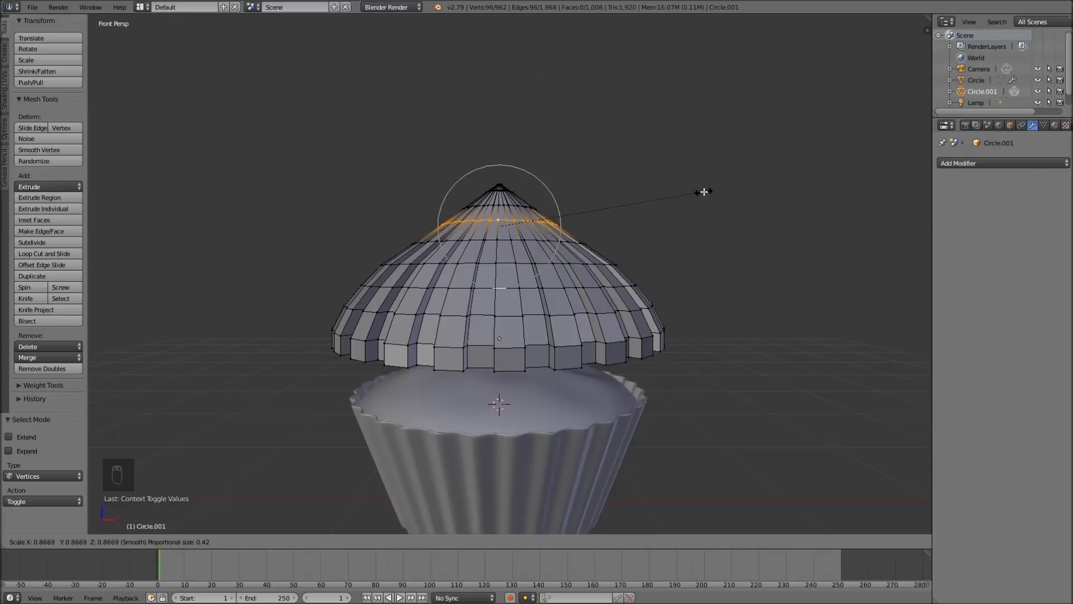
{"action": "key", "text": "s"}
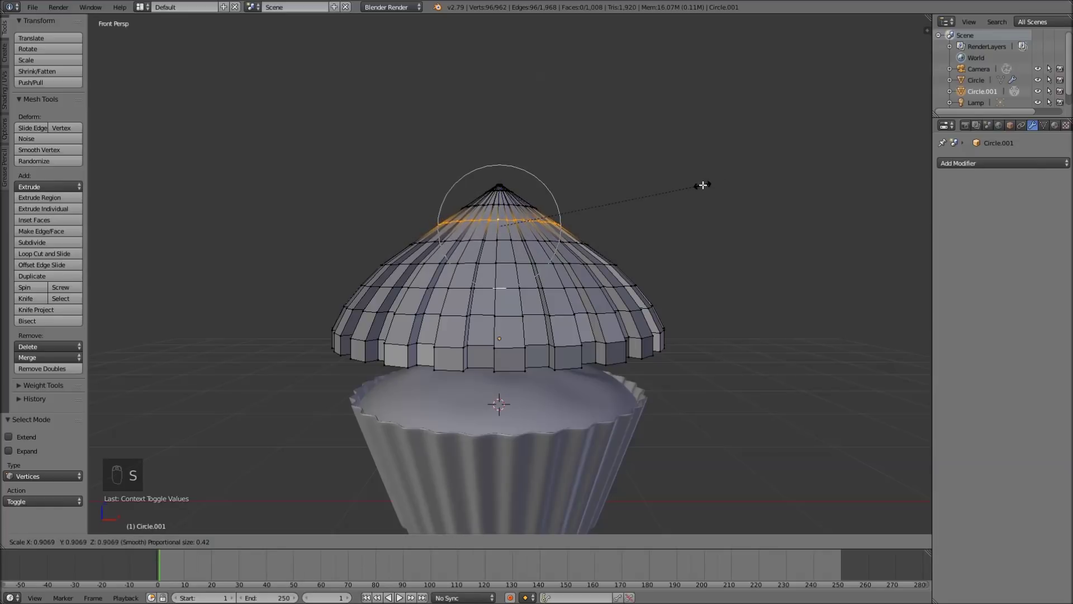
{"action": "key", "text": "Tab"}
Step: Add a lattice at the frosting's position and view the scene in front ortho wireframe
{"action": "left_click_drag", "start_coordinate": [698, 192], "coordinate": [682, 197]}
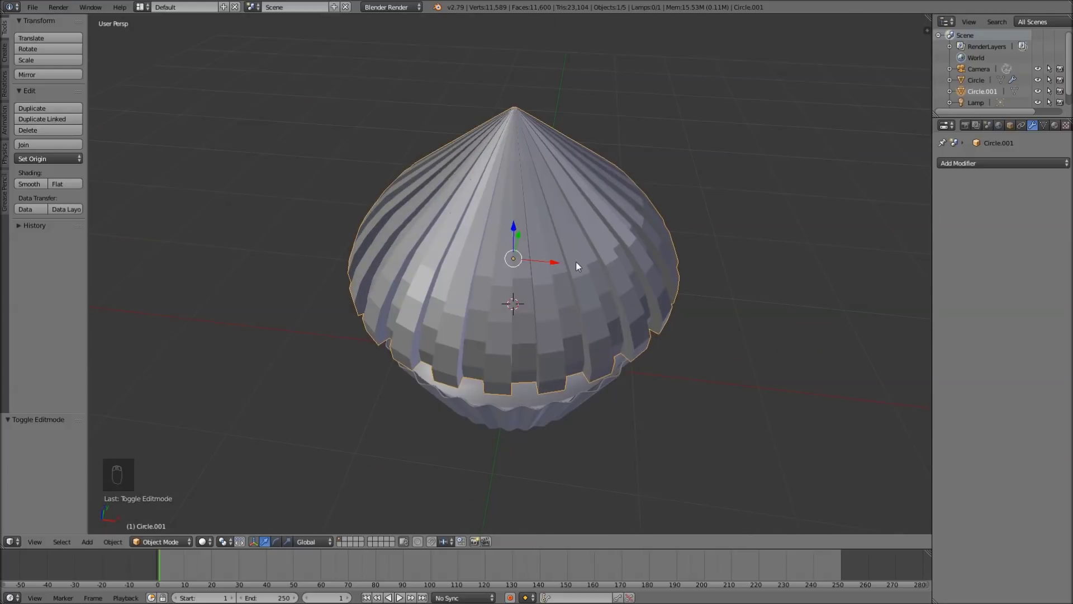
{"action": "key", "text": "KP_1"}
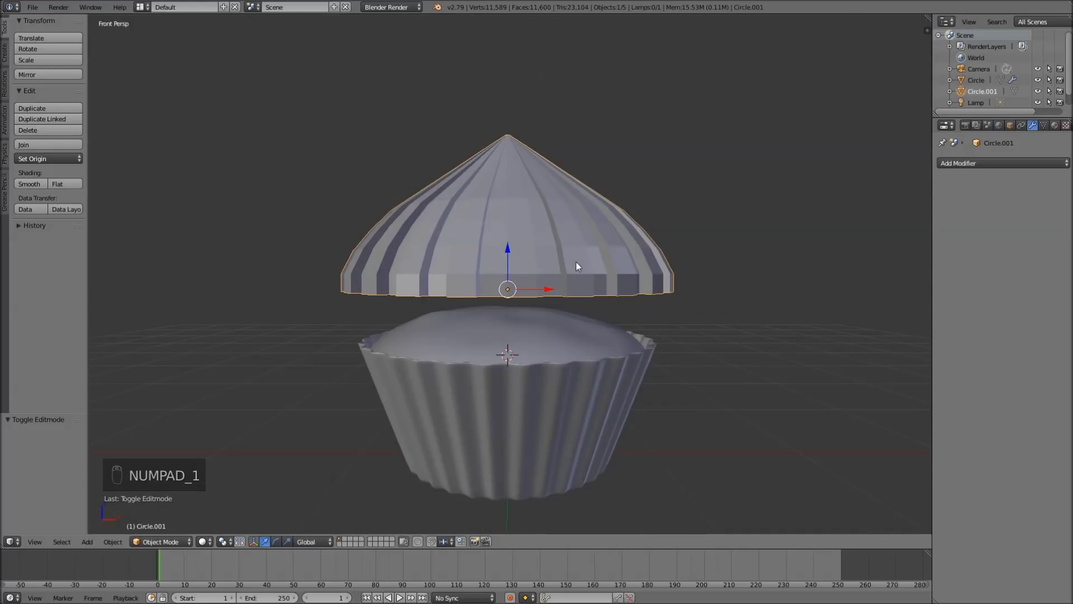
{"action": "key", "text": "KP_5"}
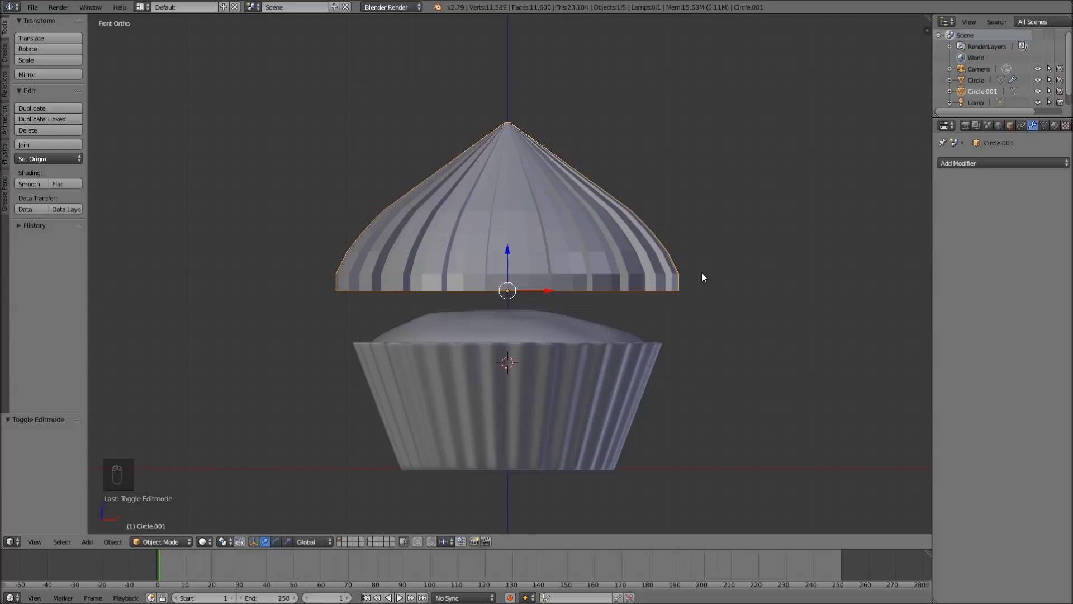
{"action": "key", "text": "shift+s"}
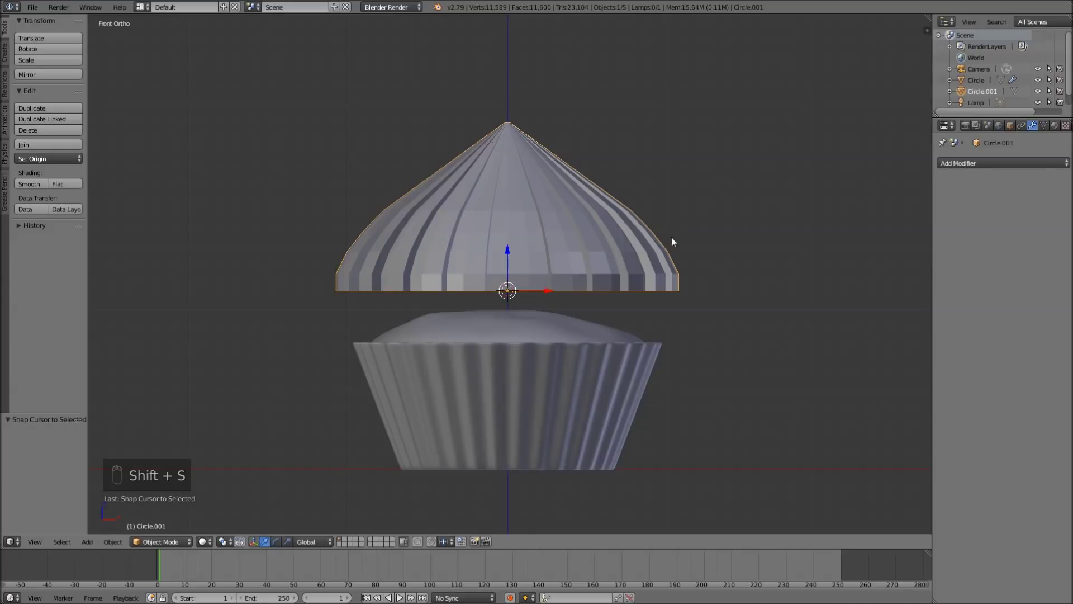
{"action": "key", "text": "shift+a"}
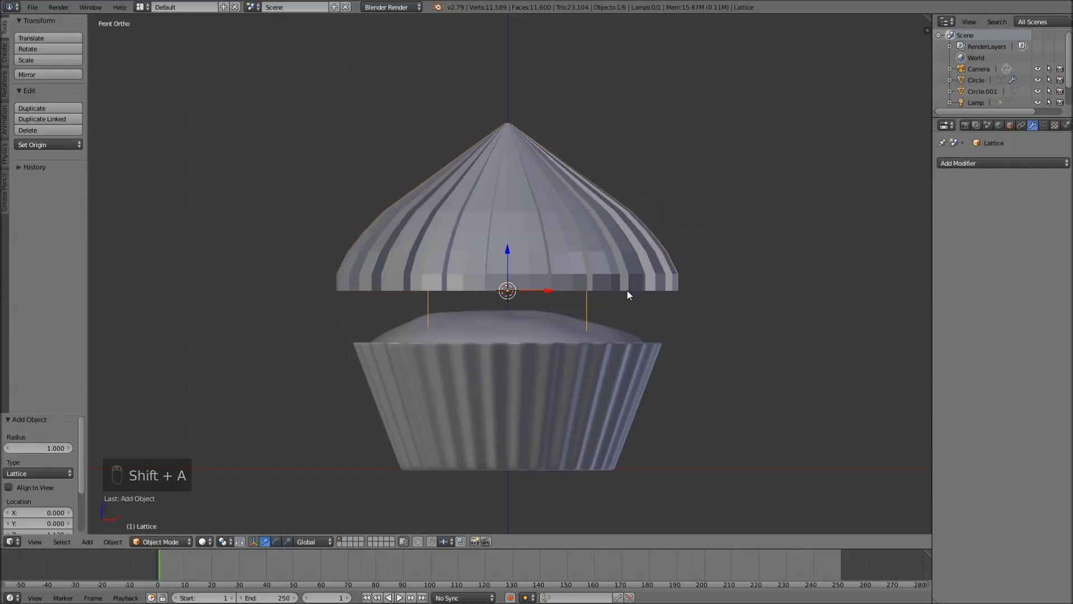
{"action": "key", "text": "z"}
Step: Move and stretch the lattice to enclose the frosting, then bind the frosting with a Lattice modifier
{"action": "left_click_drag", "start_coordinate": [514, 257], "coordinate": [535, 183]}
{"action": "key", "text": "s"}
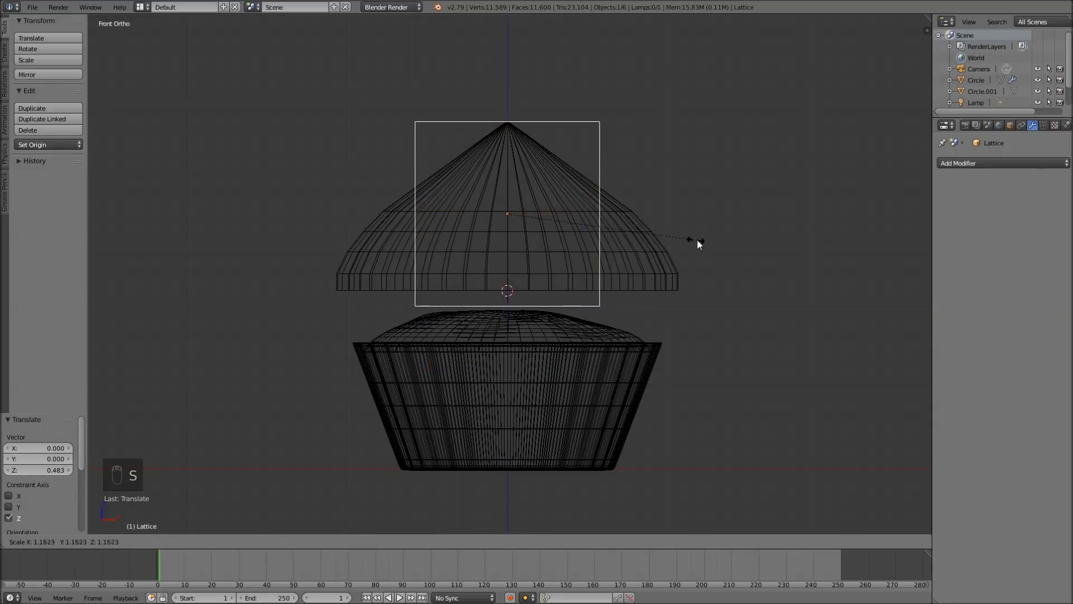
{"action": "left_click", "coordinate": [517, 179]}
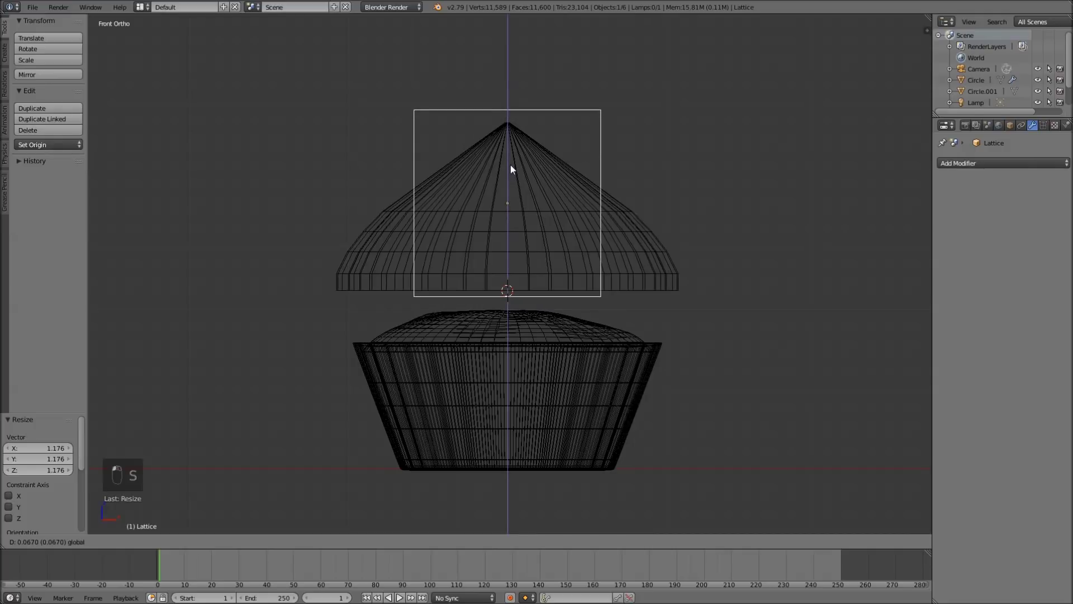
{"action": "left_click", "coordinate": [517, 170]}
{"action": "key", "text": "s"}
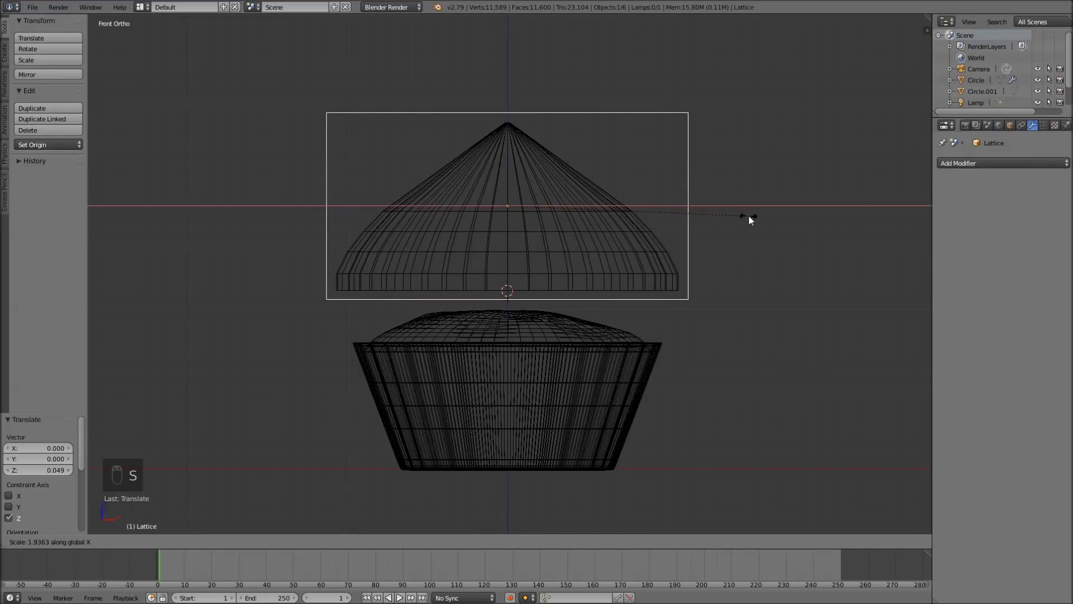
{"action": "key", "text": "KP_3"}
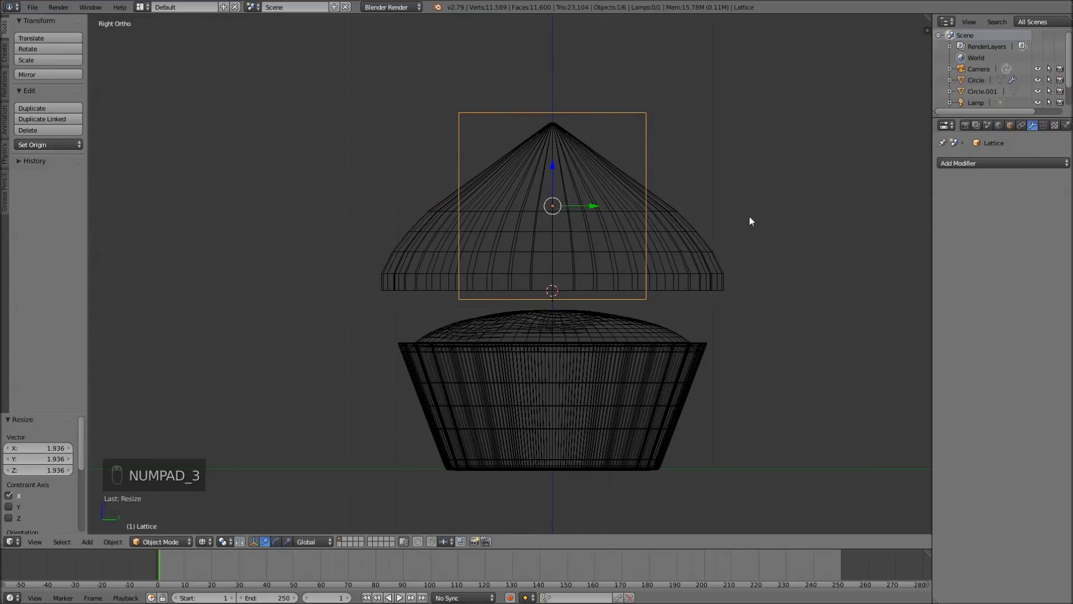
{"action": "key", "text": "s"}
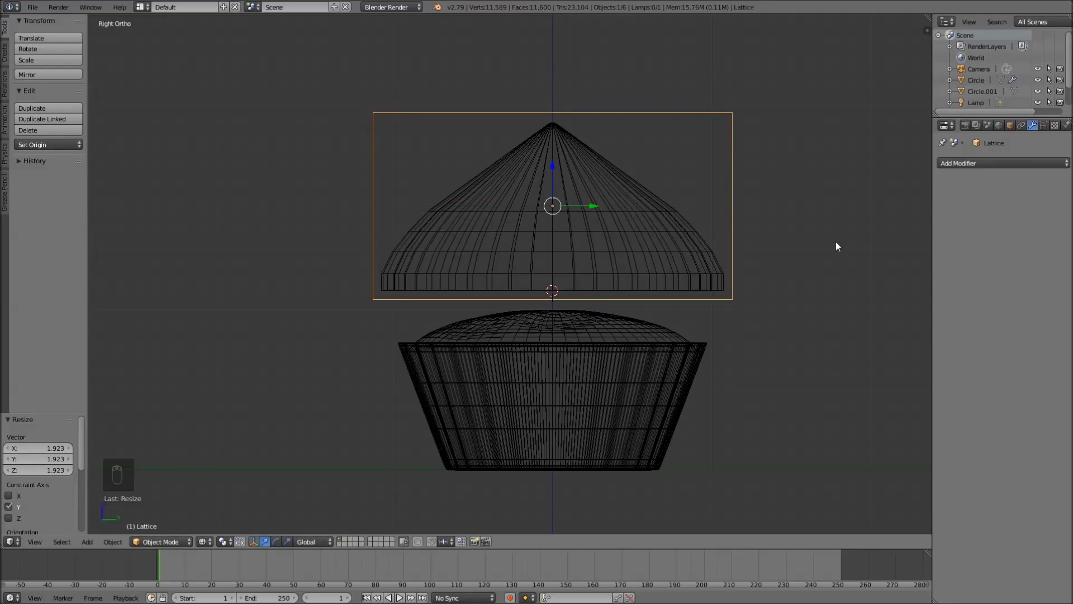
{"action": "key", "text": "KP_1"}
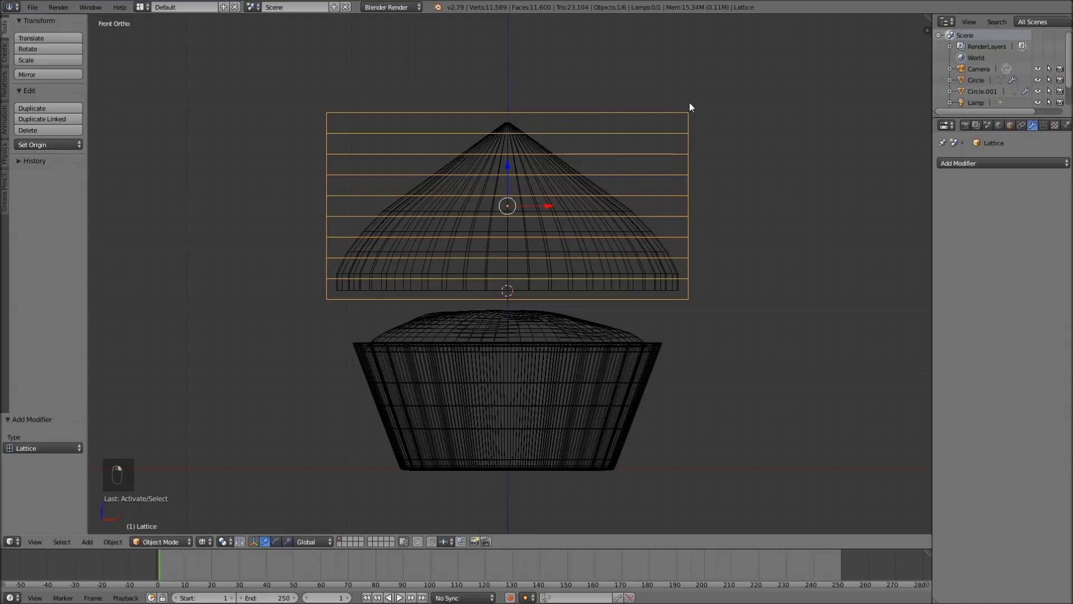
Step: Select the upper lattice rows and rotate them around Z so the frosting cone twists into a spiral
{"action": "key", "text": "Tab"}
{"action": "key", "text": "a"}
{"action": "key", "text": "a"}
{"action": "key", "text": "b"}
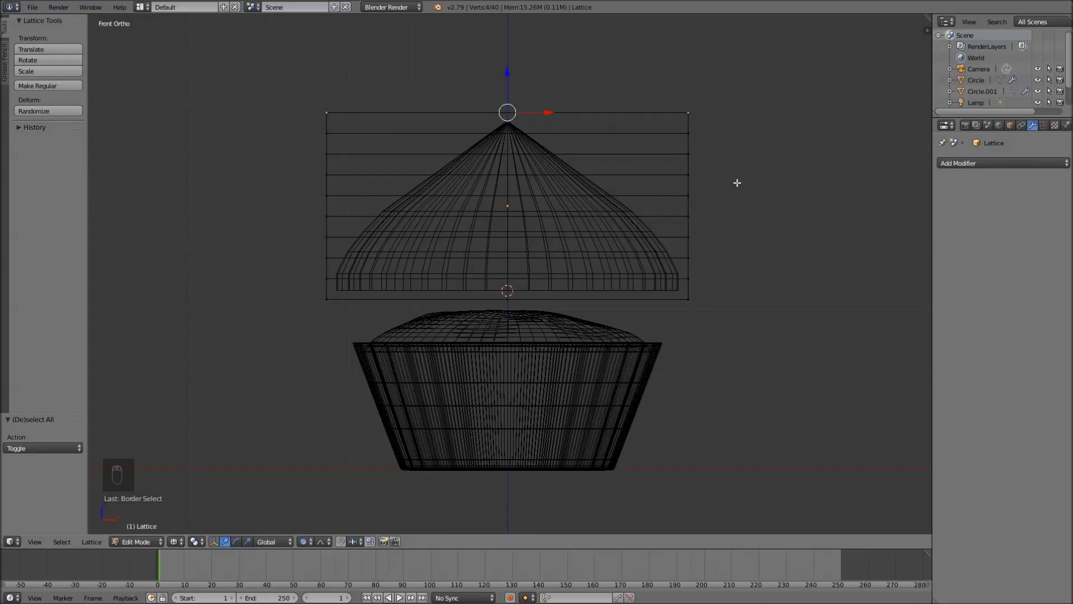
{"action": "key", "text": "z"}
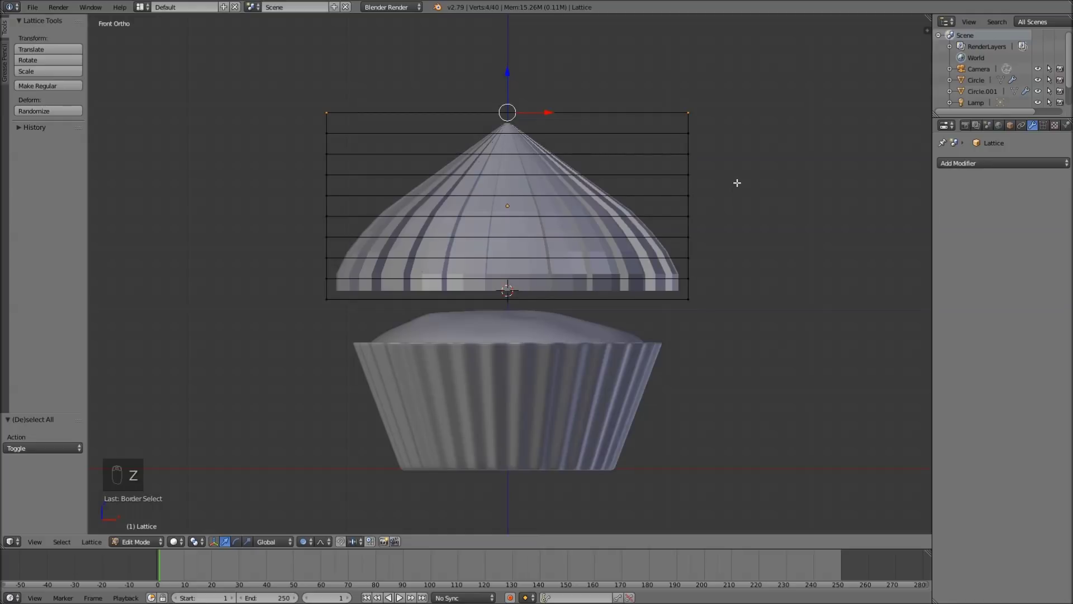
{"action": "key", "text": "r"}
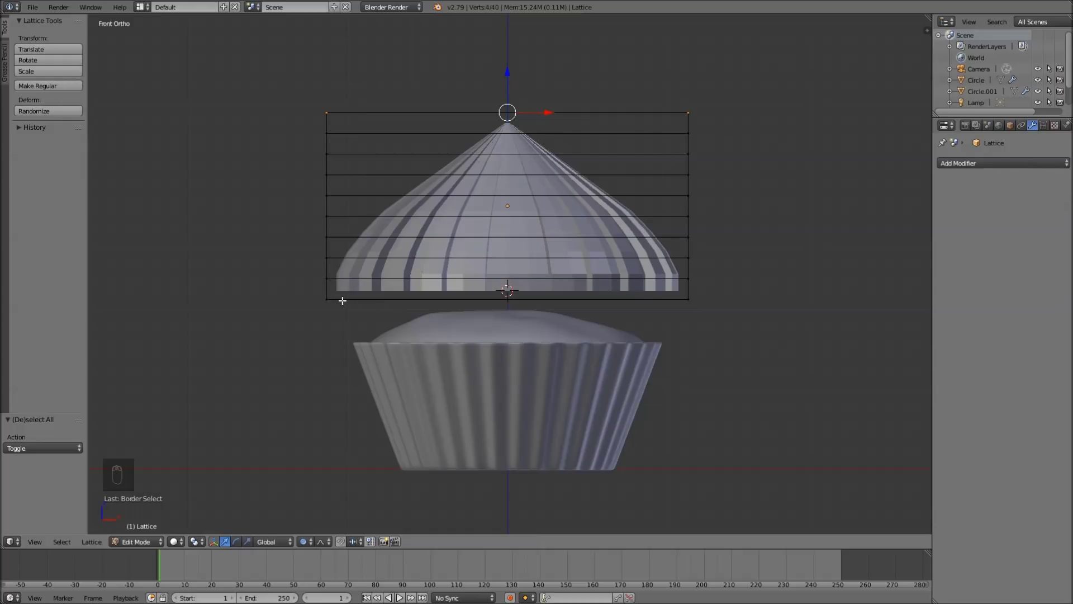
{"action": "key", "text": "r"}
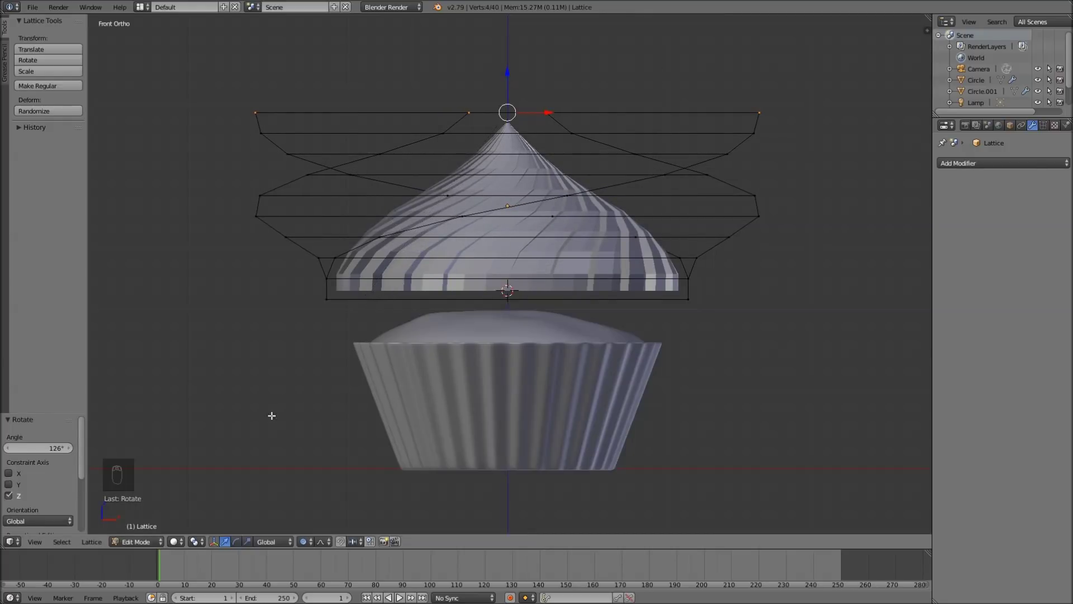
Step: Delete the lattice, shade the frosting smooth and add a Subdivision Surface modifier (Ctrl+2)
{"action": "key", "text": "Tab"}
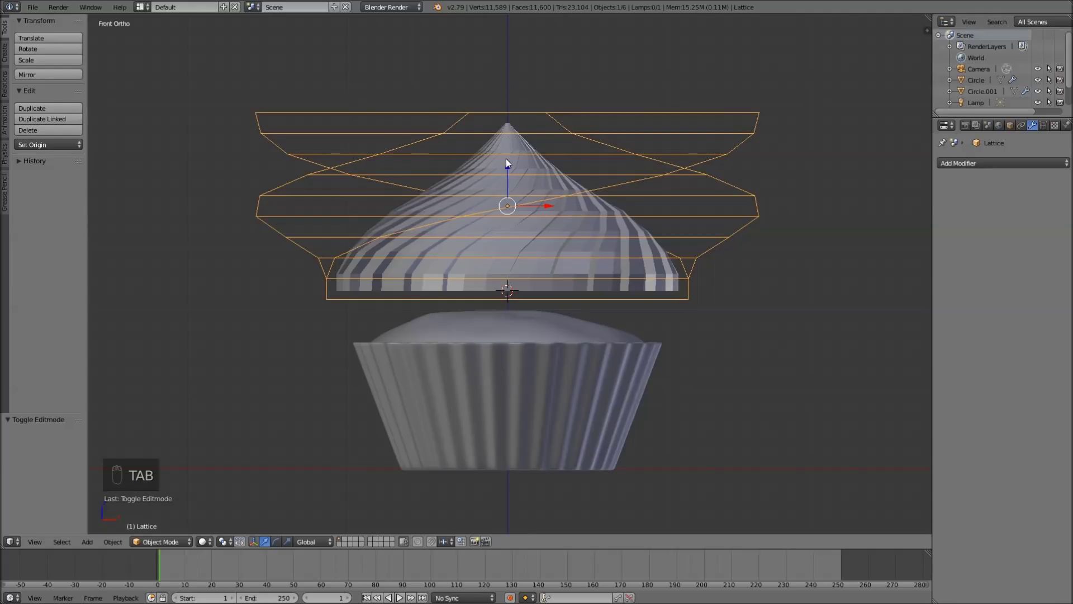
{"action": "left_click_drag", "start_coordinate": [588, 155], "coordinate": [670, 141]}
{"action": "key", "text": "x"}
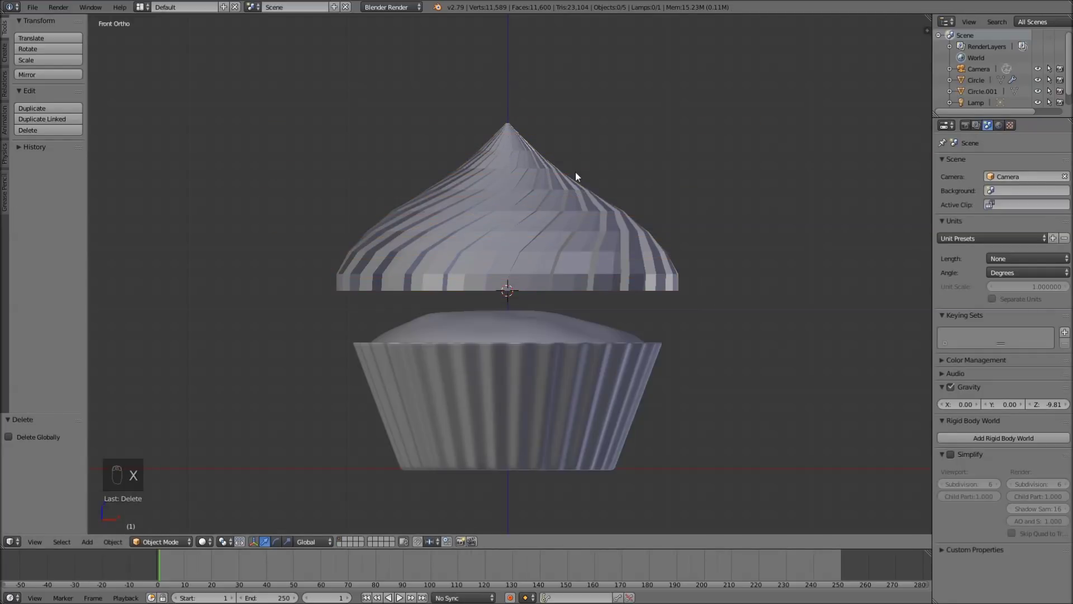
{"action": "key", "text": "KP_5"}
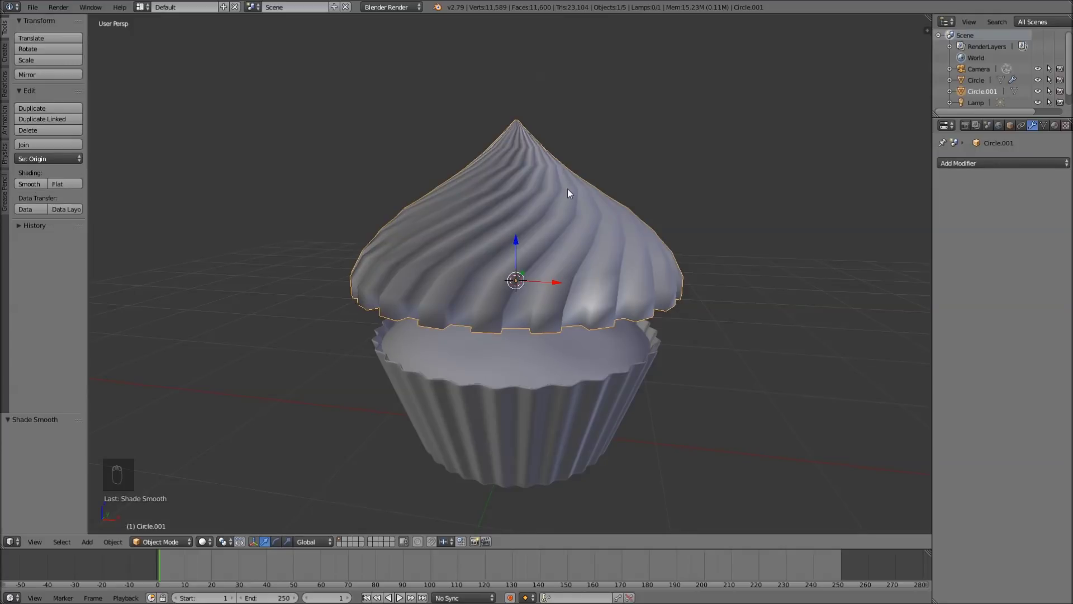
{"action": "key", "text": "ctrl+2"}
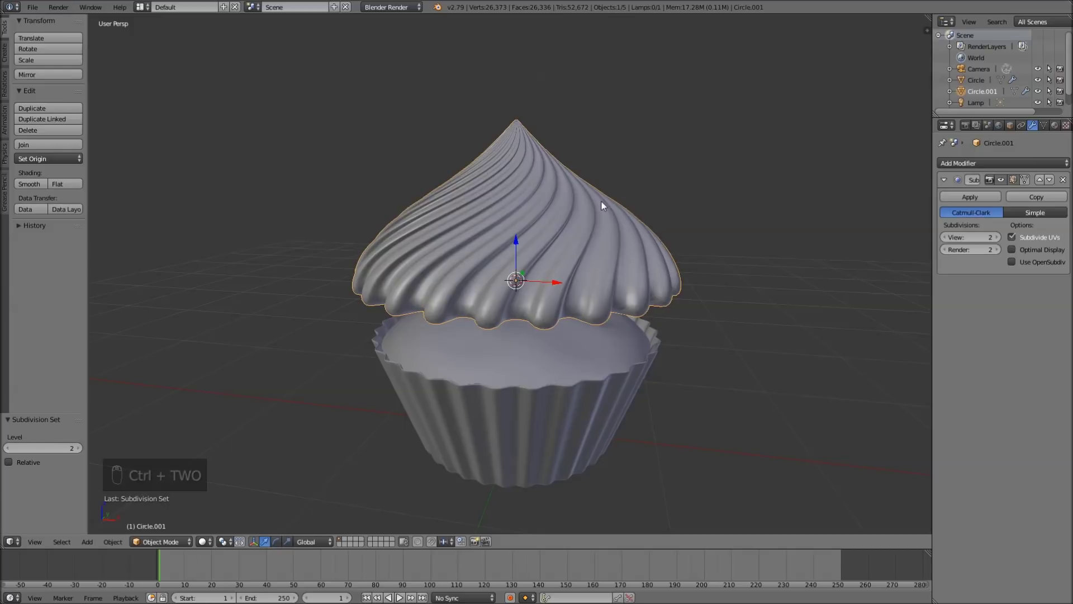
Step: Scale the frosting to fit and lower it onto the liner's rim
{"action": "key", "text": "s"}
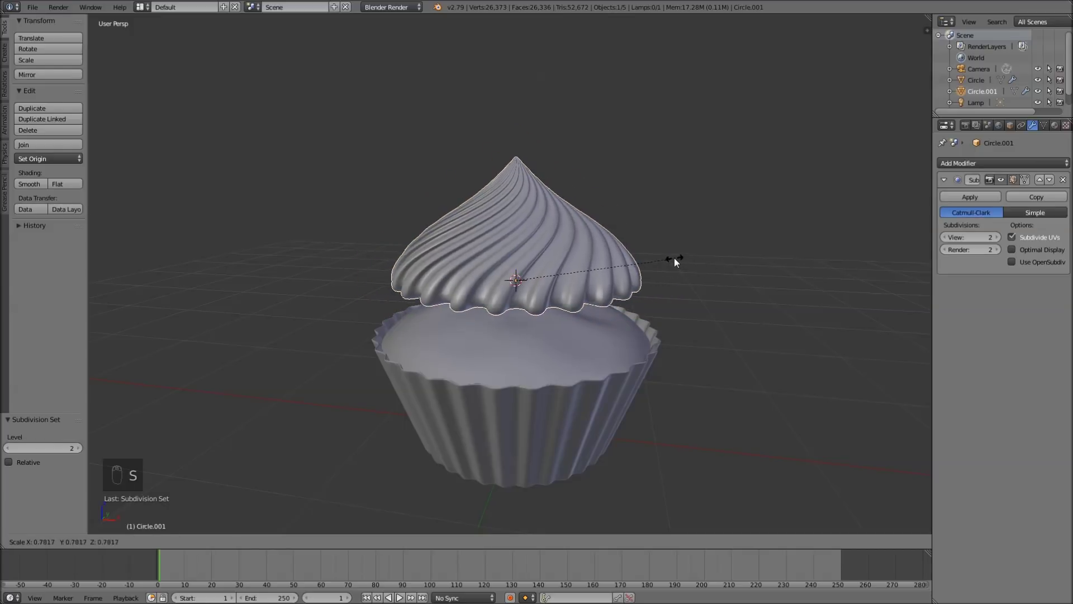
{"action": "left_click_drag", "start_coordinate": [522, 240], "coordinate": [517, 278]}
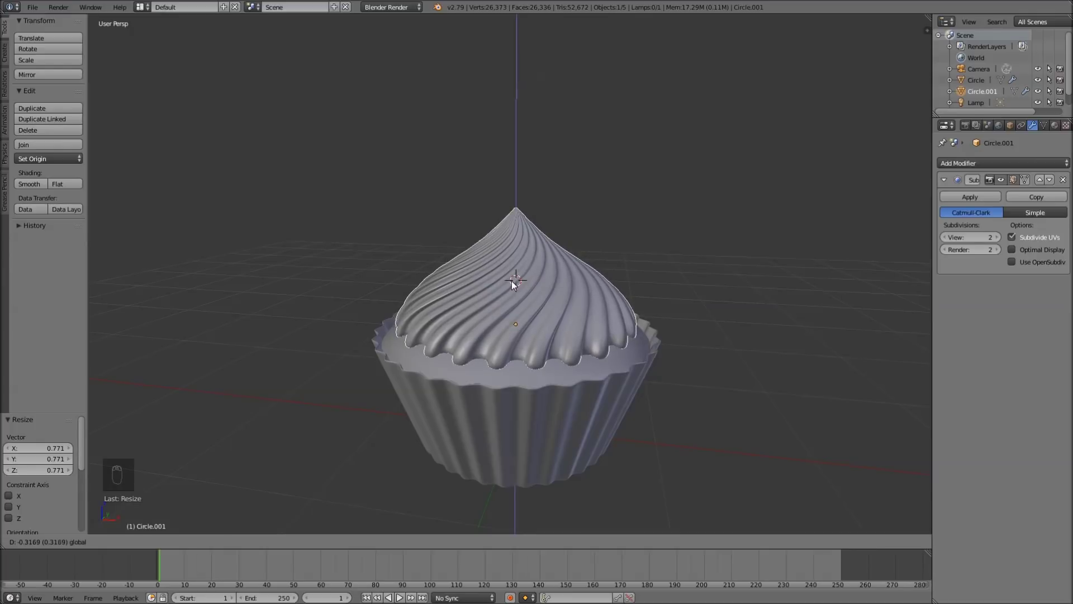
{"action": "key", "text": "s"}
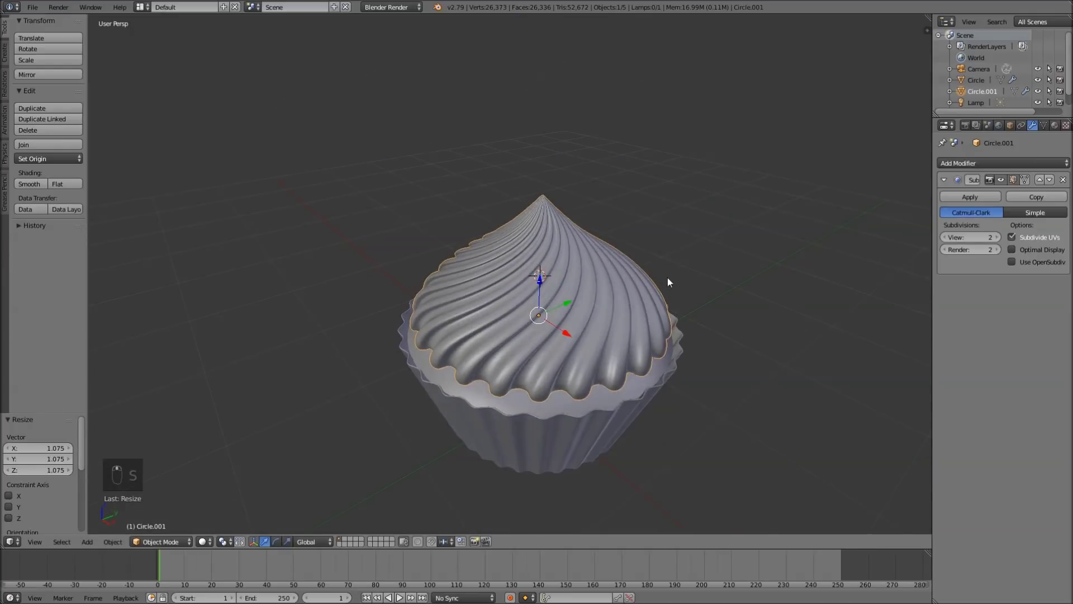
{"action": "key", "text": "s"}
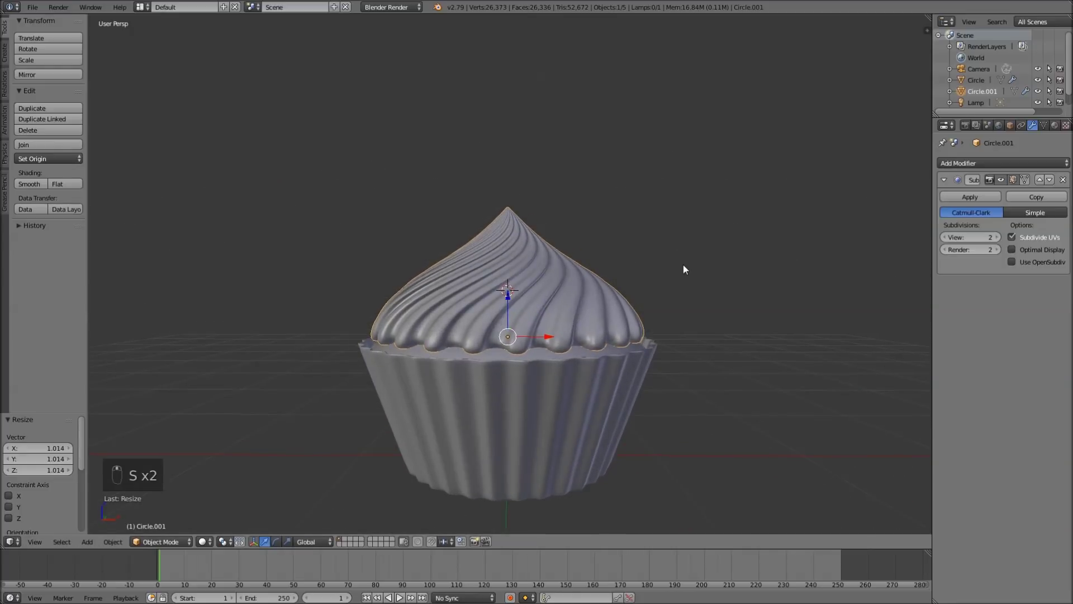
Step: Scale up a vertex ring below the tip with proportional falloff to round out the upper frosting
{"action": "key", "text": "Tab"}
{"action": "key", "text": "a"}
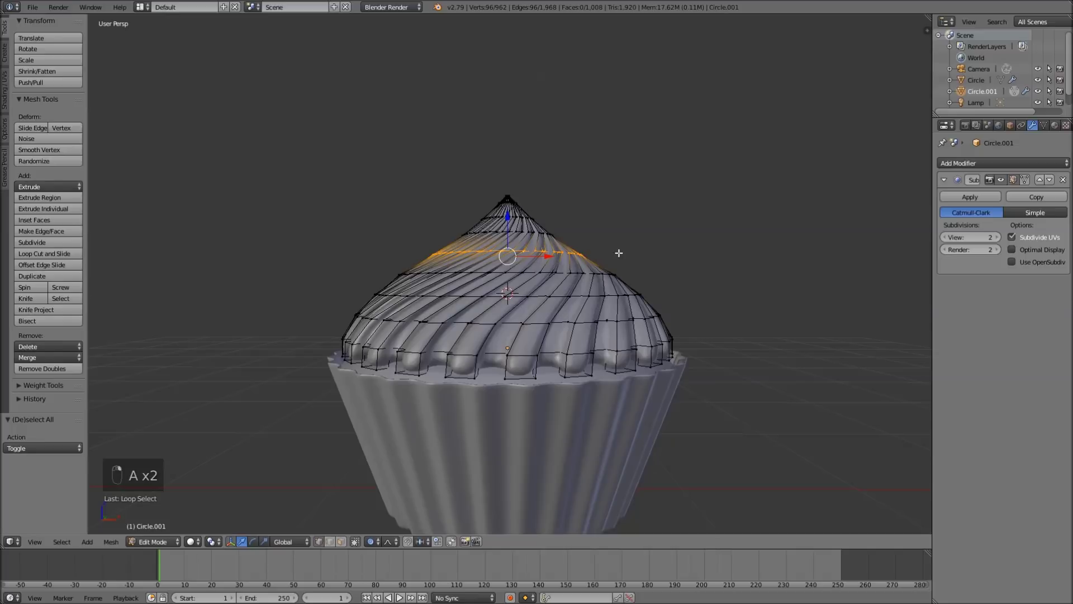
{"action": "key", "text": "s"}
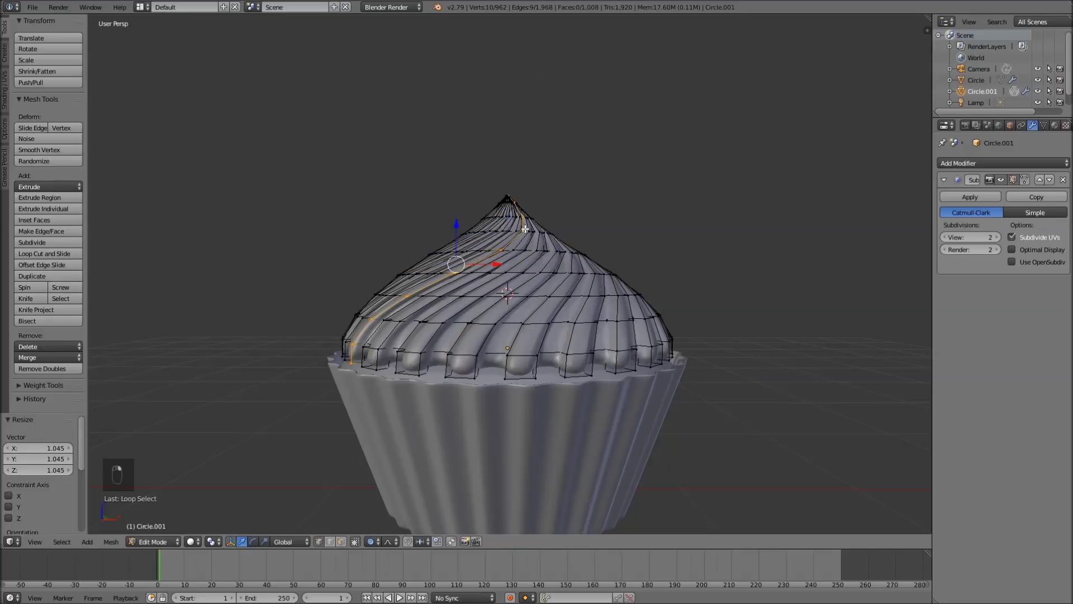
{"action": "key", "text": "s"}
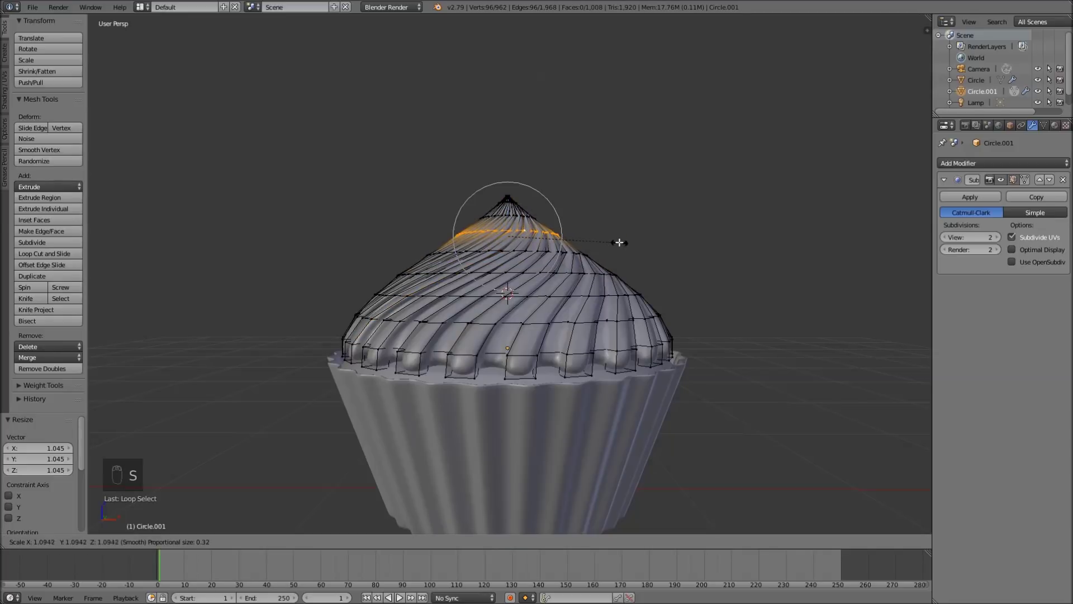
{"action": "key", "text": "Tab"}
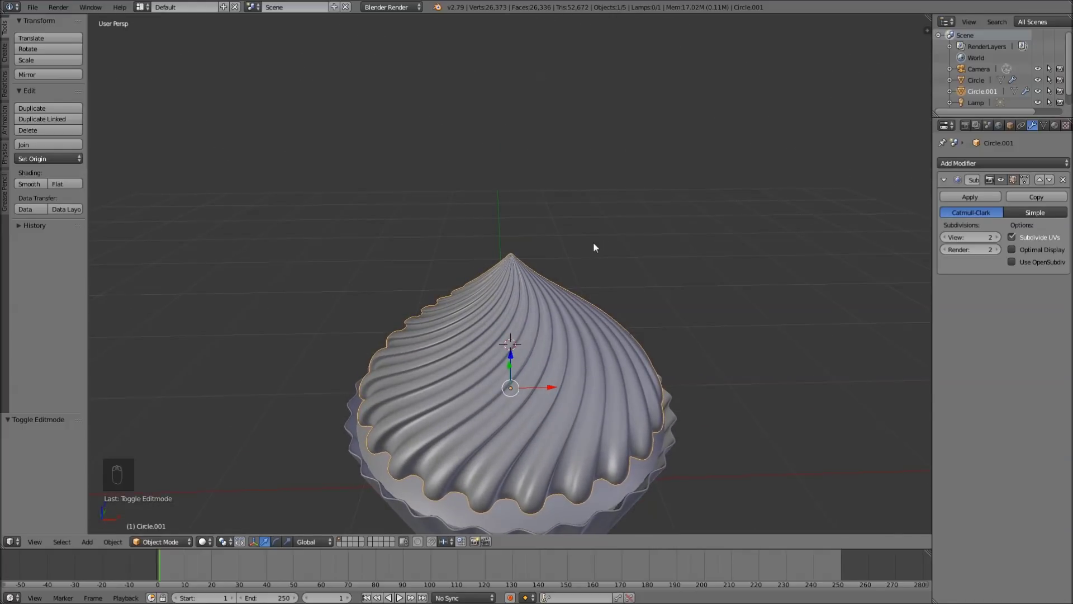
Step: From front view, select the frosting's tip vertices in Edit Mode
{"action": "key", "text": "KP_1"}
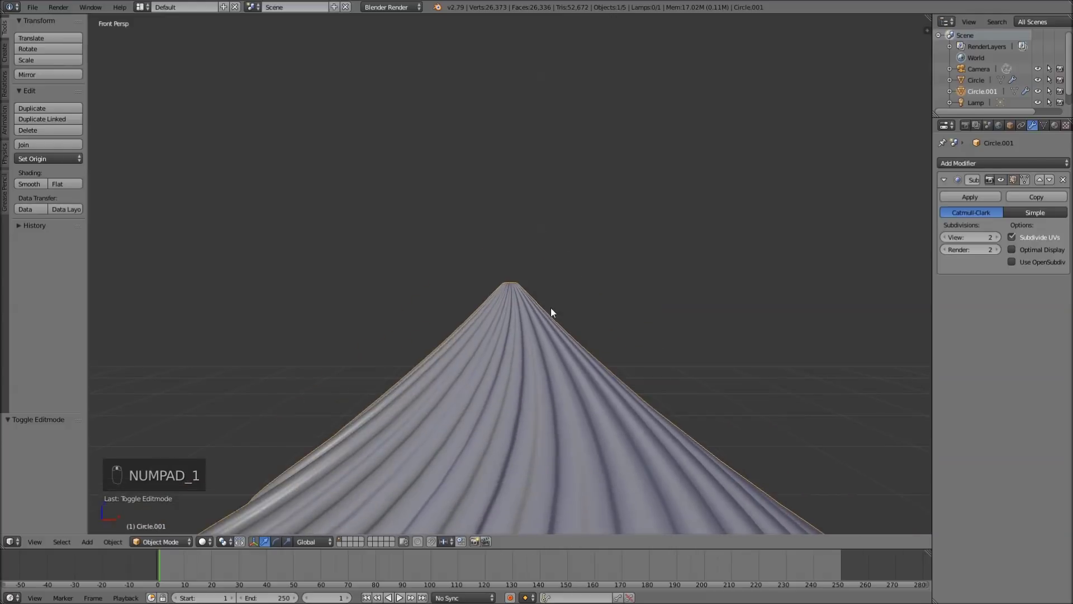
{"action": "key", "text": "Tab"}
{"action": "key", "text": "a"}
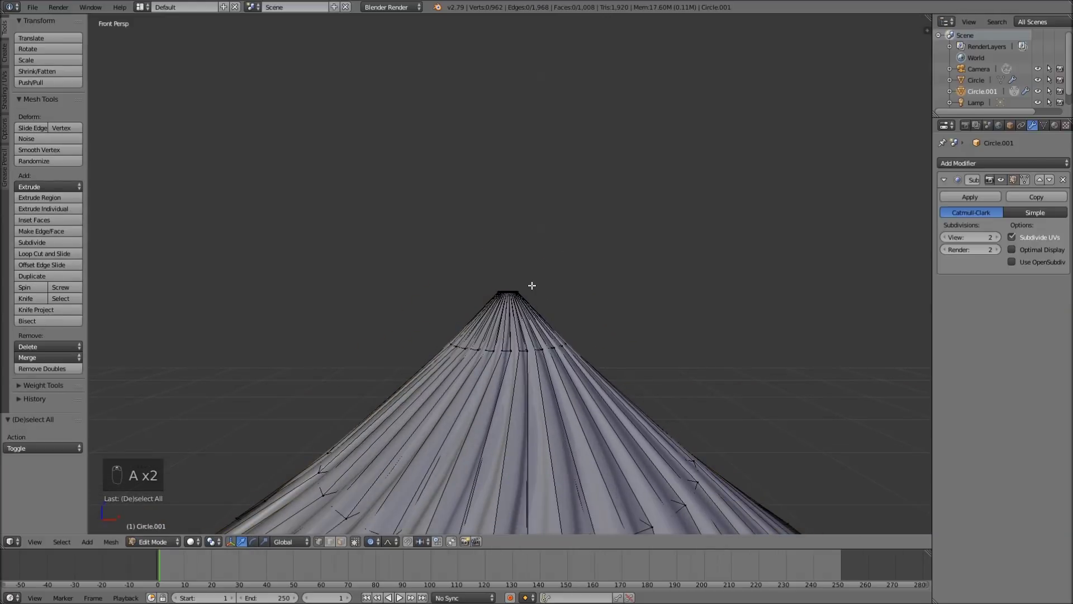
{"action": "key", "text": "z"}
{"action": "key", "text": "b"}
{"action": "key", "text": "z"}
{"action": "middle_click", "coordinate": [567, 298]}
Step: Rotate and move the tip with proportional editing so it curls over to one side
{"action": "key", "text": "r"}
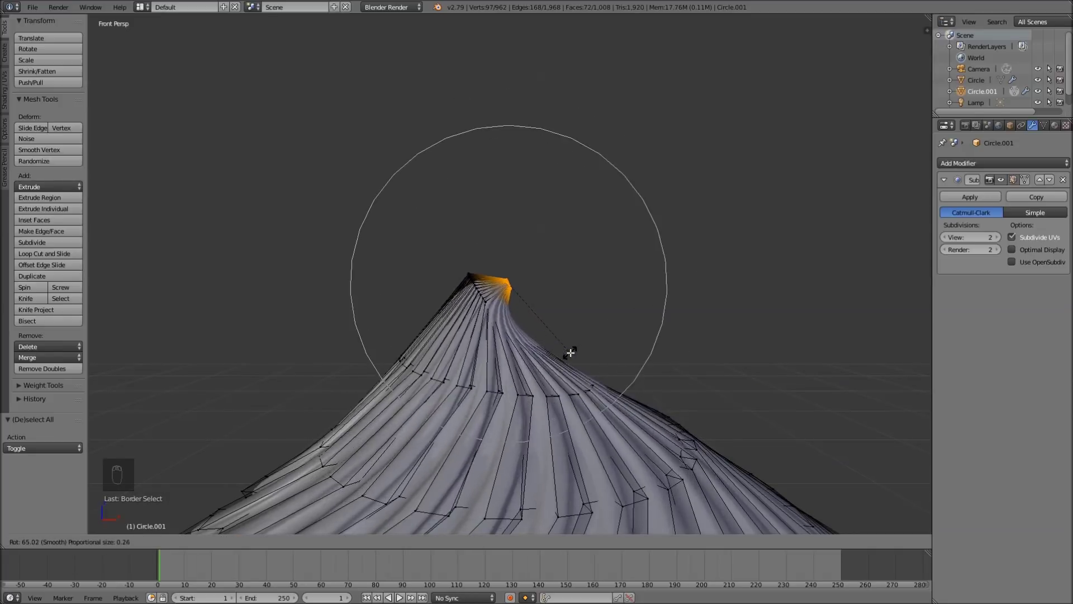
{"action": "key", "text": "g"}
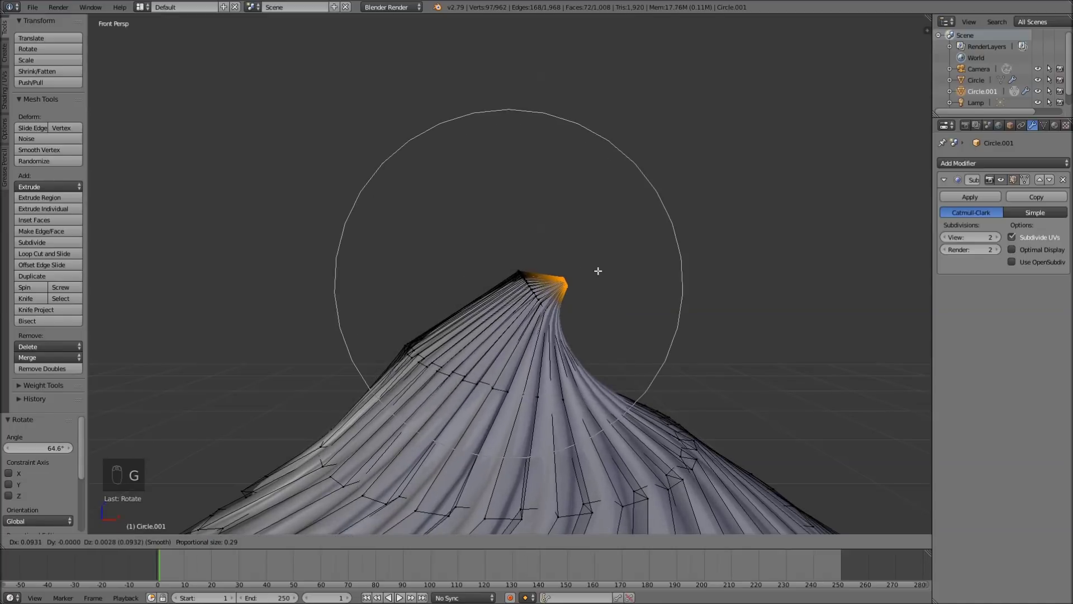
{"action": "key", "text": "r"}
{"action": "key", "text": "g"}
{"action": "middle_click", "coordinate": [691, 273]}
{"action": "key", "text": "Tab"}
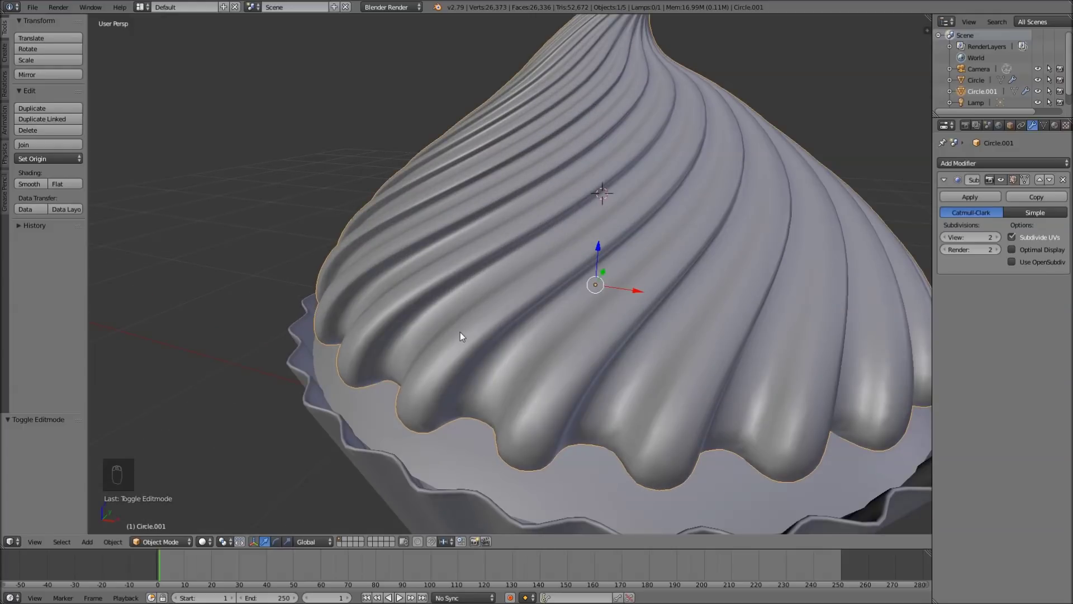
Step: Nudge the lower ridge vertices with proportional falloff to shape the frosting's bottom edge
{"action": "key", "text": "Tab"}
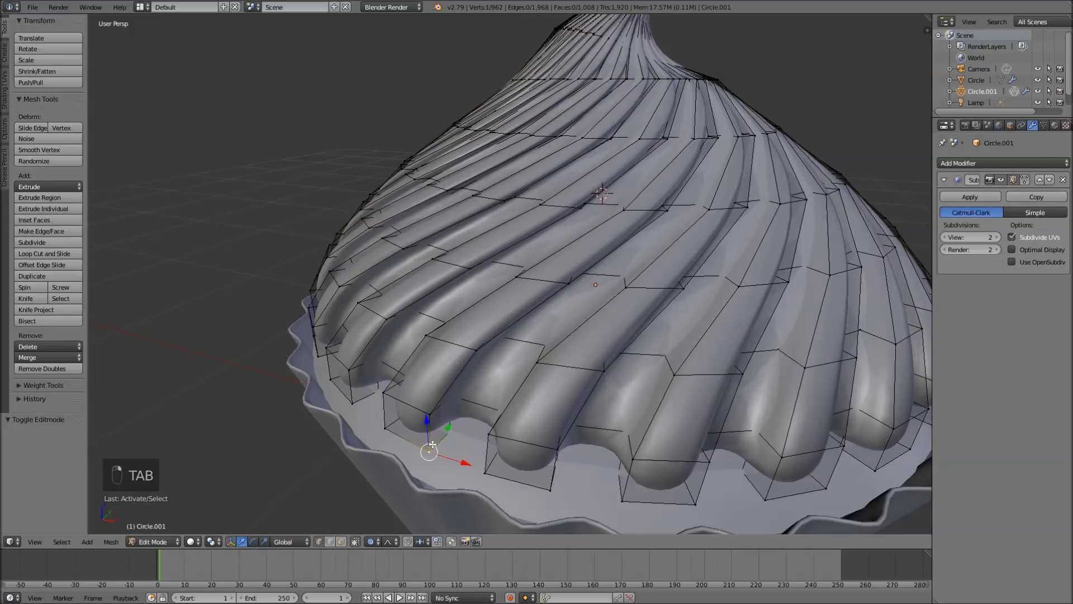
{"action": "key", "text": "g"}
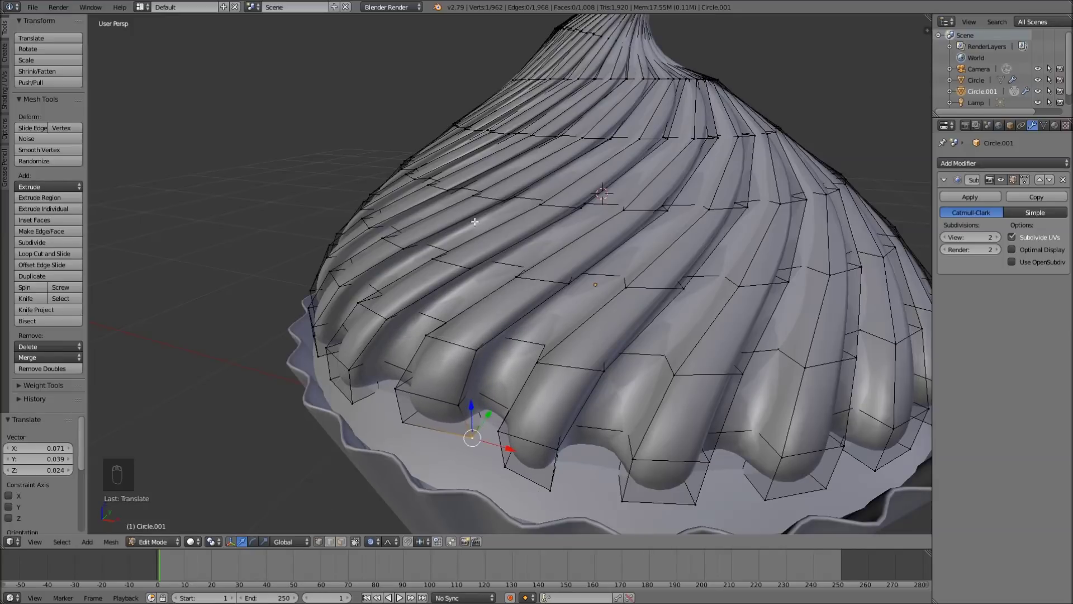
{"action": "key", "text": "g"}
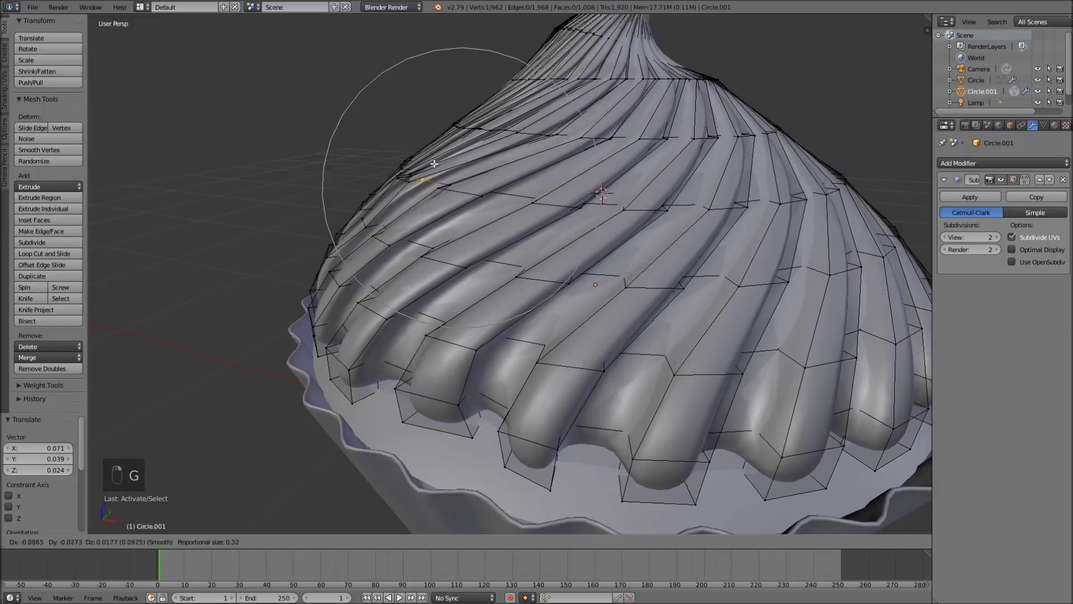
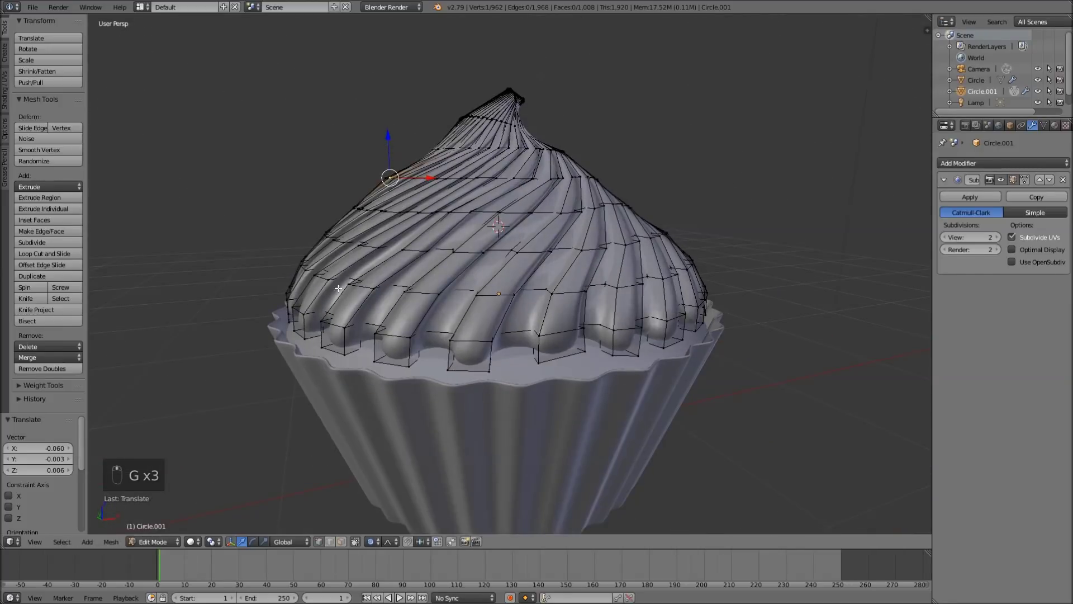
{"action": "key", "text": "g"}
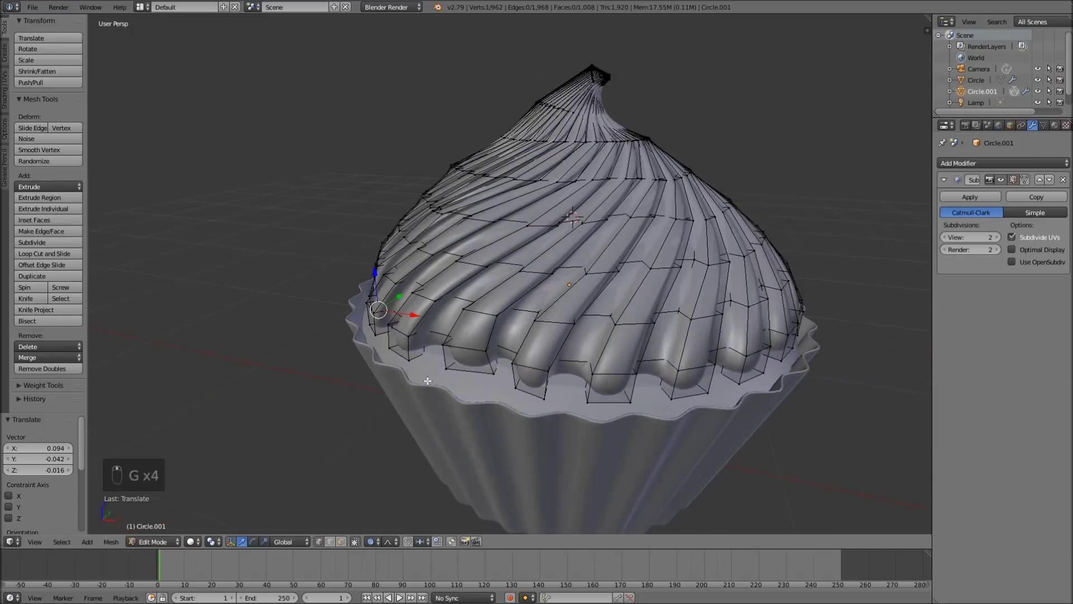
{"action": "key", "text": "g"}
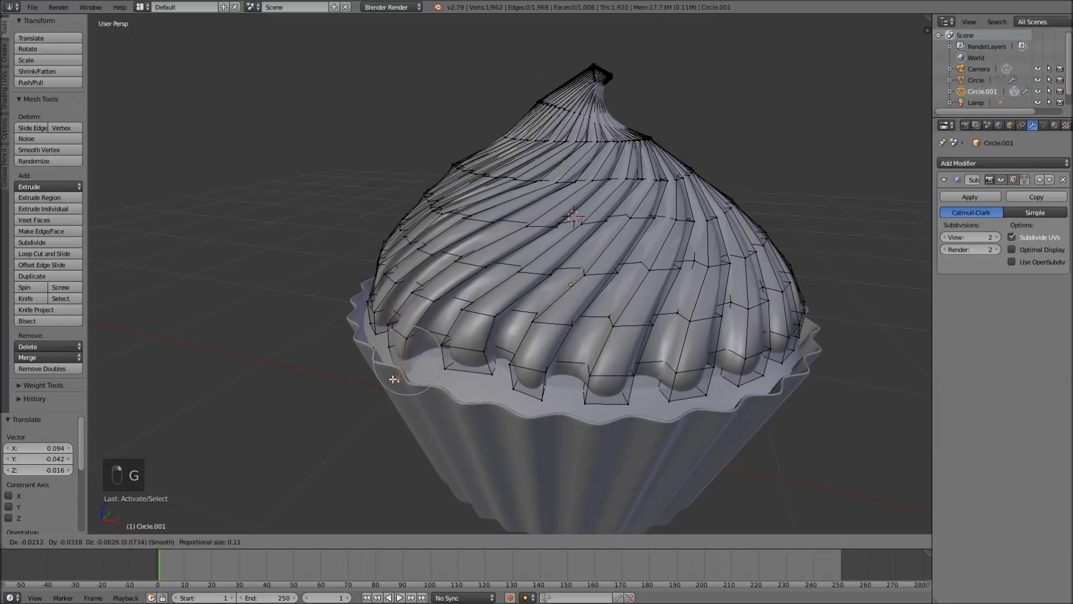
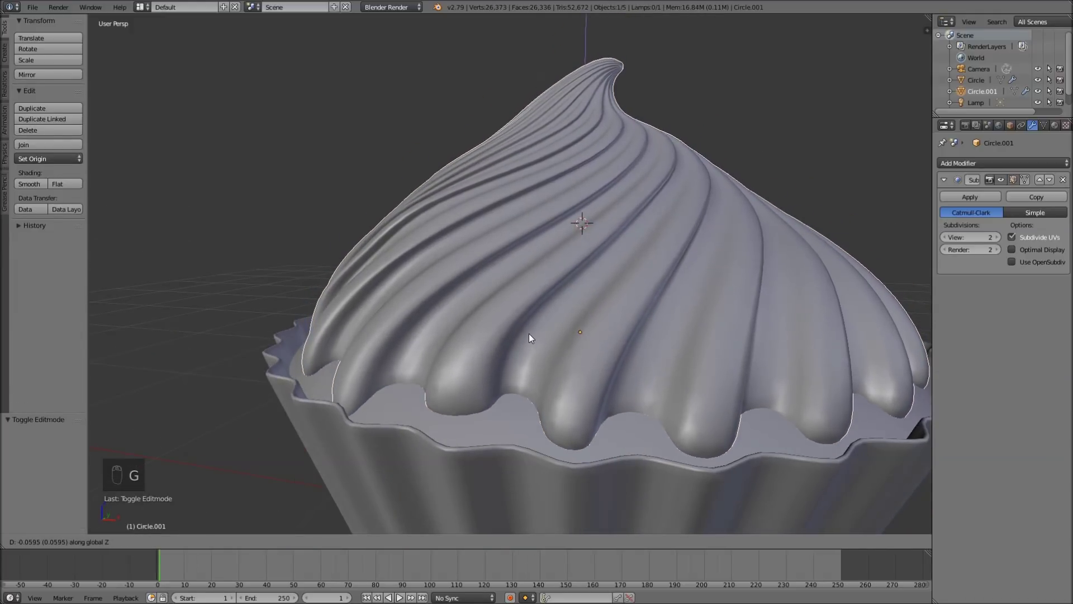
Step: Move the frosting down into the liner and even out the swirl's vertices
{"action": "left_click_drag", "start_coordinate": [550, 284], "coordinate": [521, 373]}
{"action": "key", "text": "Tab"}
{"action": "key", "text": "g"}
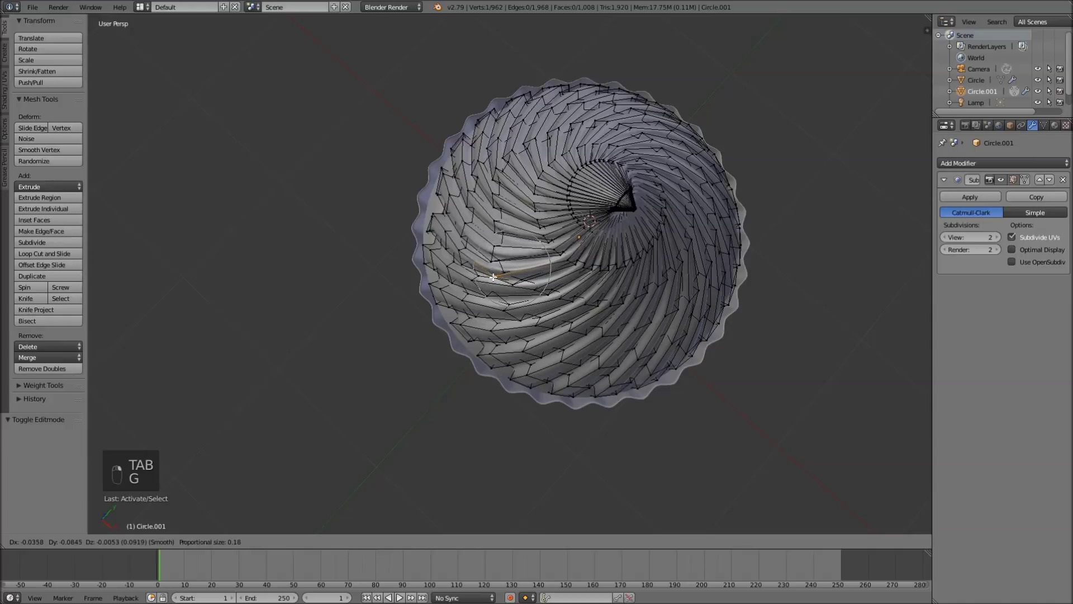
{"action": "key", "text": "Tab"}
{"action": "key", "text": "Tab"}
{"action": "key", "text": "g"}
{"action": "key", "text": "Tab"}
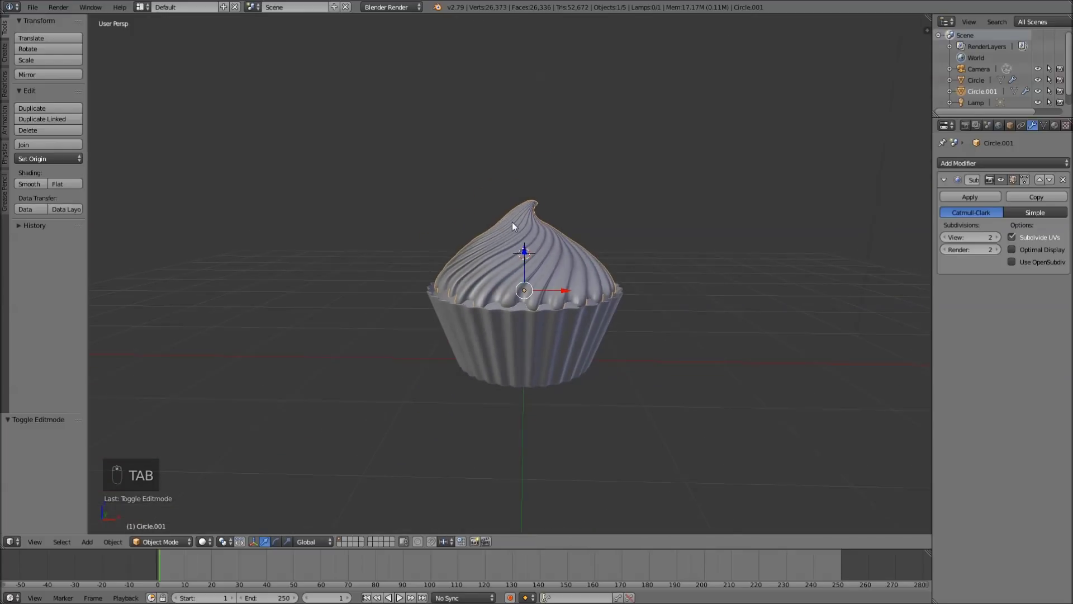
{"action": "key", "text": "a"}
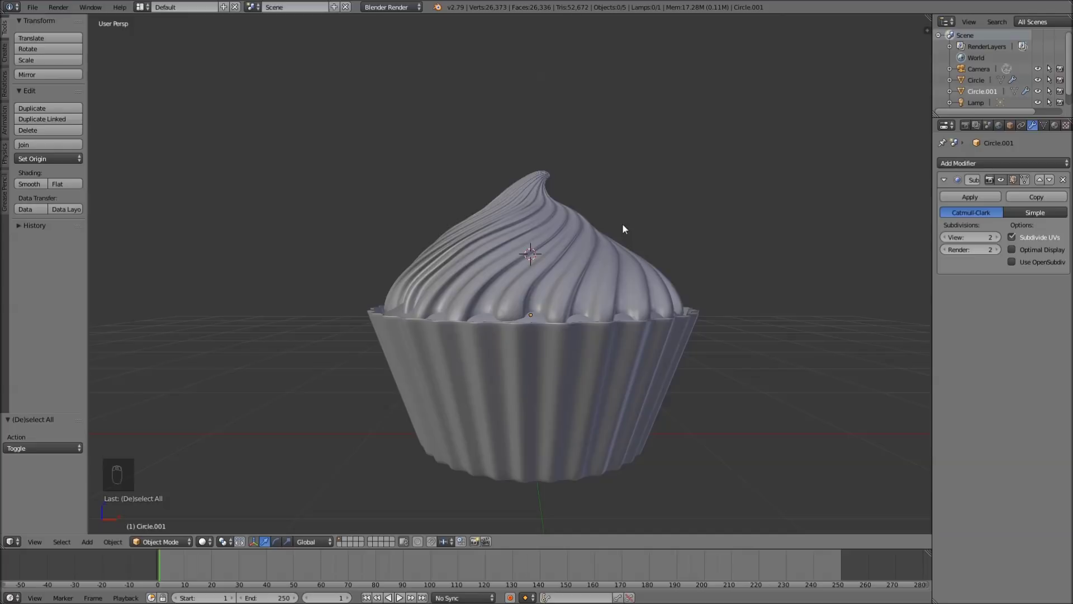
{"action": "left_click_drag", "start_coordinate": [629, 226], "coordinate": [603, 288]}
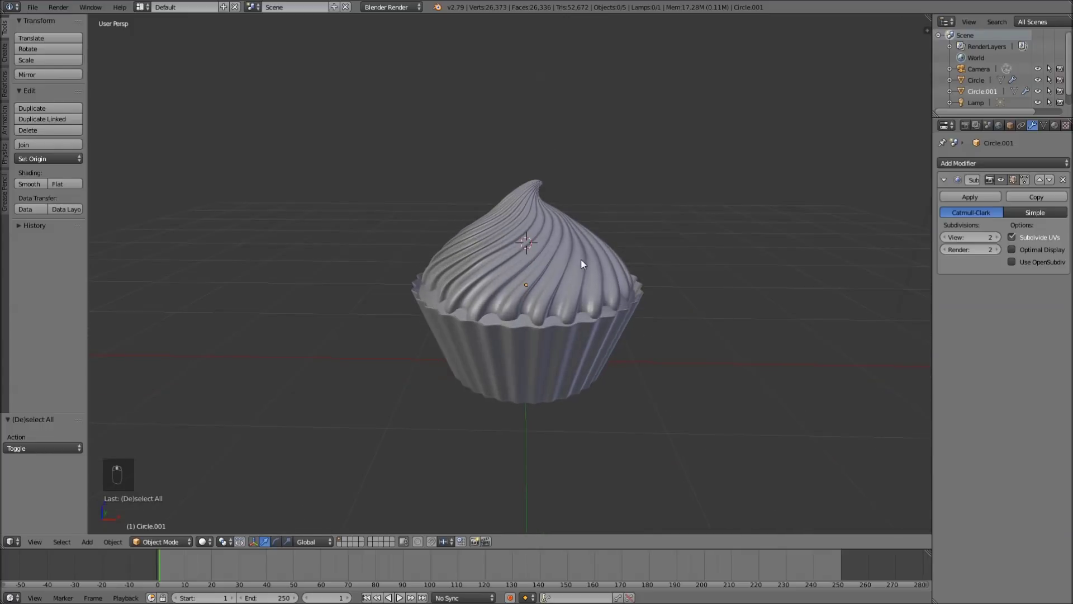